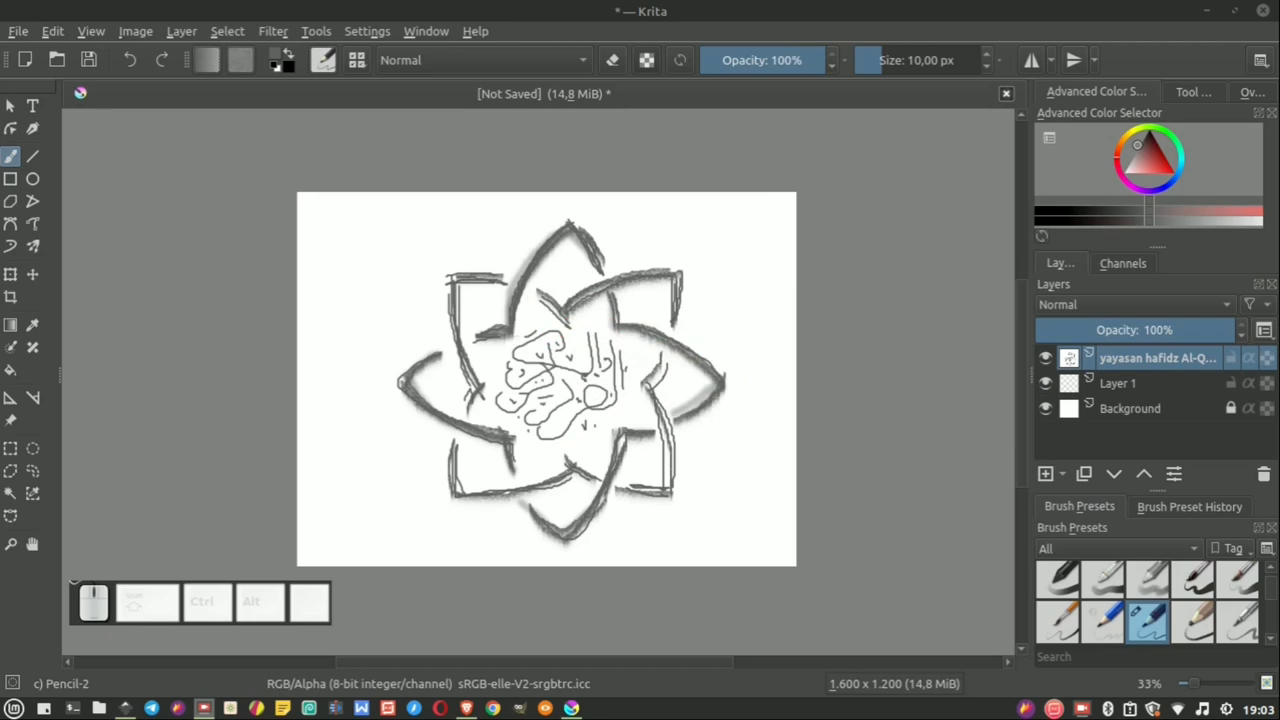
# Step: Check Krita's version and credits in the About window, then close it
pyautogui.scroll(3)
pyautogui.scroll(-3)
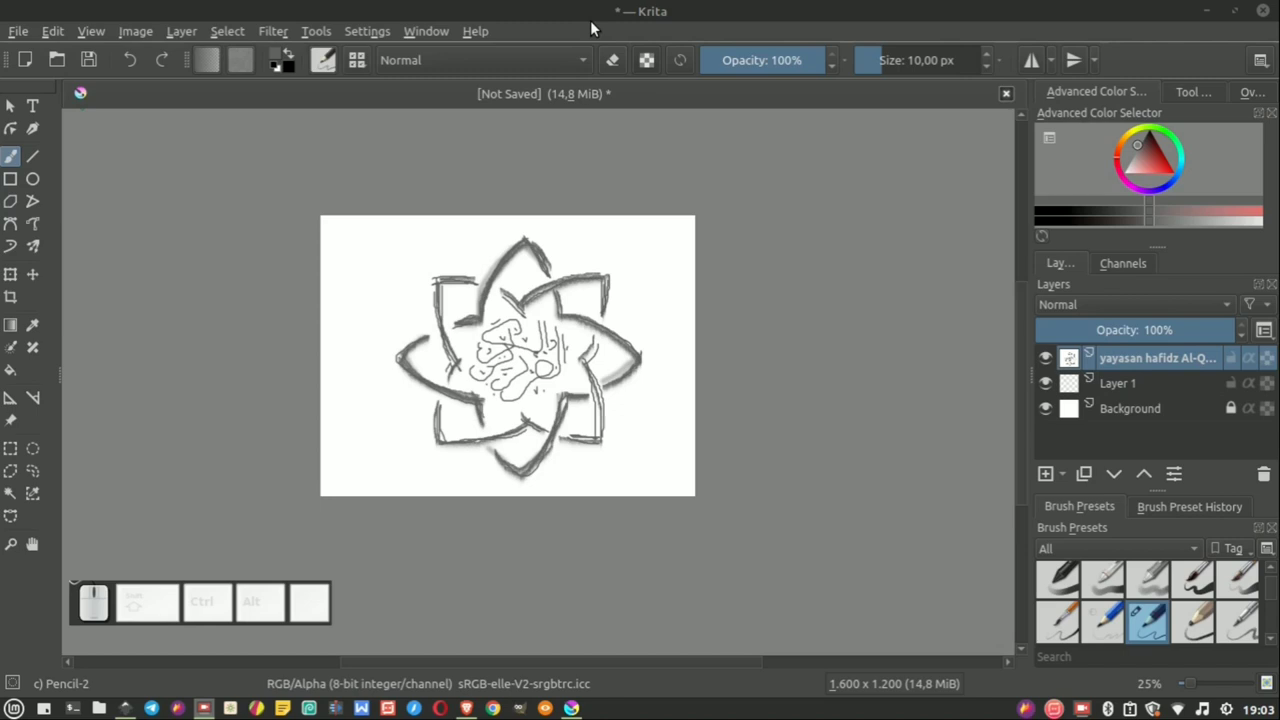
pyautogui.click(12, 102)
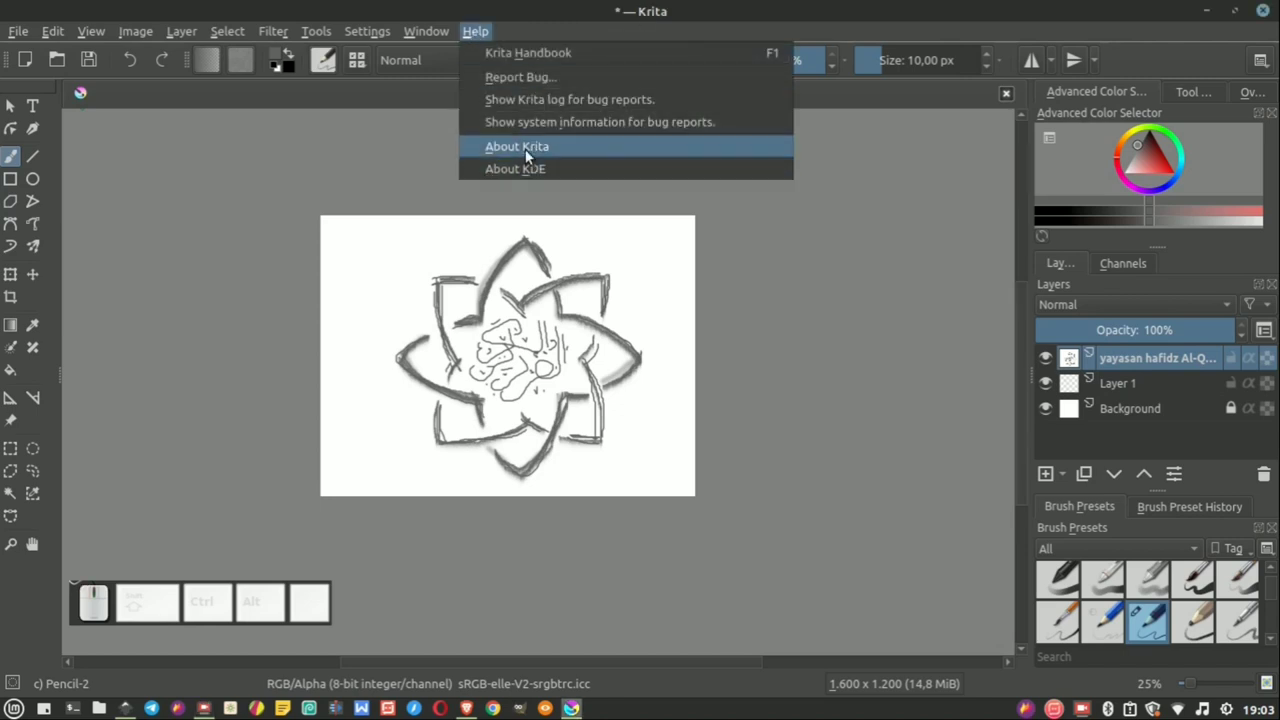
pyautogui.click(12, 102)
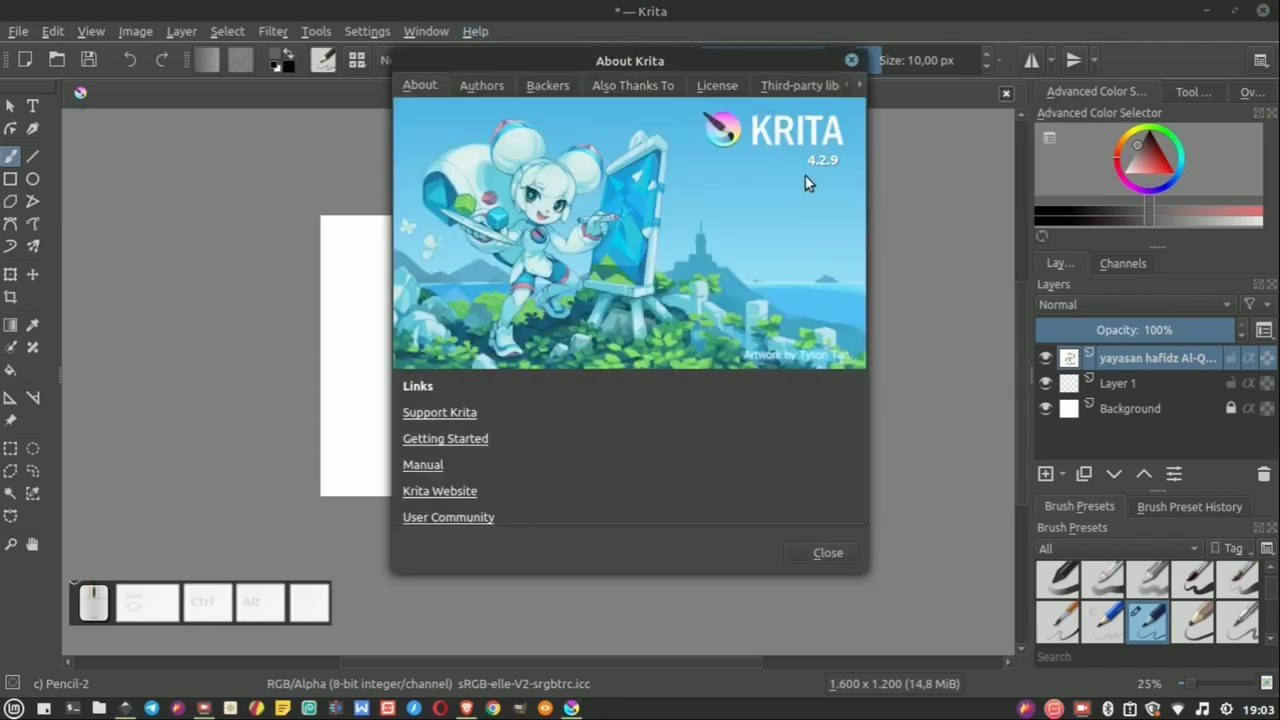
pyautogui.click(12, 102)
# Step: Zoom in and out over the eight-point star sketch and its calligraphy to study it
pyautogui.scroll(3)
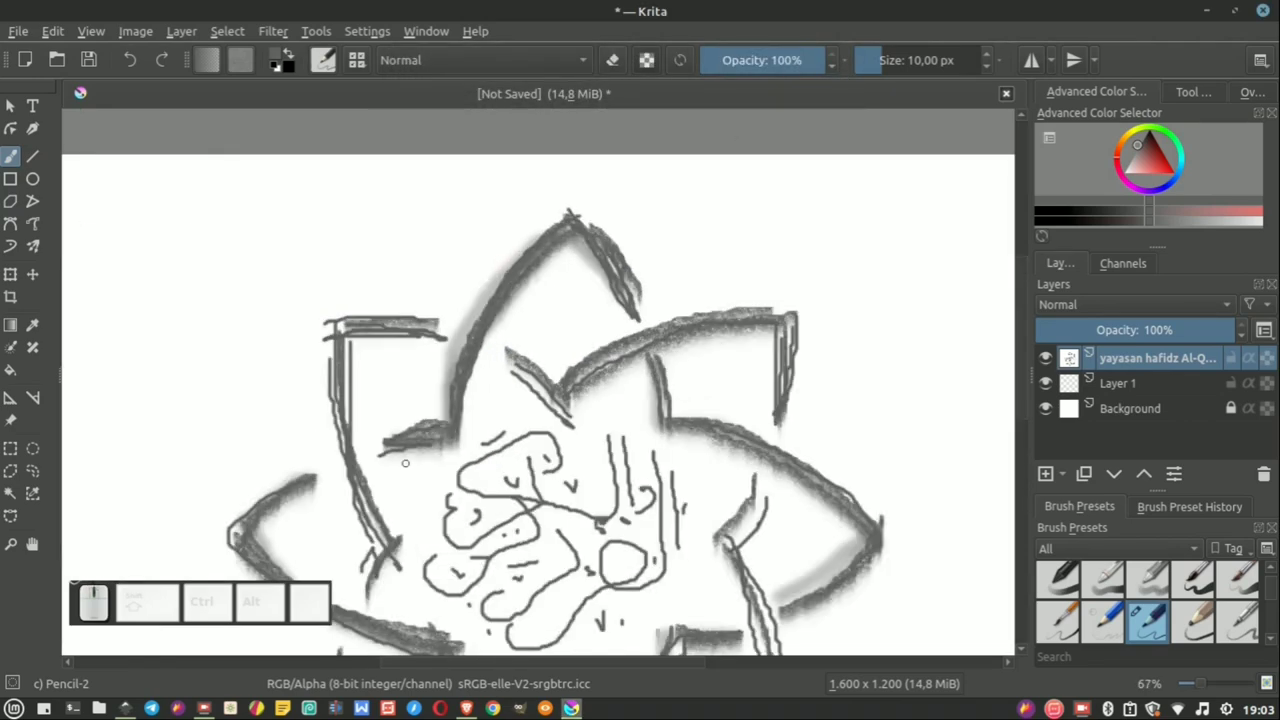
pyautogui.scroll(-3)
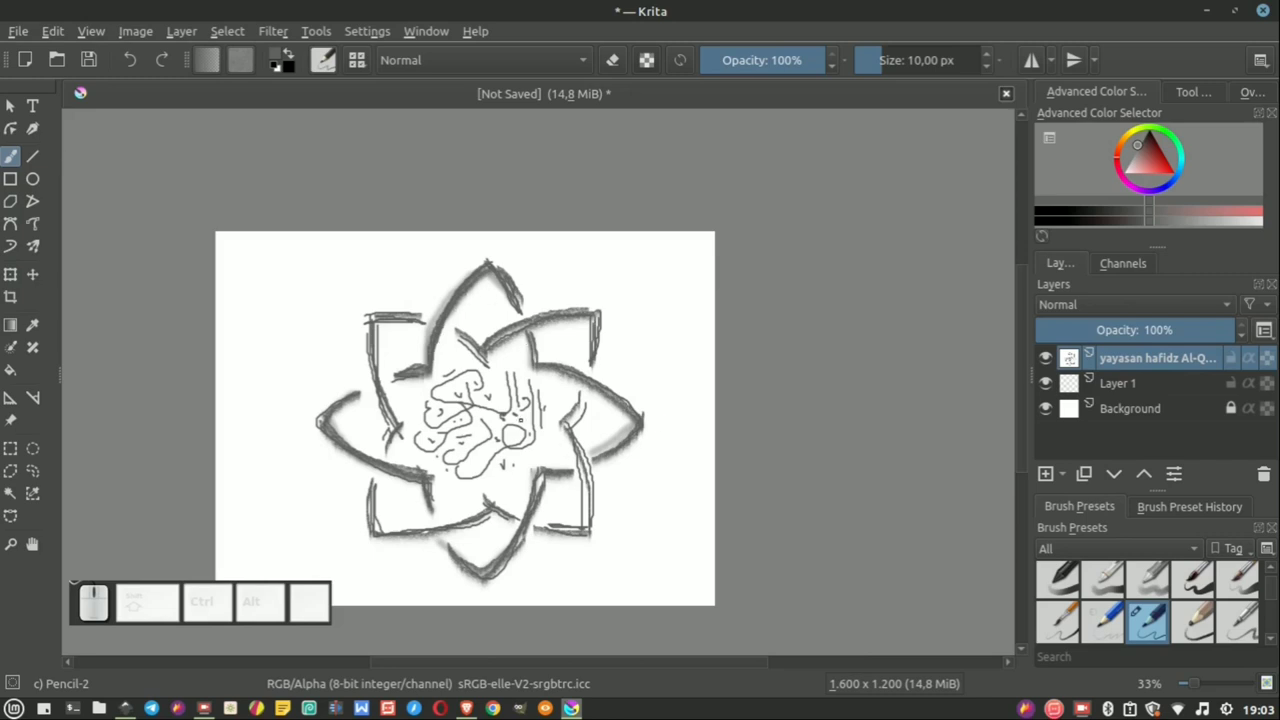
pyautogui.scroll(3)
pyautogui.scroll(-3)
pyautogui.scroll(3)
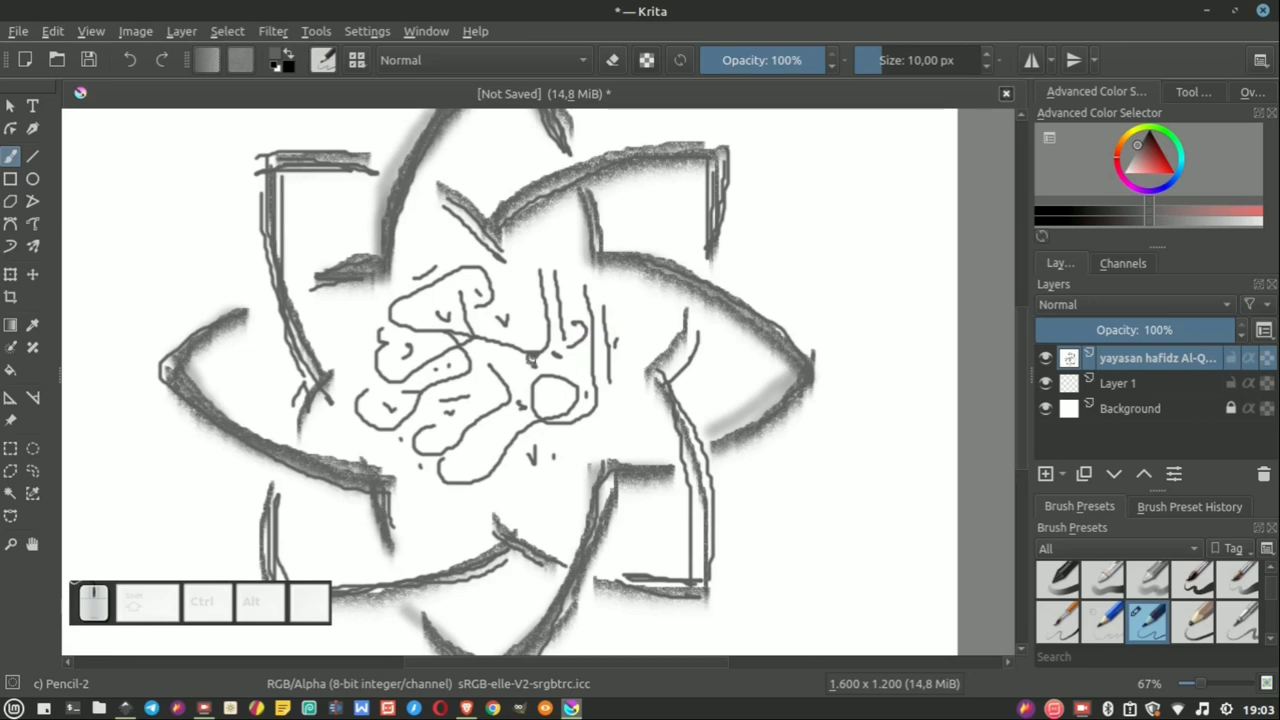
pyautogui.scroll(-3)
pyautogui.scroll(3)
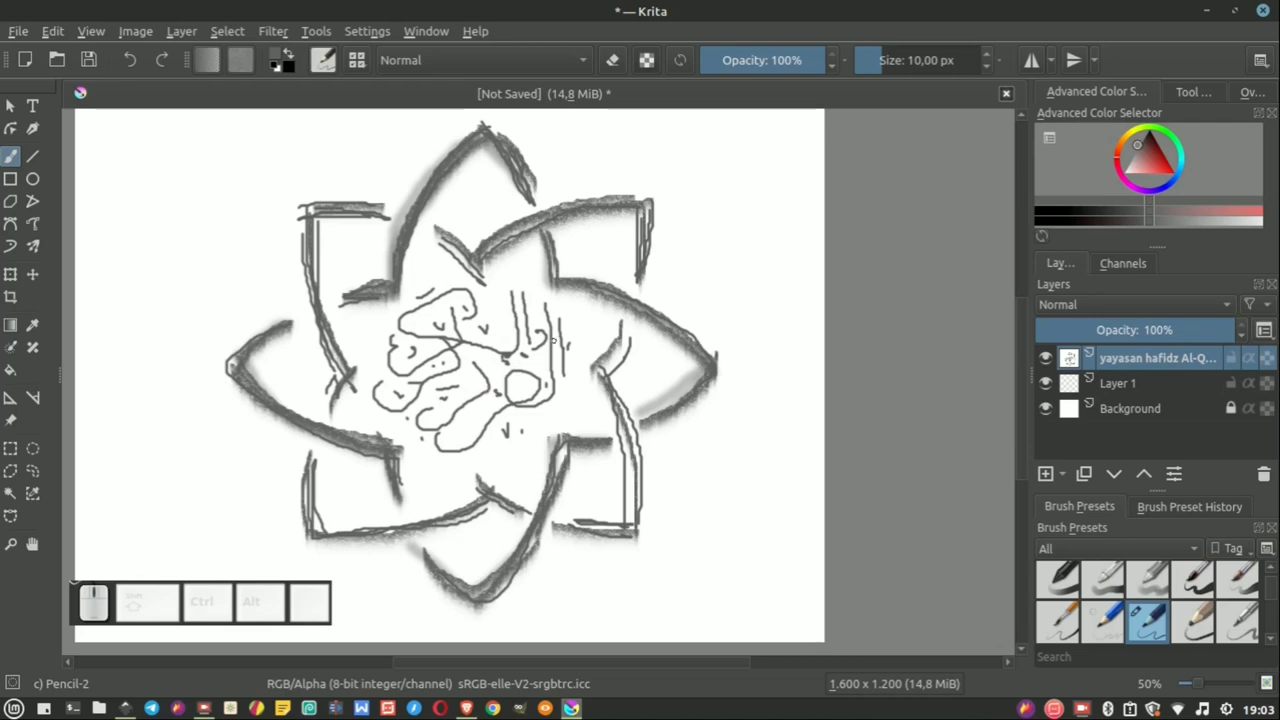
pyautogui.scroll(-3)
pyautogui.scroll(3)
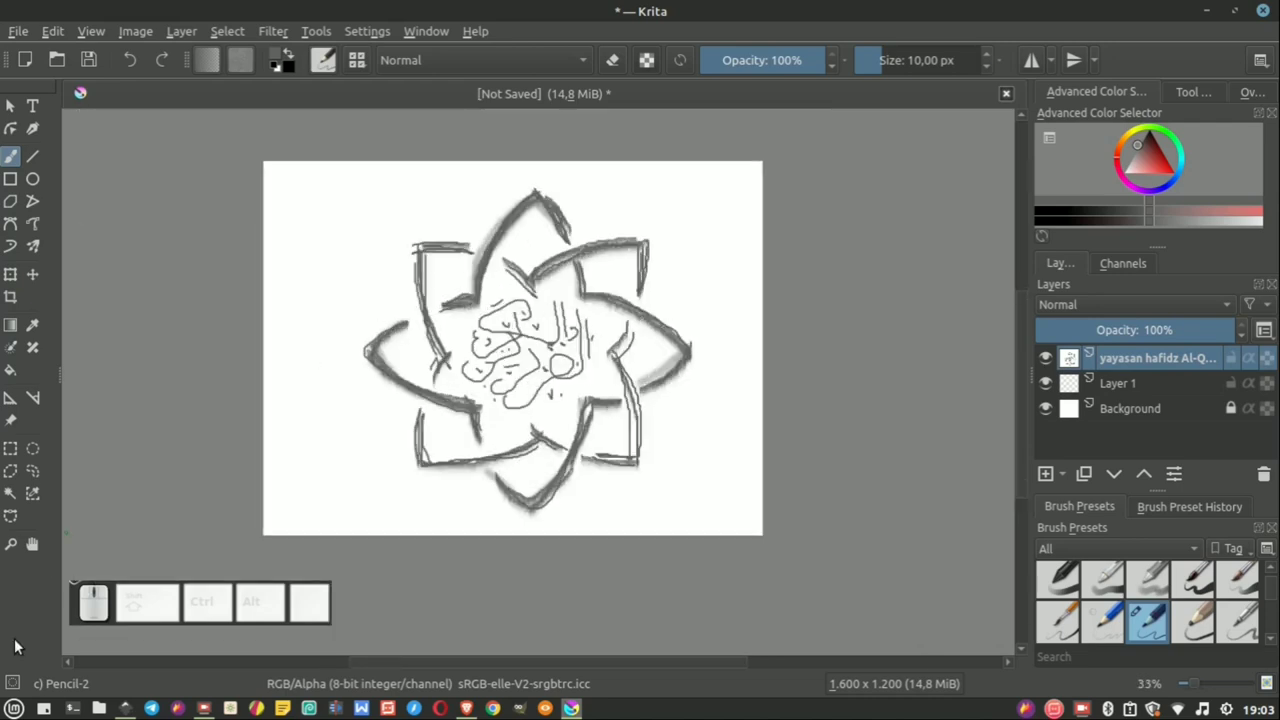
pyautogui.scroll(-3)
pyautogui.scroll(3)
pyautogui.scroll(-3)
pyautogui.scroll(3)
pyautogui.scroll(-3)
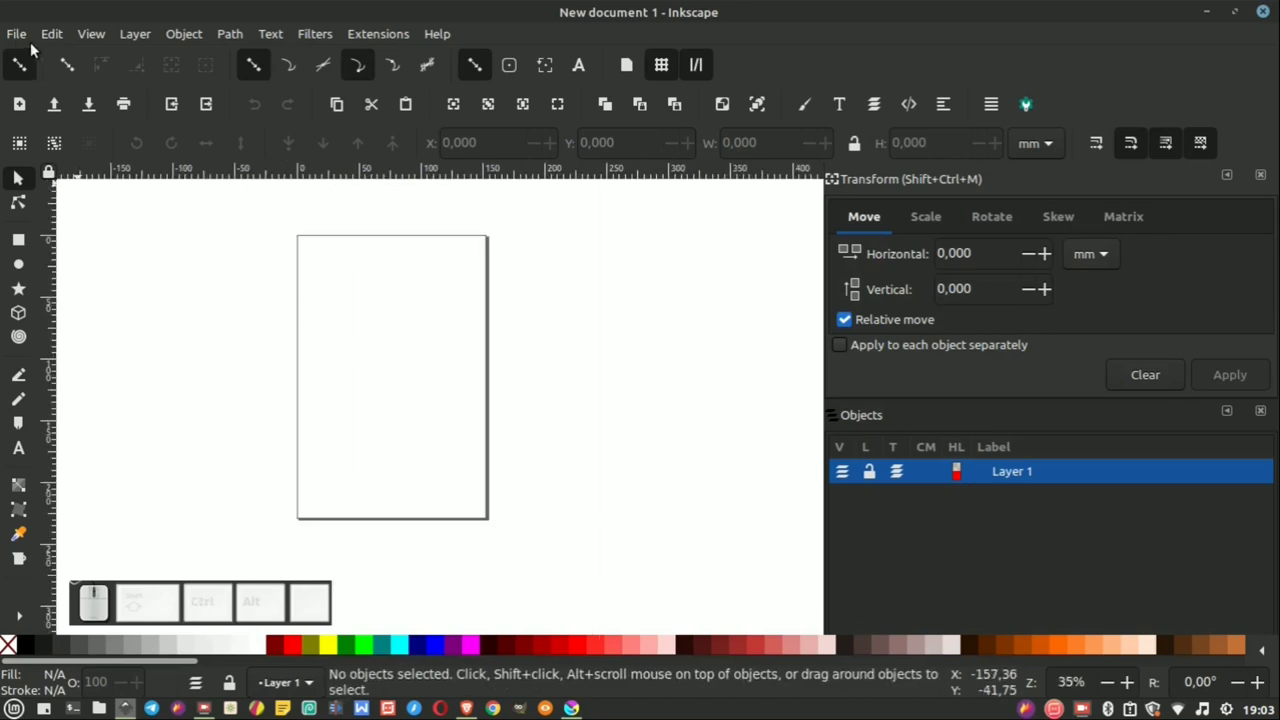
# Step: Show the page size in Document Properties in px, giving 576 by 864
pyautogui.click(21, 42)
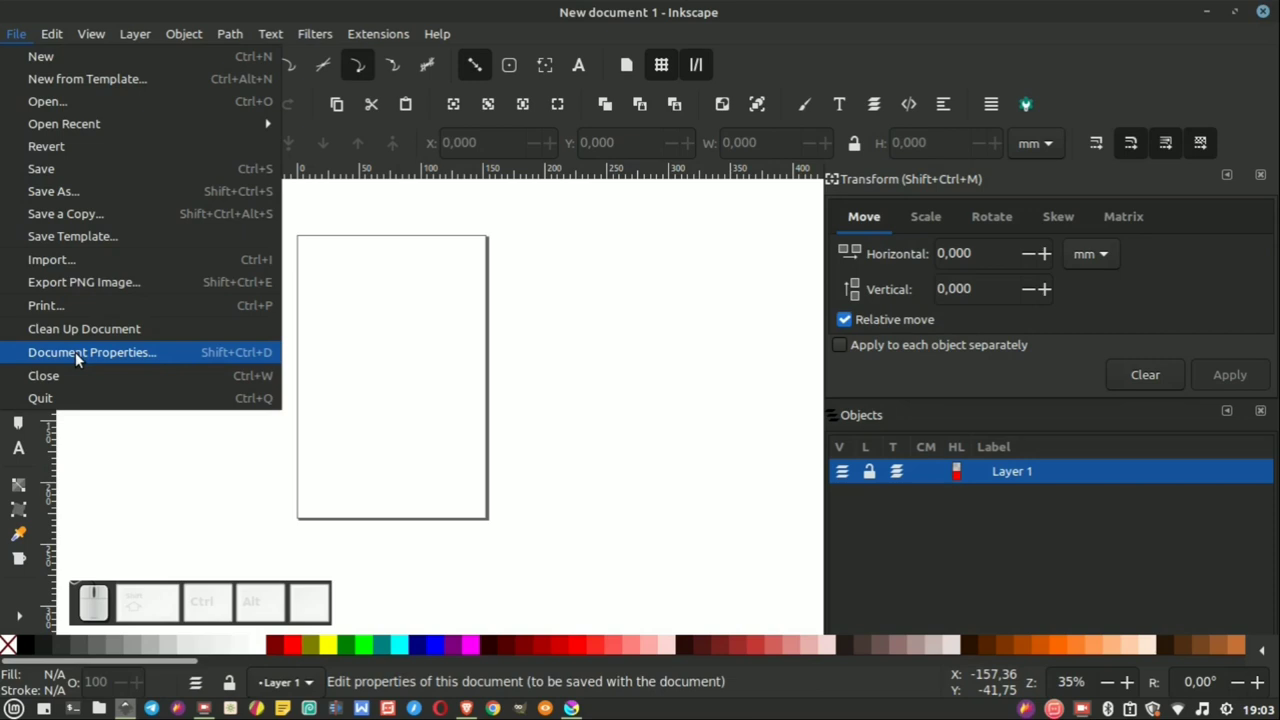
pyautogui.click(81, 358)
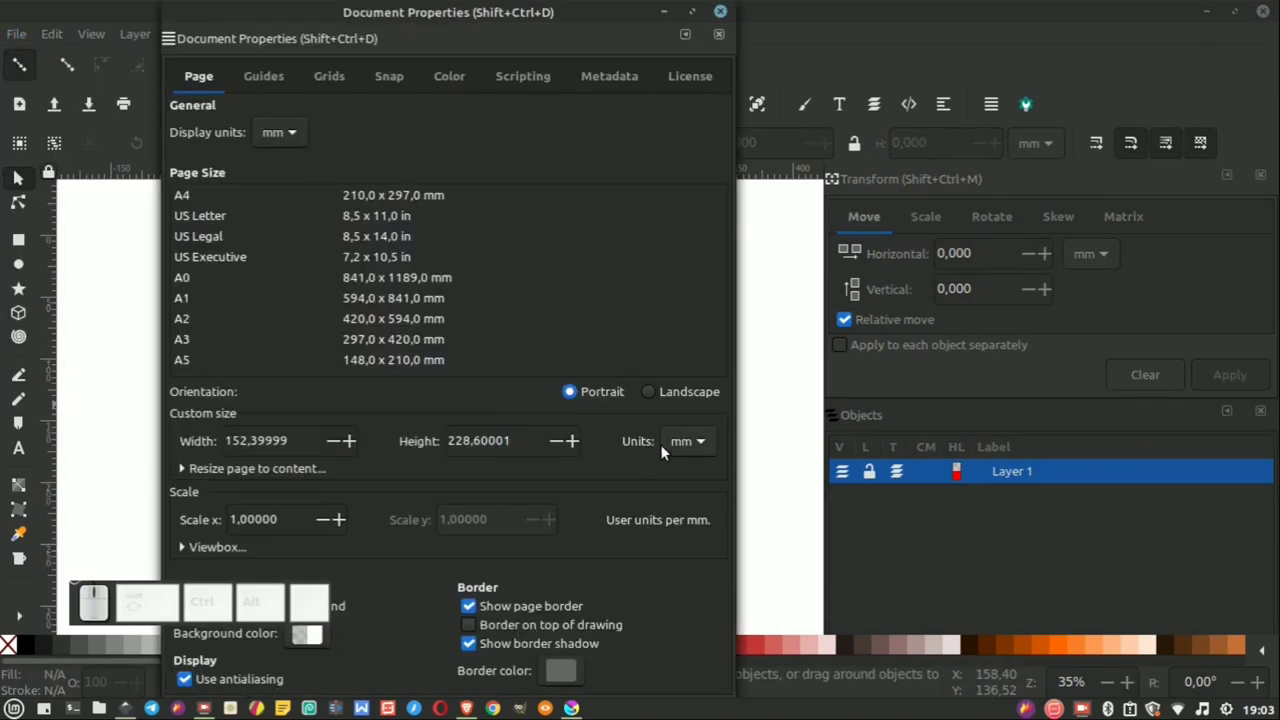
pyautogui.click(695, 449)
pyautogui.click(695, 467)
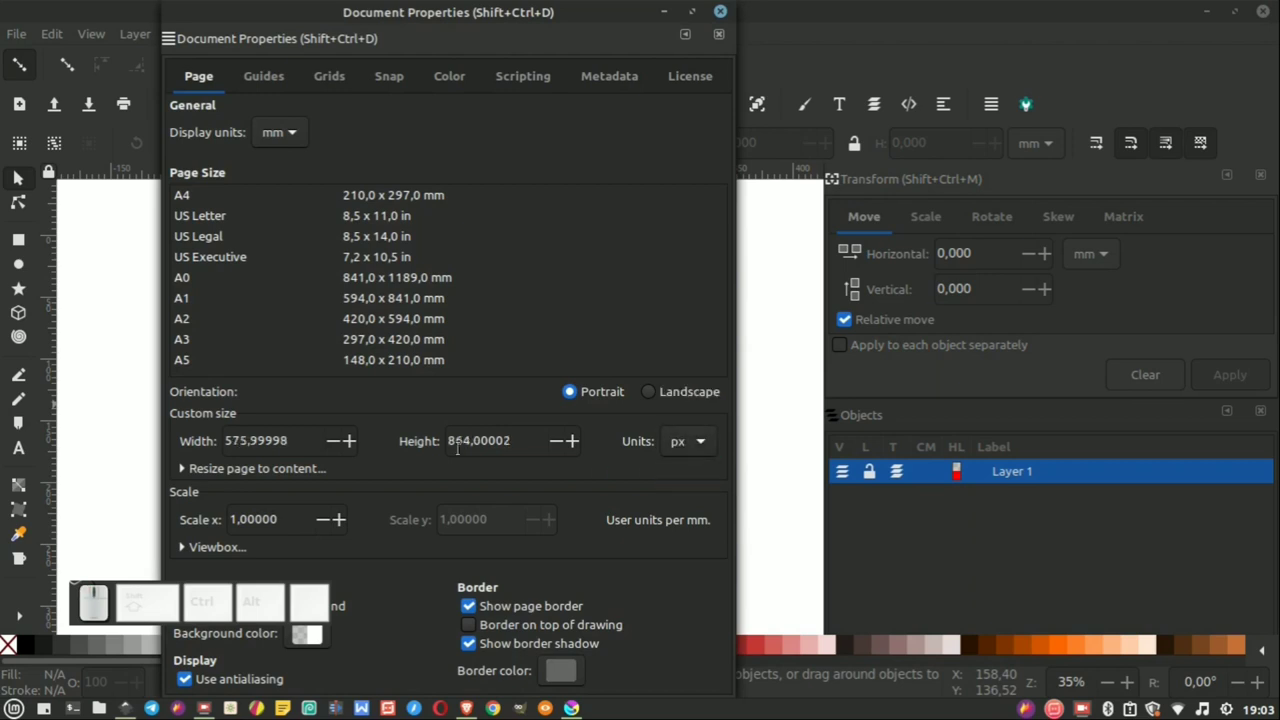
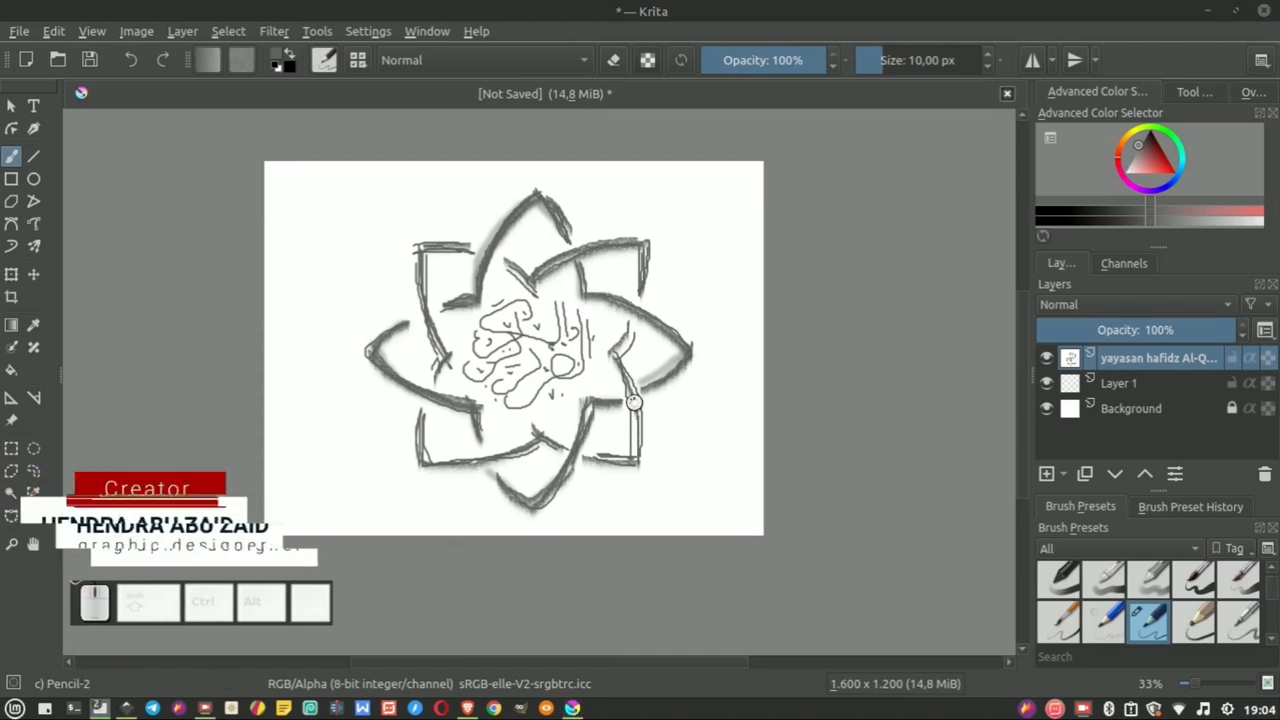
# Step: Browse the Pictures/LOGO folder to find yayasan hafidz Al-Qur'an.png
pyautogui.click(338, 319)
pyautogui.scroll(-3)
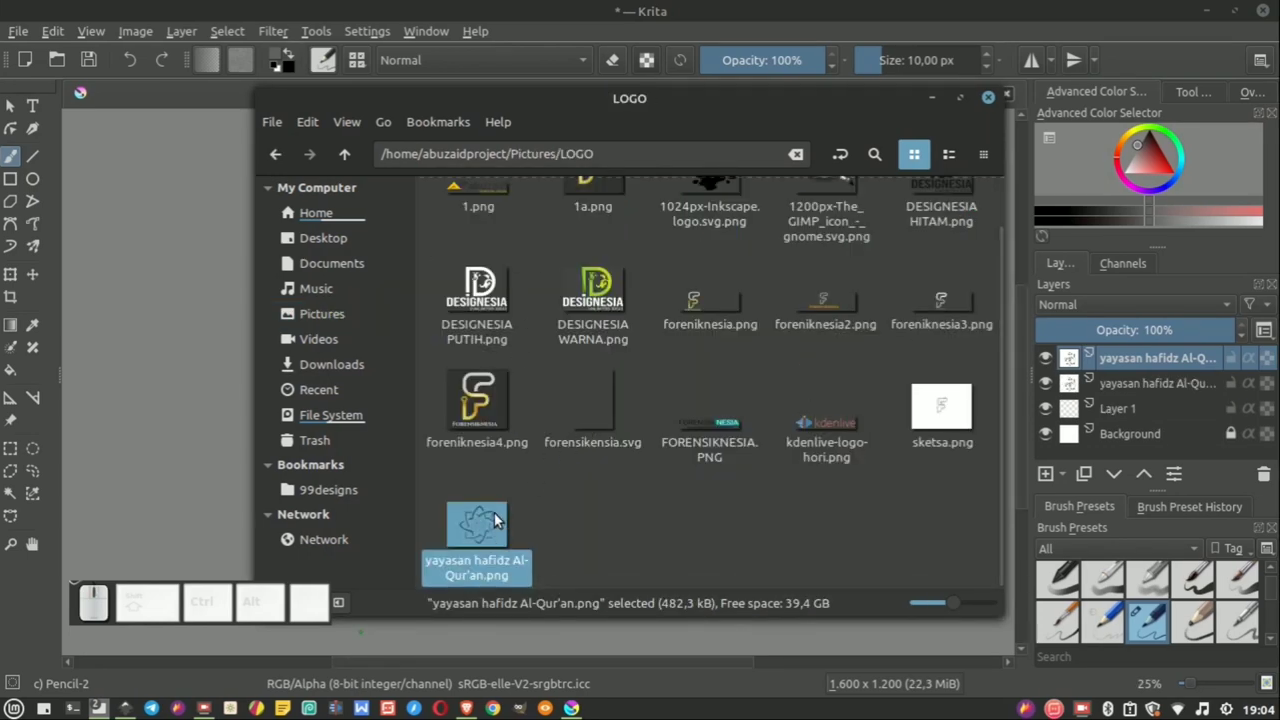
# Step: Drop the sketch PNG into the document, shrink it and park it left of the page
pyautogui.moveTo(494, 521); pyautogui.dragTo(295, 391)
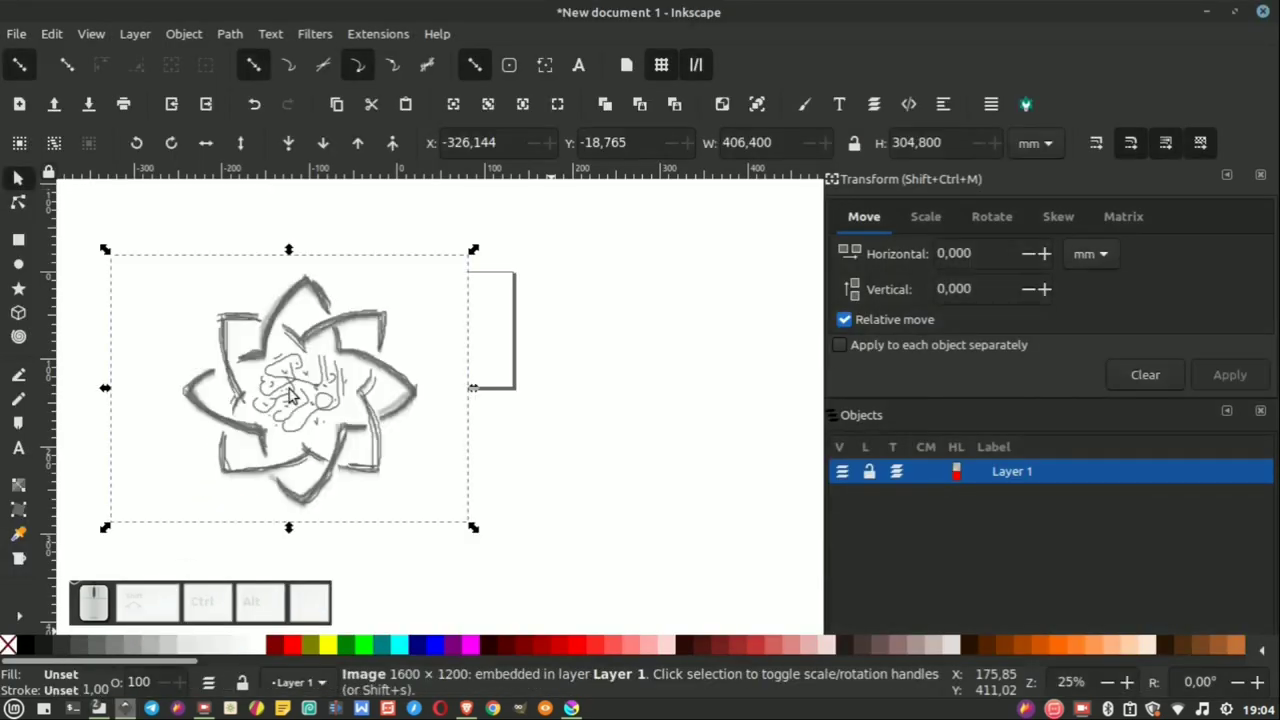
pyautogui.moveTo(335, 401); pyautogui.dragTo(404, 391)
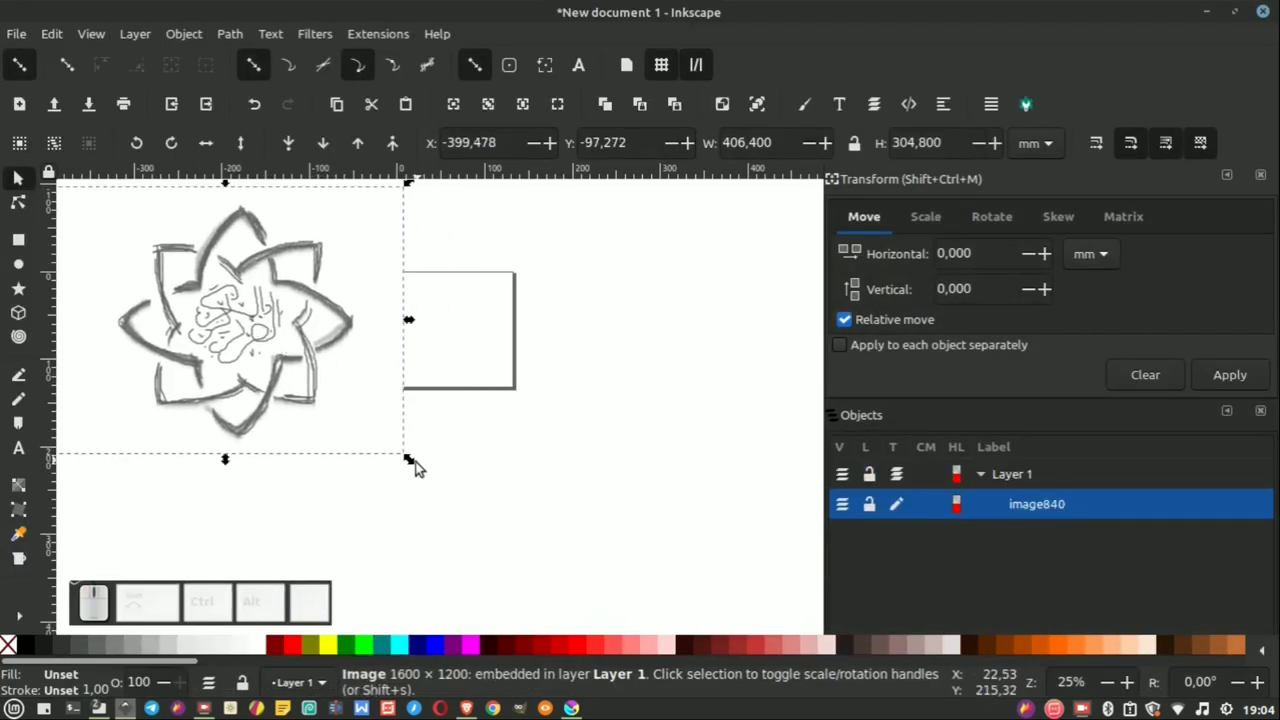
pyautogui.moveTo(413, 461); pyautogui.dragTo(268, 341)
pyautogui.moveTo(263, 339); pyautogui.dragTo(623, 287)
pyautogui.click(623, 287)
# Step: Zoom around the imported sketch to inspect the star shape
pyautogui.scroll(3)
pyautogui.scroll(-3)
pyautogui.scroll(3)
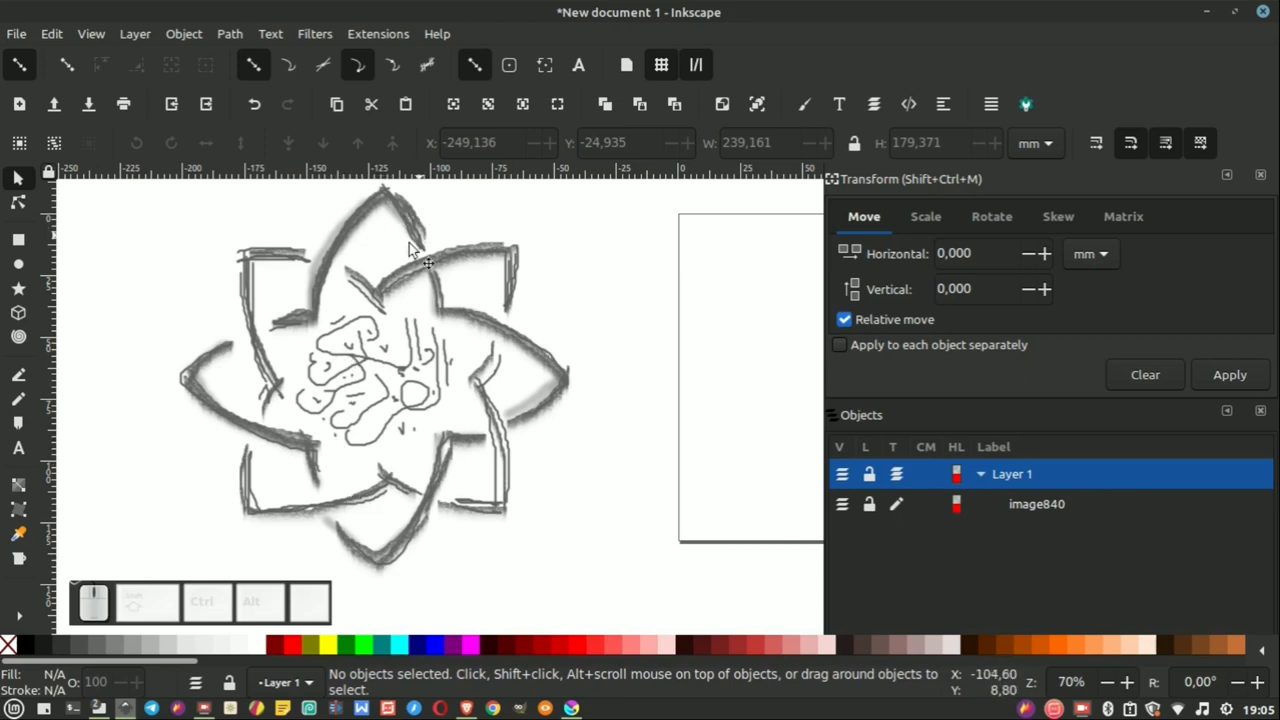
pyautogui.scroll(-3)
pyautogui.scroll(3)
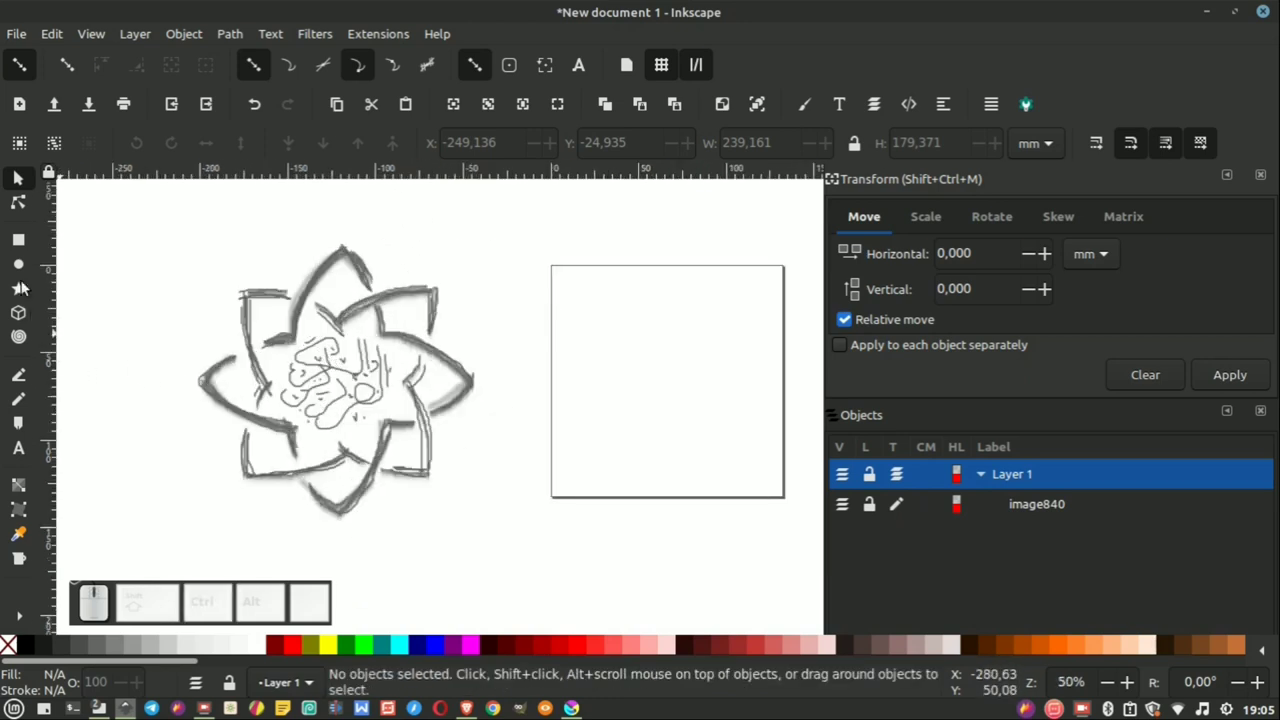
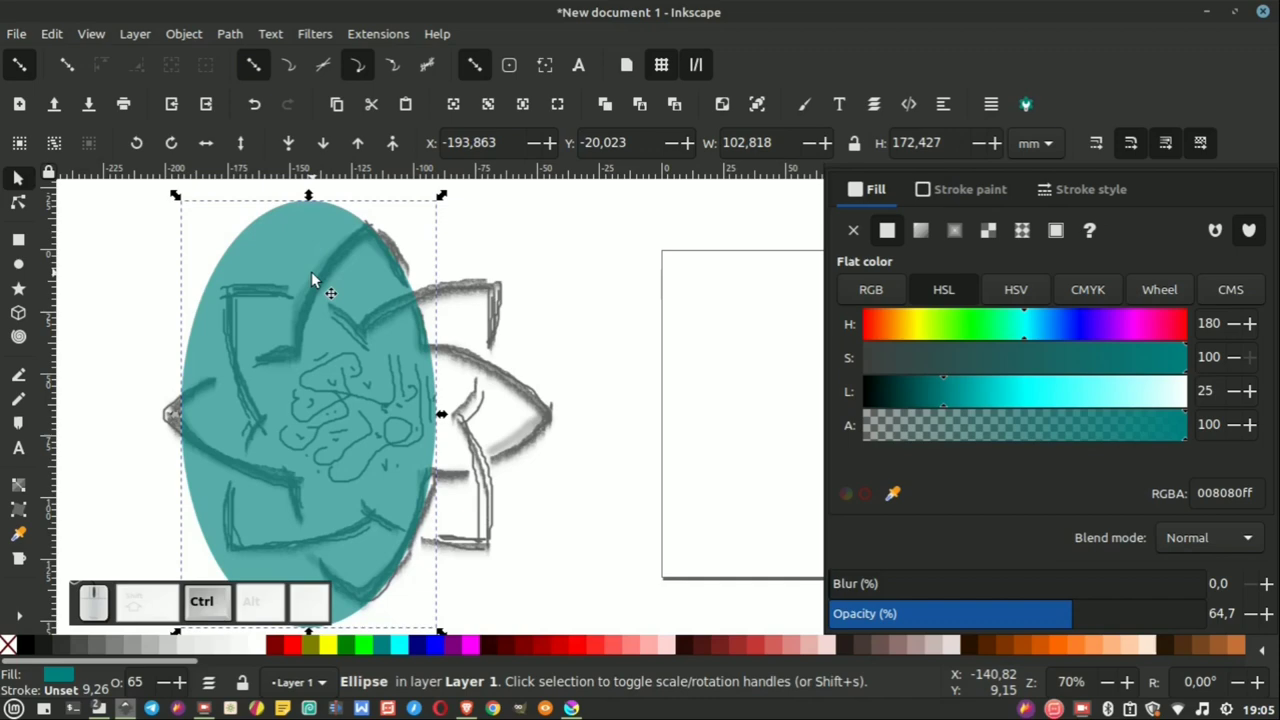
# Step: Duplicate the semi-transparent teal ellipse and move one copy onto the page
pyautogui.rightClick(318, 278)
pyautogui.click(370, 298)
pyautogui.moveTo(288, 339); pyautogui.dragTo(269, 289)
pyautogui.scroll(-3)
pyautogui.click(246, 321)
# Step: Overlap the second ellipse side by side with the first and select both
pyautogui.moveTo(335, 319); pyautogui.dragTo(793, 262)
pyautogui.moveTo(795, 225); pyautogui.dragTo(728, 240)
pyautogui.click(728, 240)
pyautogui.scroll(3)
pyautogui.scroll(-3)
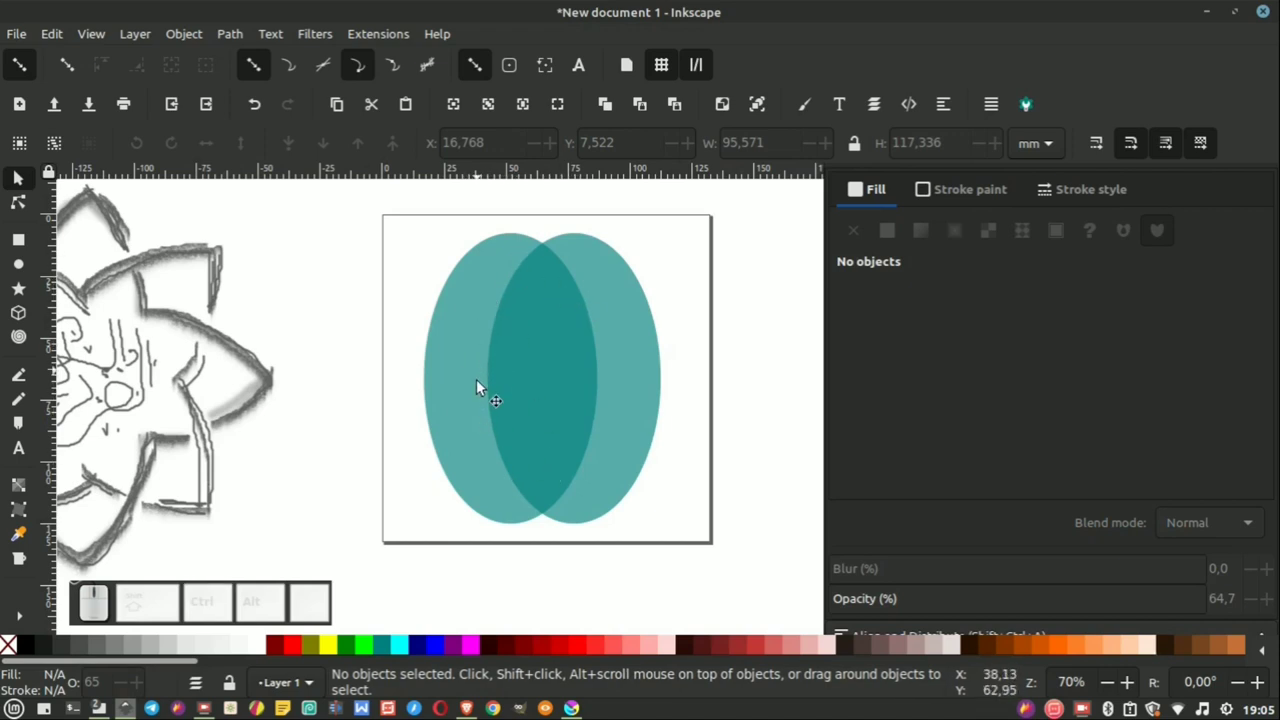
pyautogui.scroll(-3)
pyautogui.moveTo(656, 253); pyautogui.dragTo(526, 395)
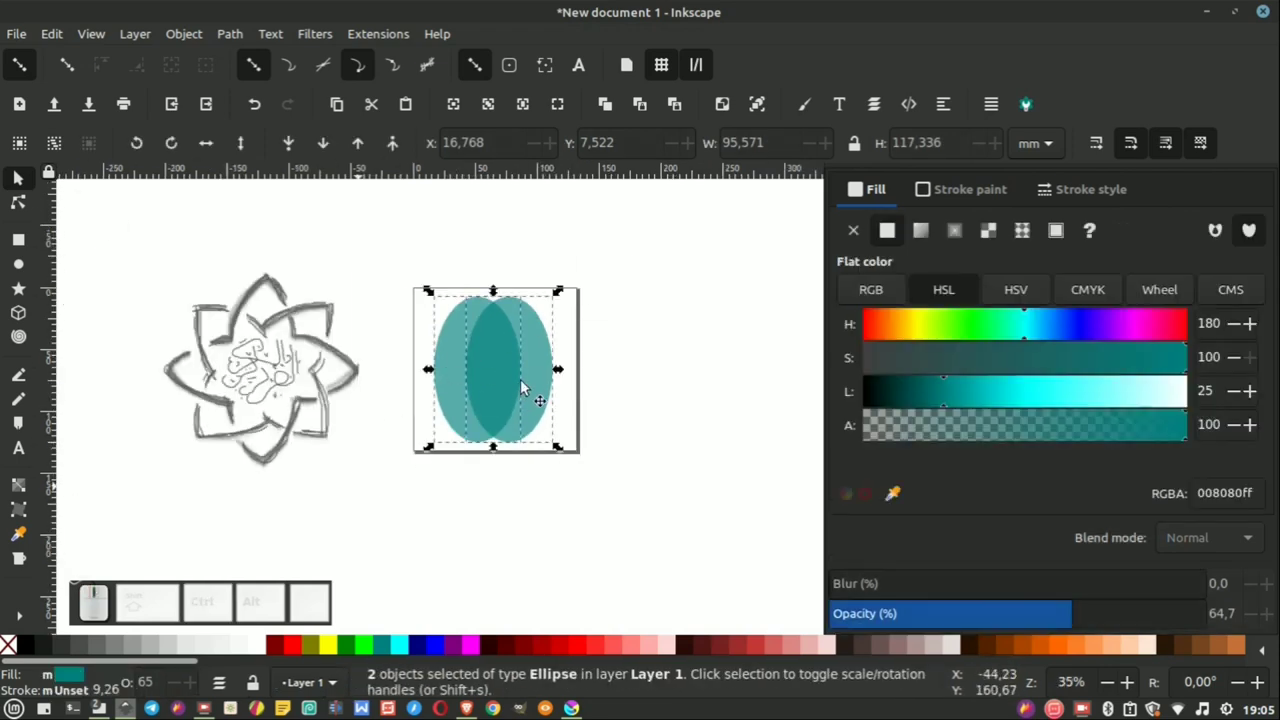
# Step: Intersect the two ellipses into a single pointed lens path
pyautogui.click(245, 35)
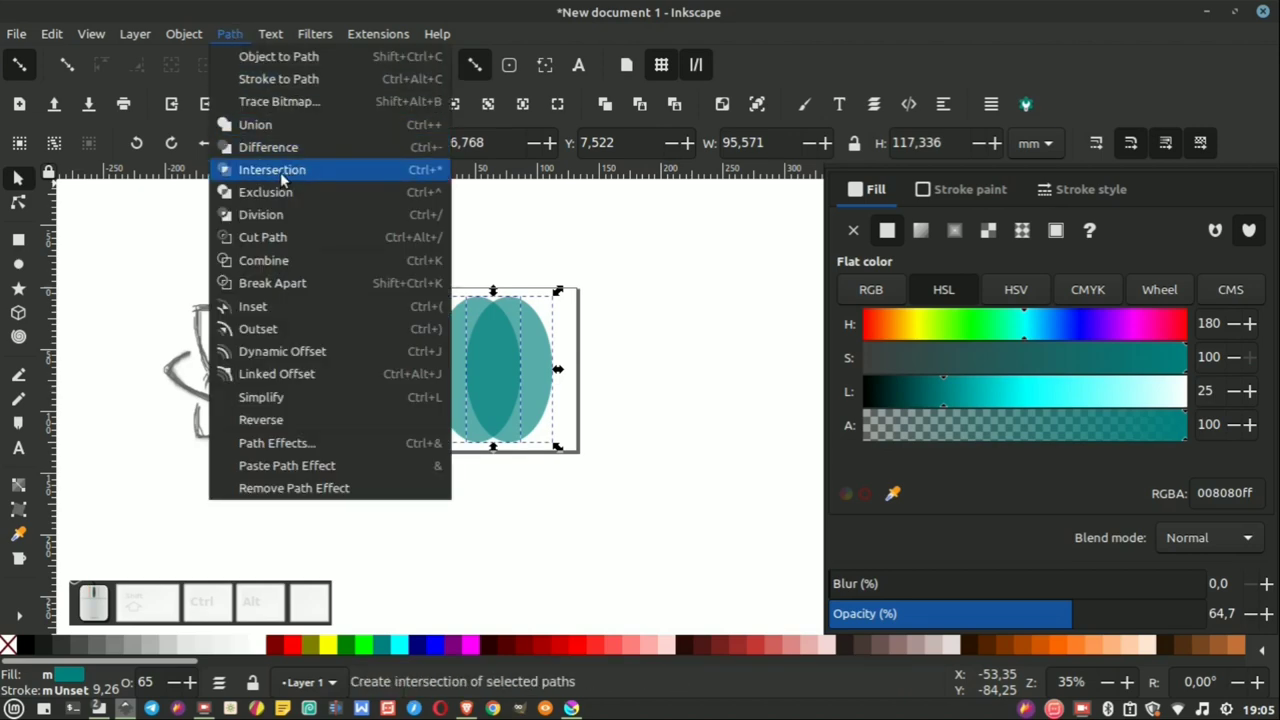
pyautogui.click(287, 178)
pyautogui.click(619, 333)
pyautogui.scroll(3)
pyautogui.click(501, 363)
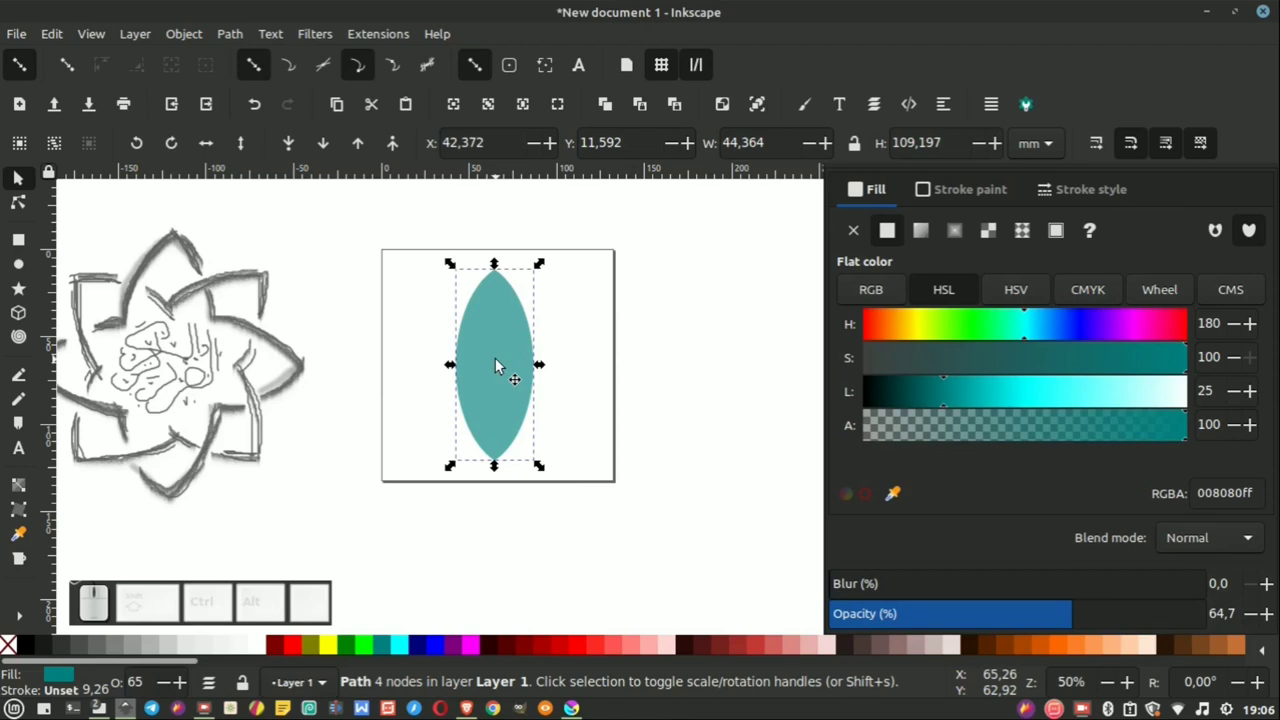
# Step: Select the lens shape ready to give its grey stroke a 22 px width
pyautogui.scroll(-3)
pyautogui.scroll(3)
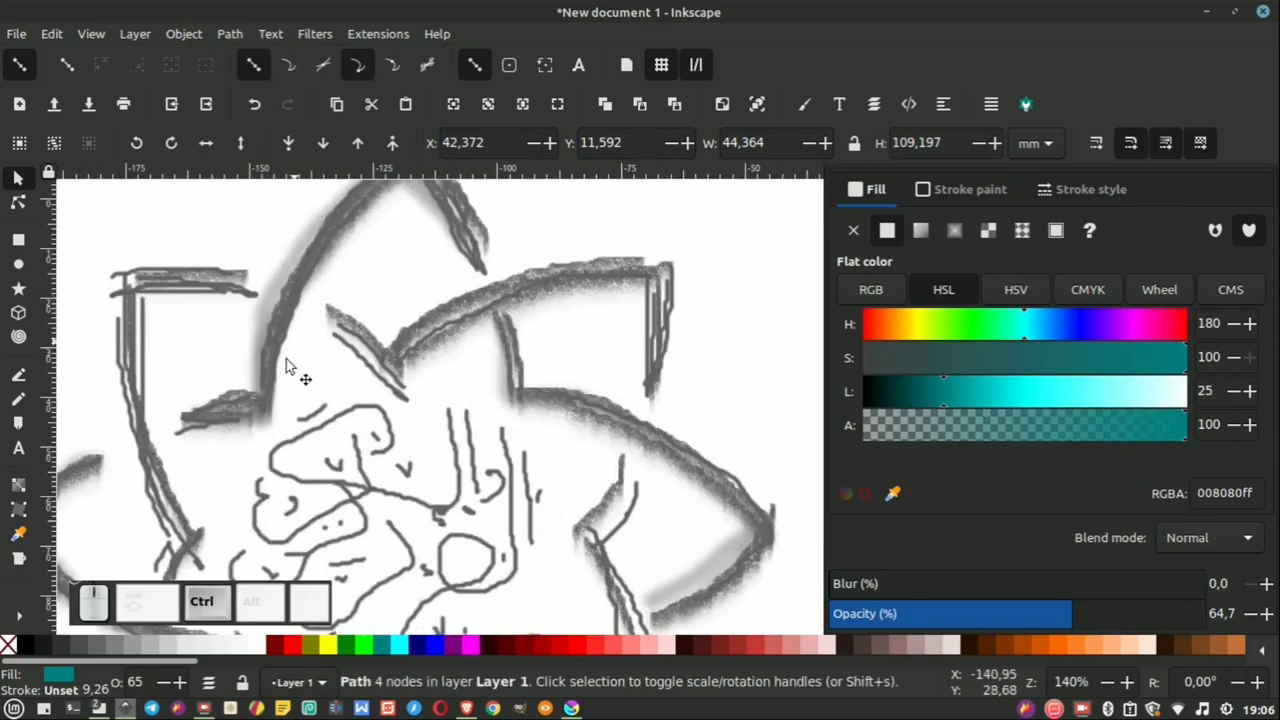
pyautogui.scroll(-3)
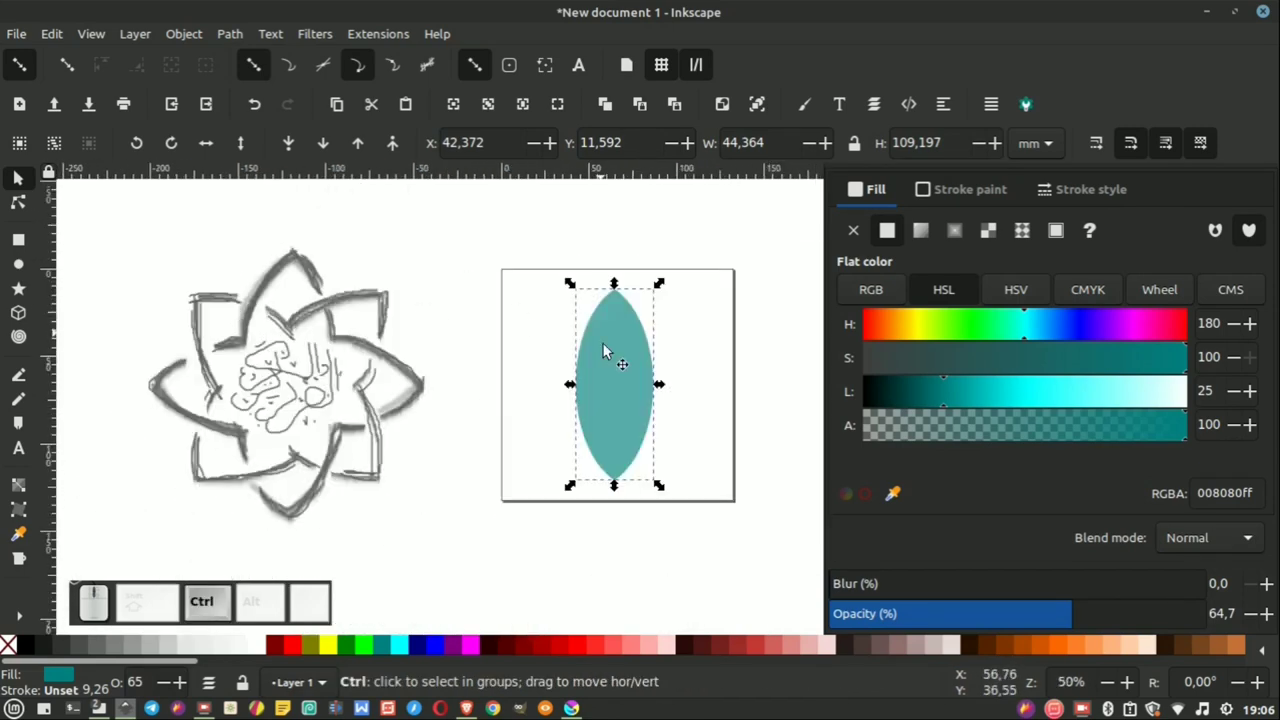
pyautogui.scroll(3)
pyautogui.scroll(-3)
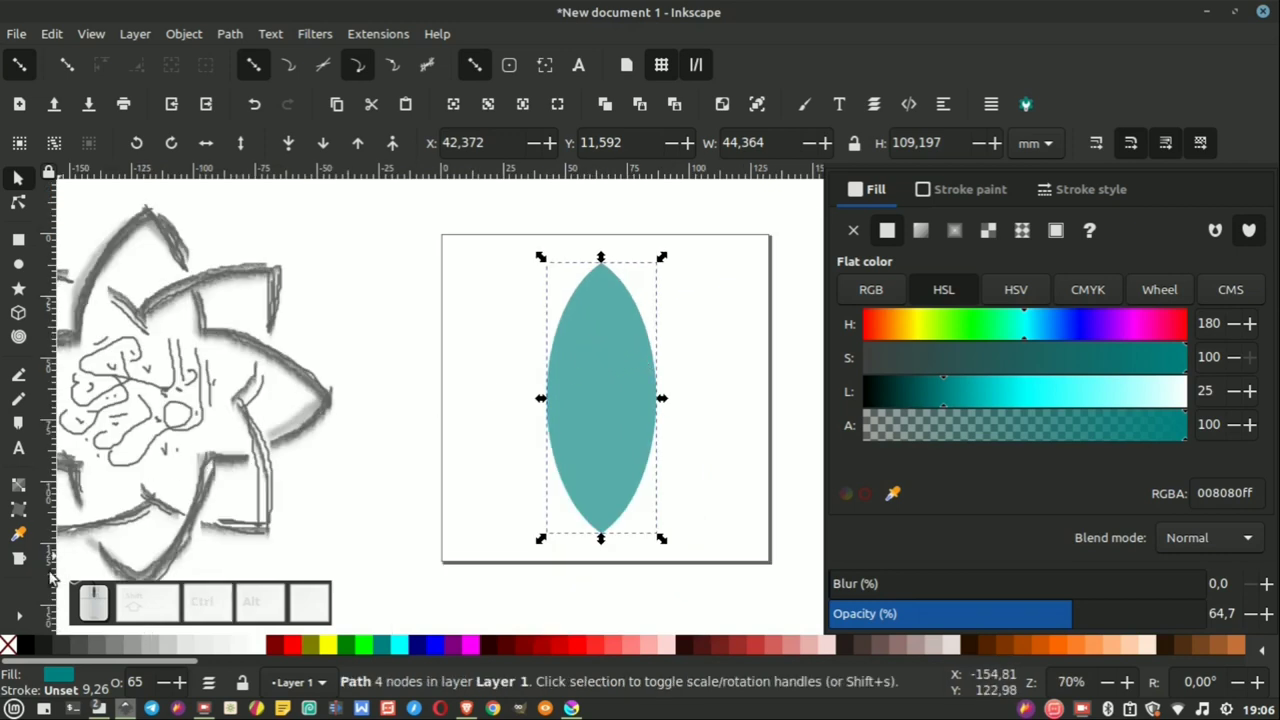
pyautogui.click(47, 648)
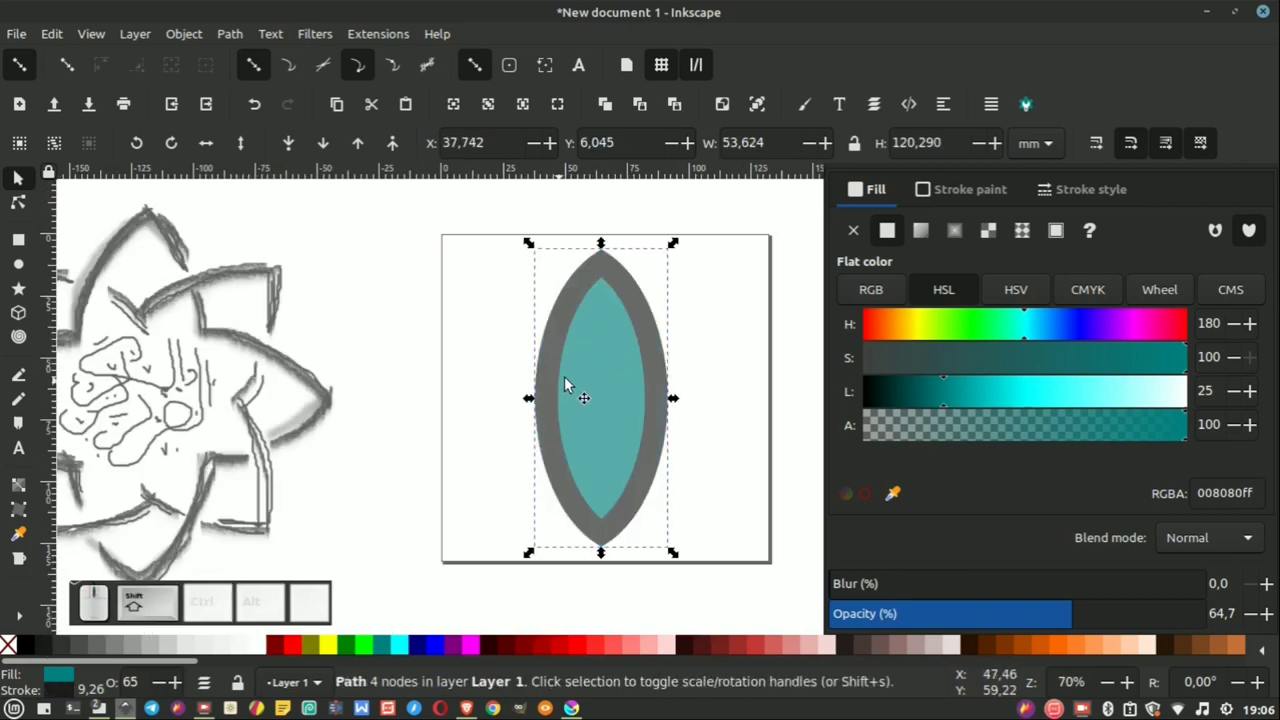
pyautogui.scroll(-3)
pyautogui.scroll(3)
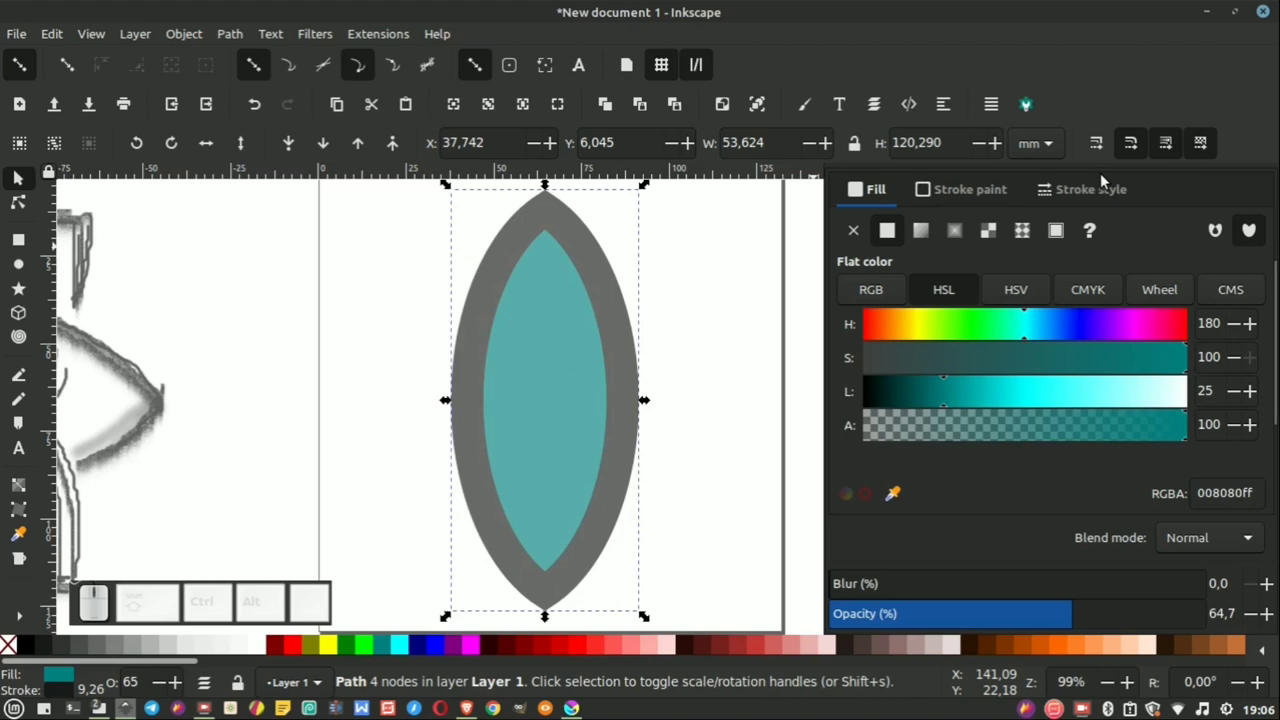
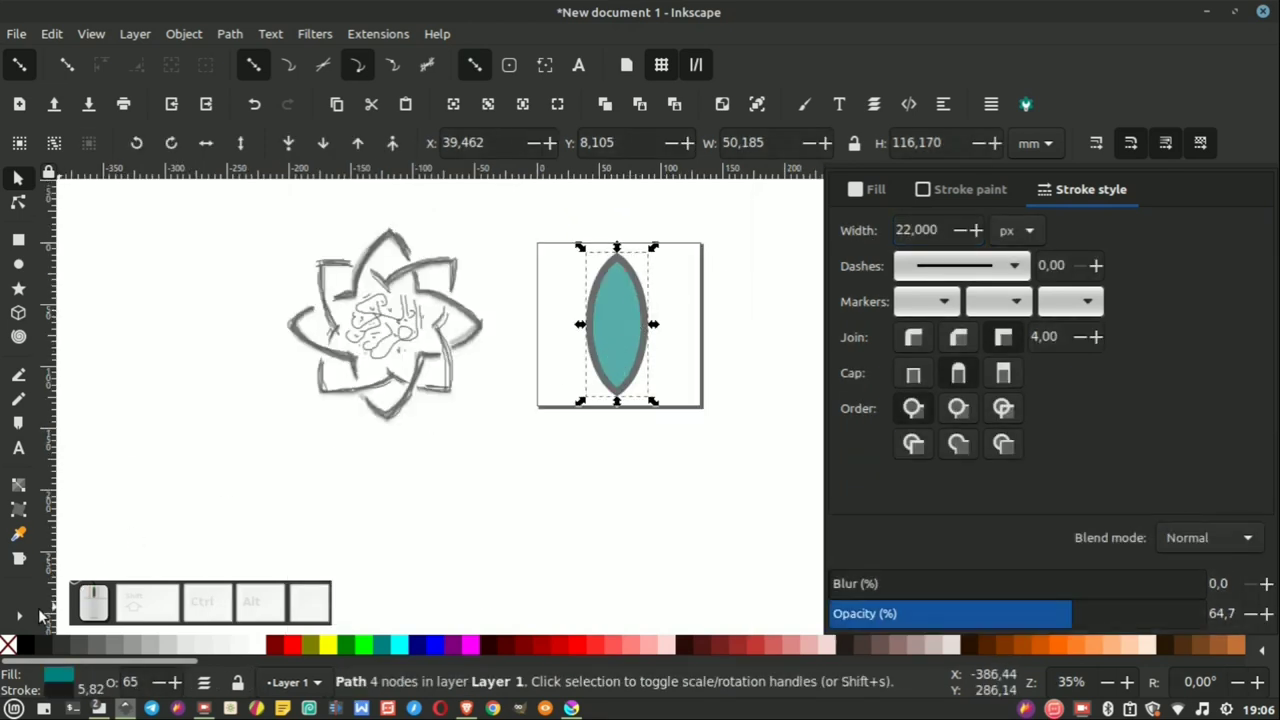
# Step: Set the lens fill to none, leaving only the 22 px grey outline, and inspect its tip
pyautogui.click(17, 652)
pyautogui.click(499, 484)
pyautogui.scroll(3)
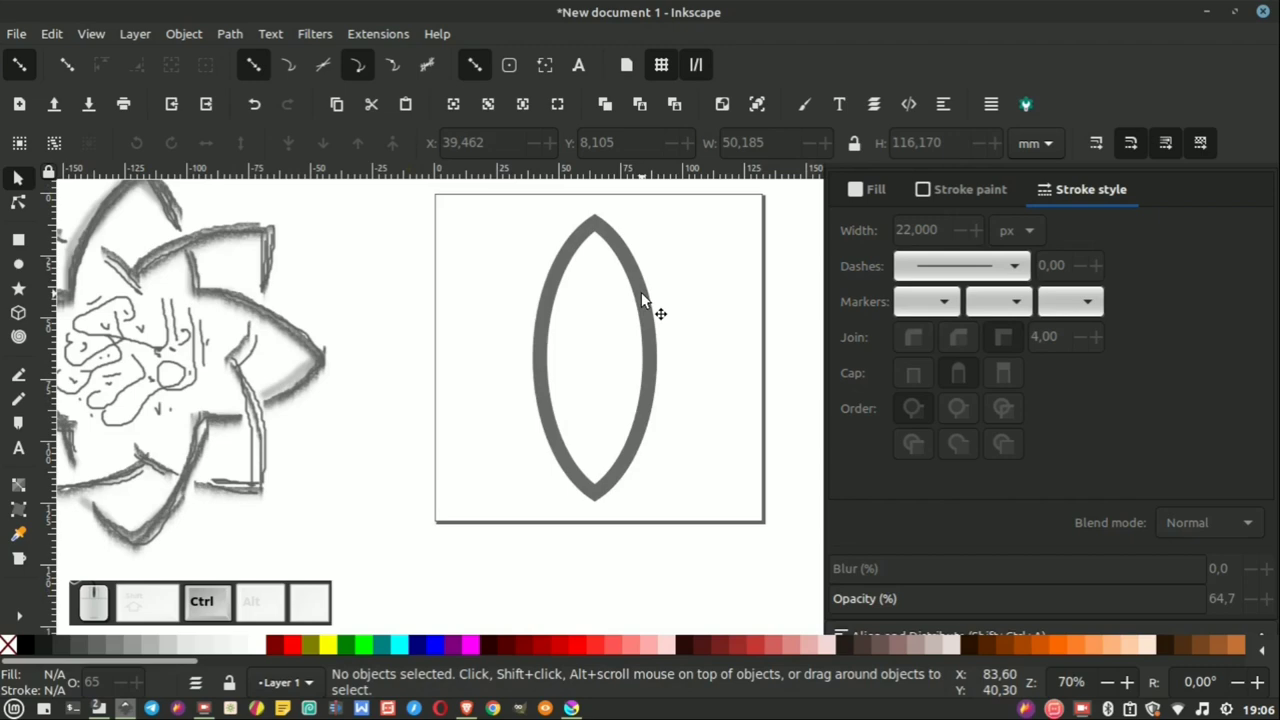
pyautogui.click(647, 298)
pyautogui.scroll(-3)
pyautogui.scroll(3)
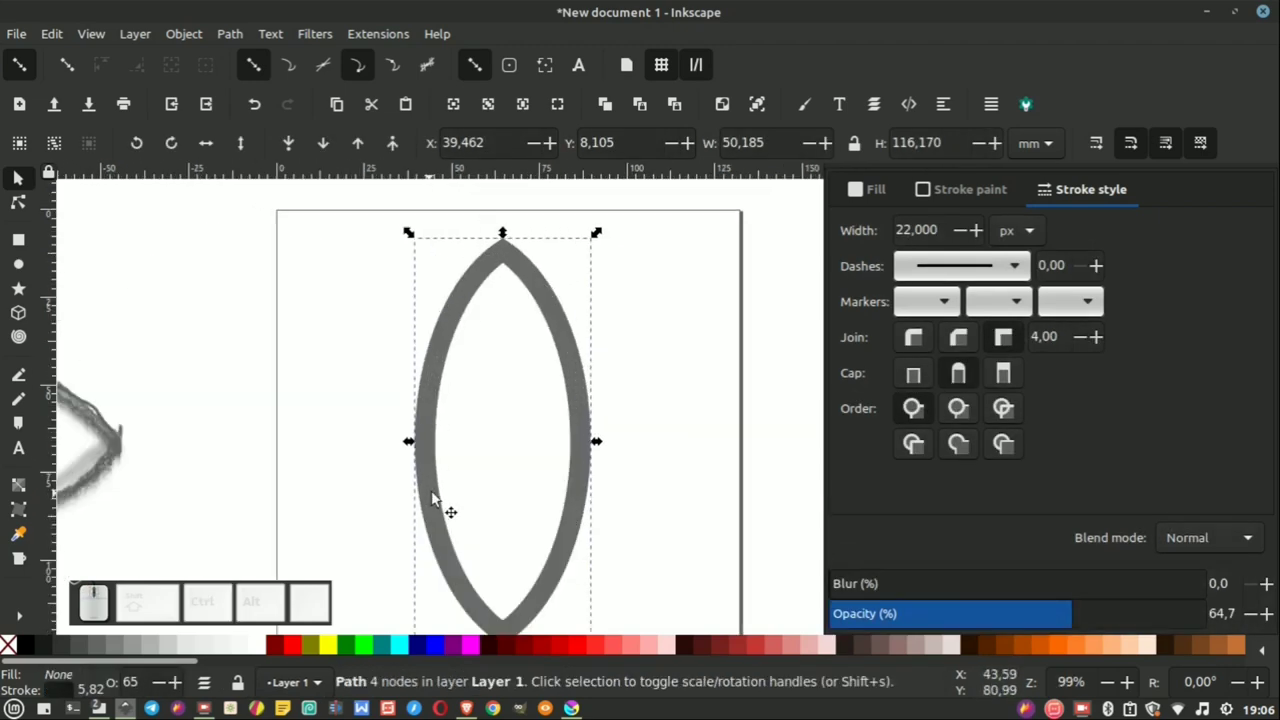
pyautogui.scroll(3)
pyautogui.scroll(-3)
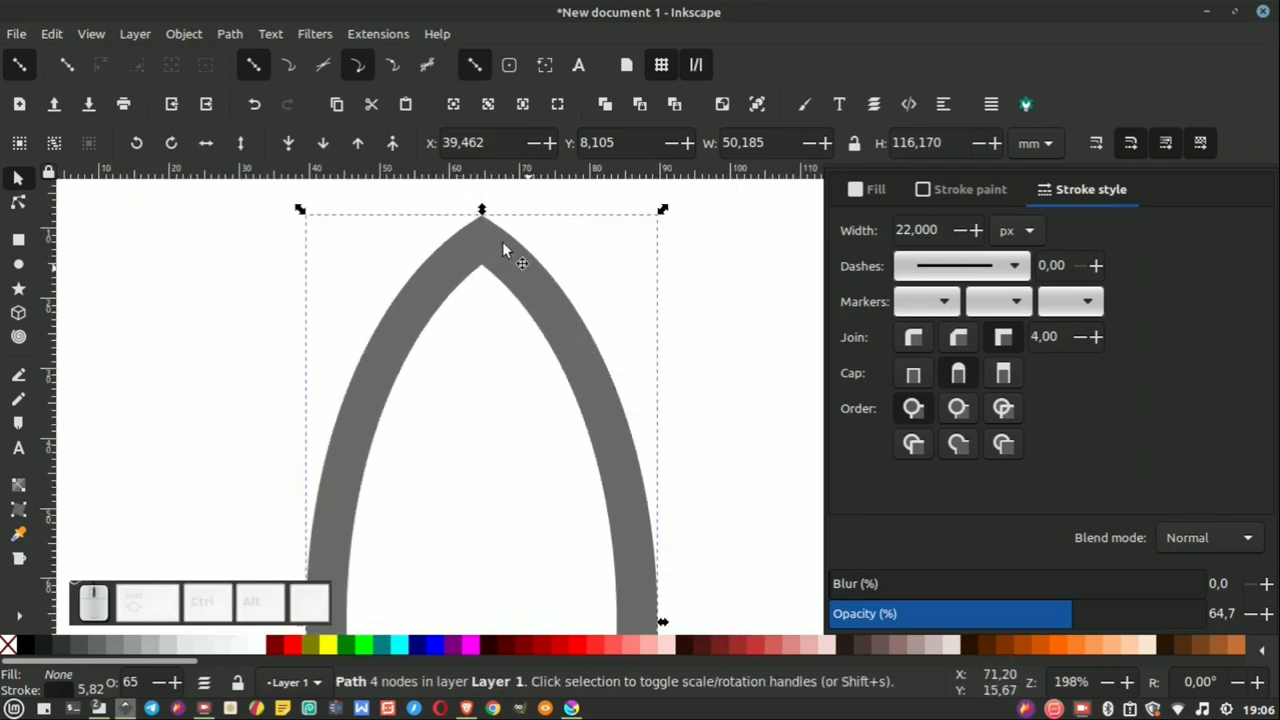
# Step: Adjust options from the toolbar menus while zooming on the hollow lens outline
pyautogui.click(99, 36)
pyautogui.click(127, 176)
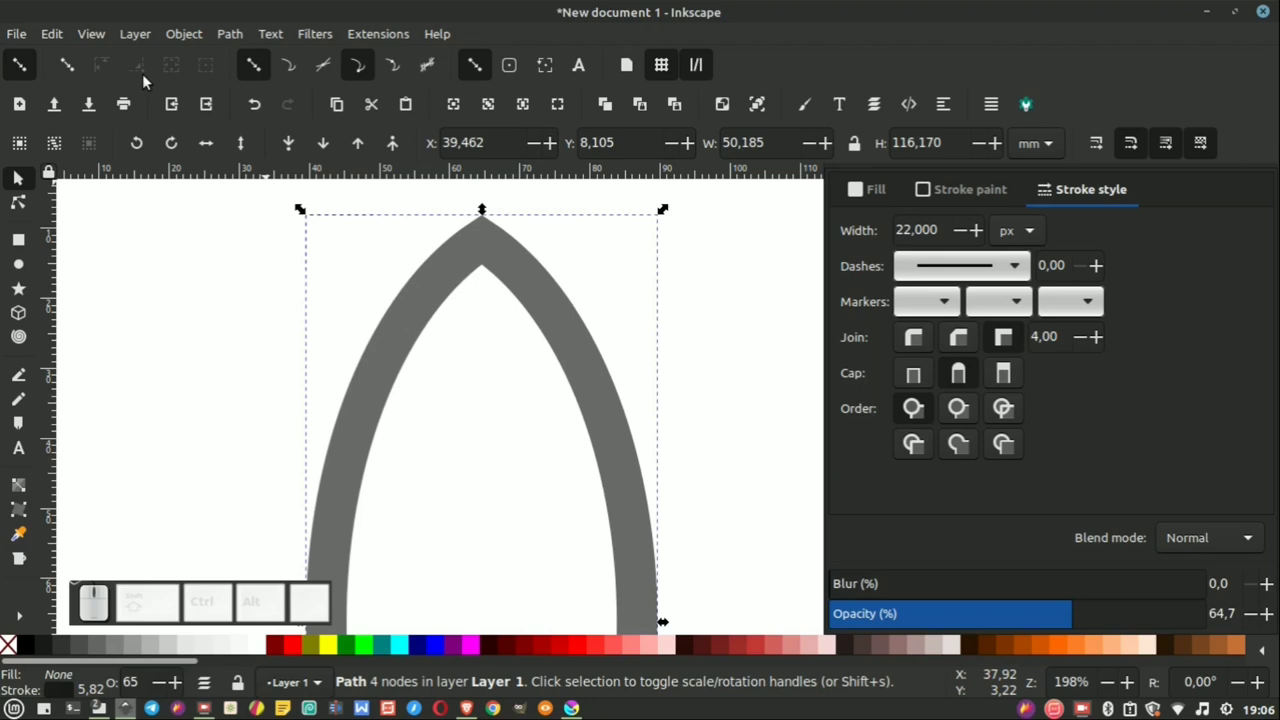
pyautogui.click(96, 38)
pyautogui.click(96, 174)
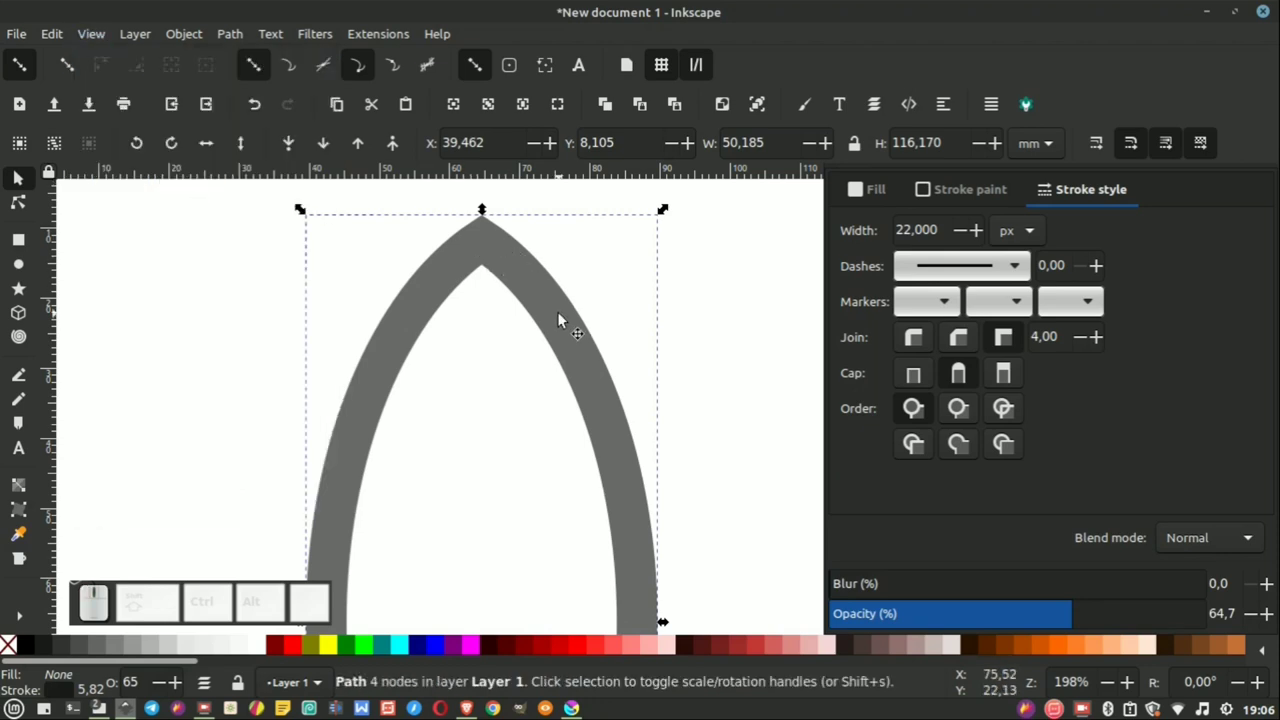
pyautogui.scroll(-3)
pyautogui.scroll(3)
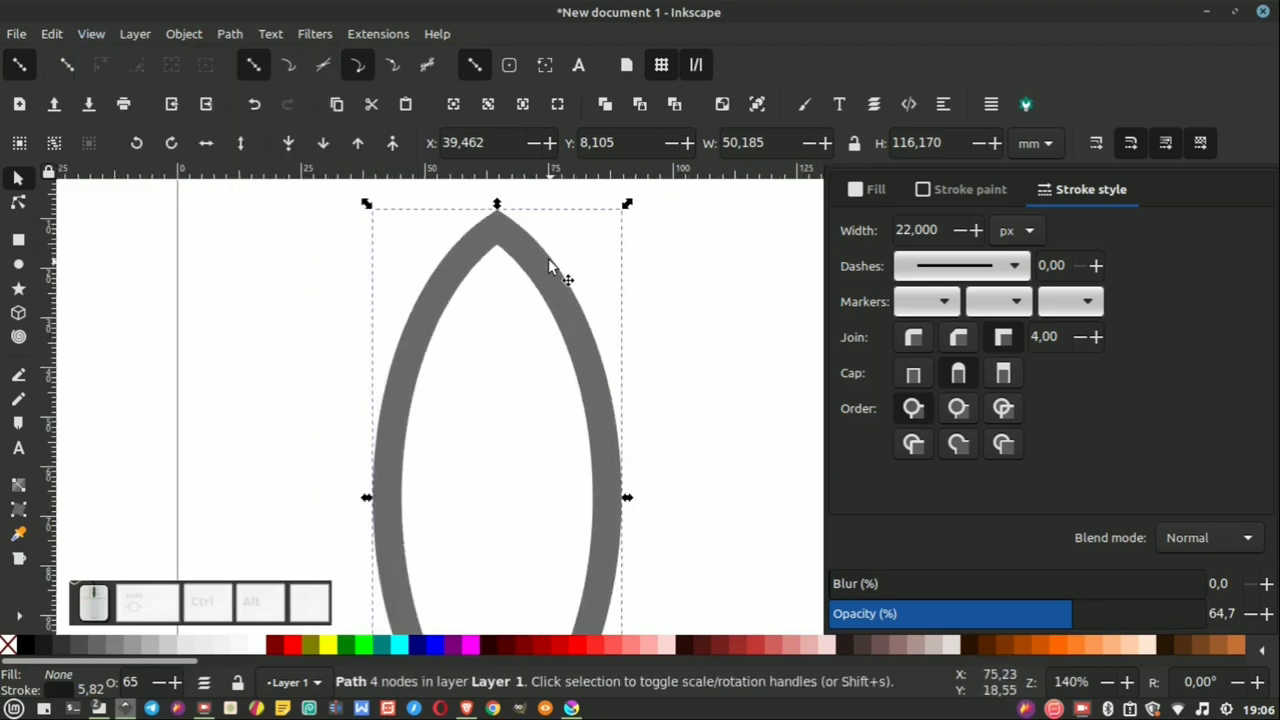
pyautogui.scroll(3)
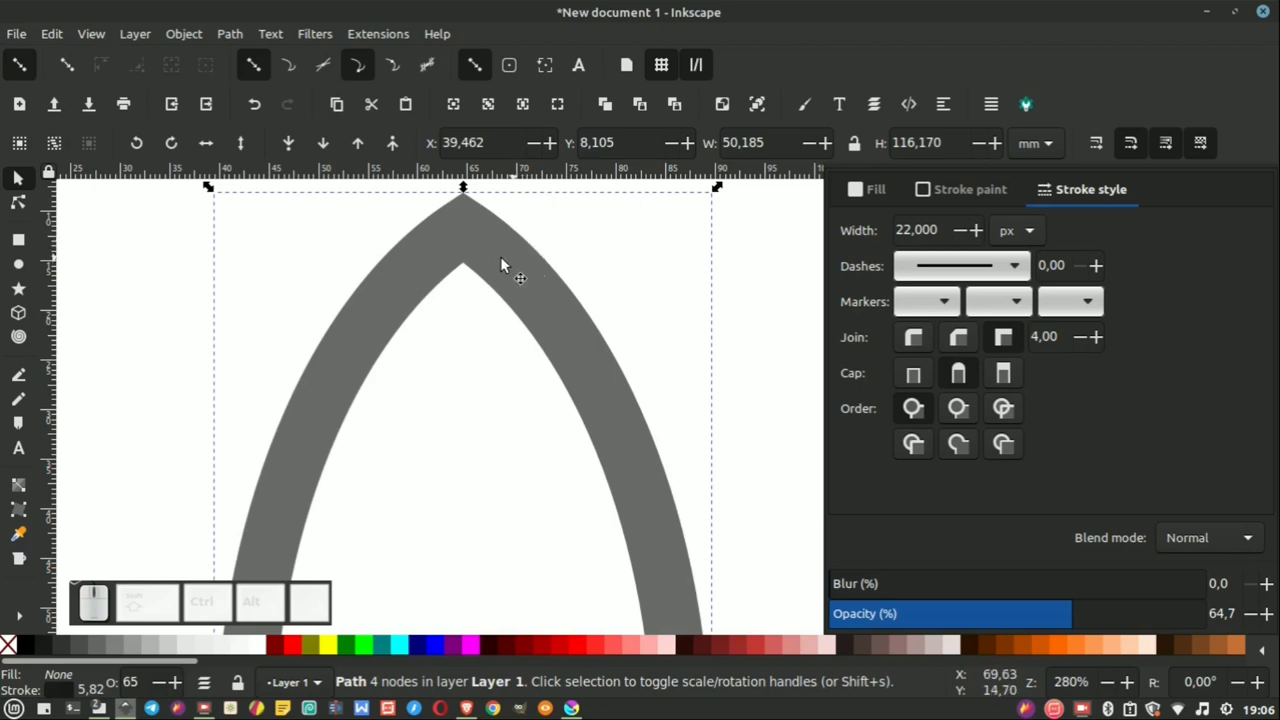
pyautogui.click(102, 37)
pyautogui.click(126, 179)
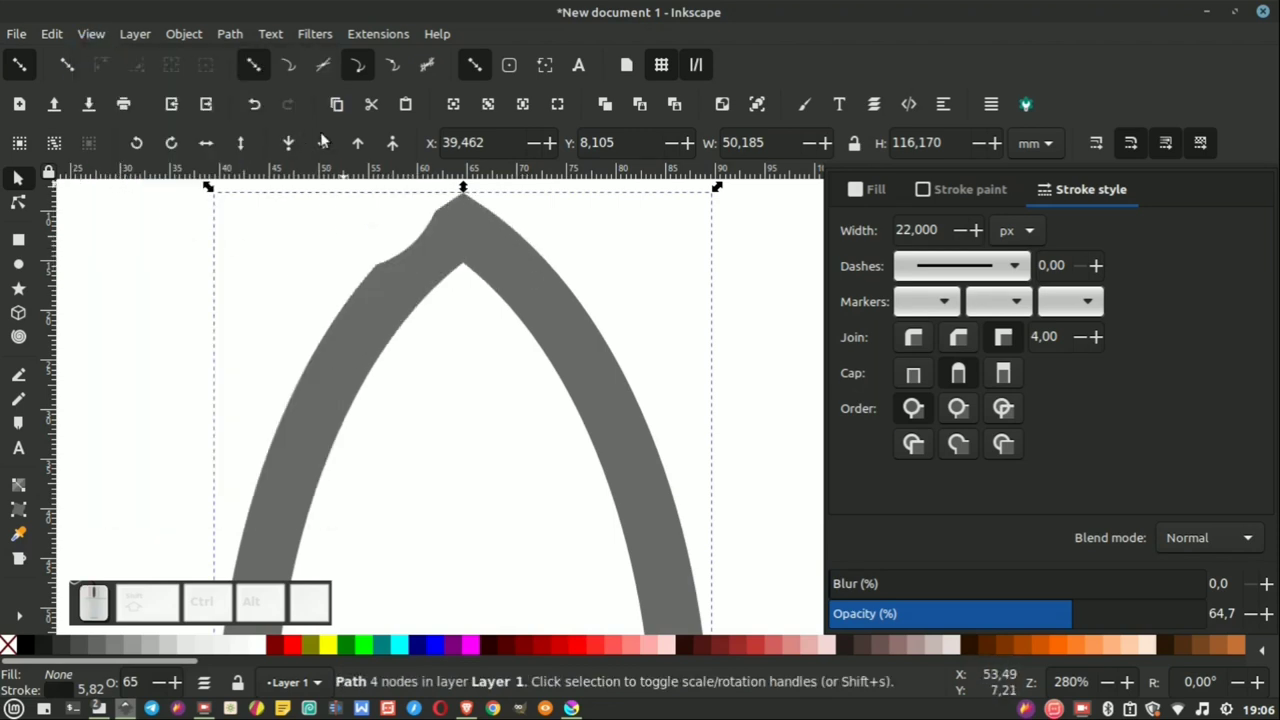
# Step: Convert the lens stroke to a solid filled path and duplicate it with Ctrl+D
pyautogui.click(236, 41)
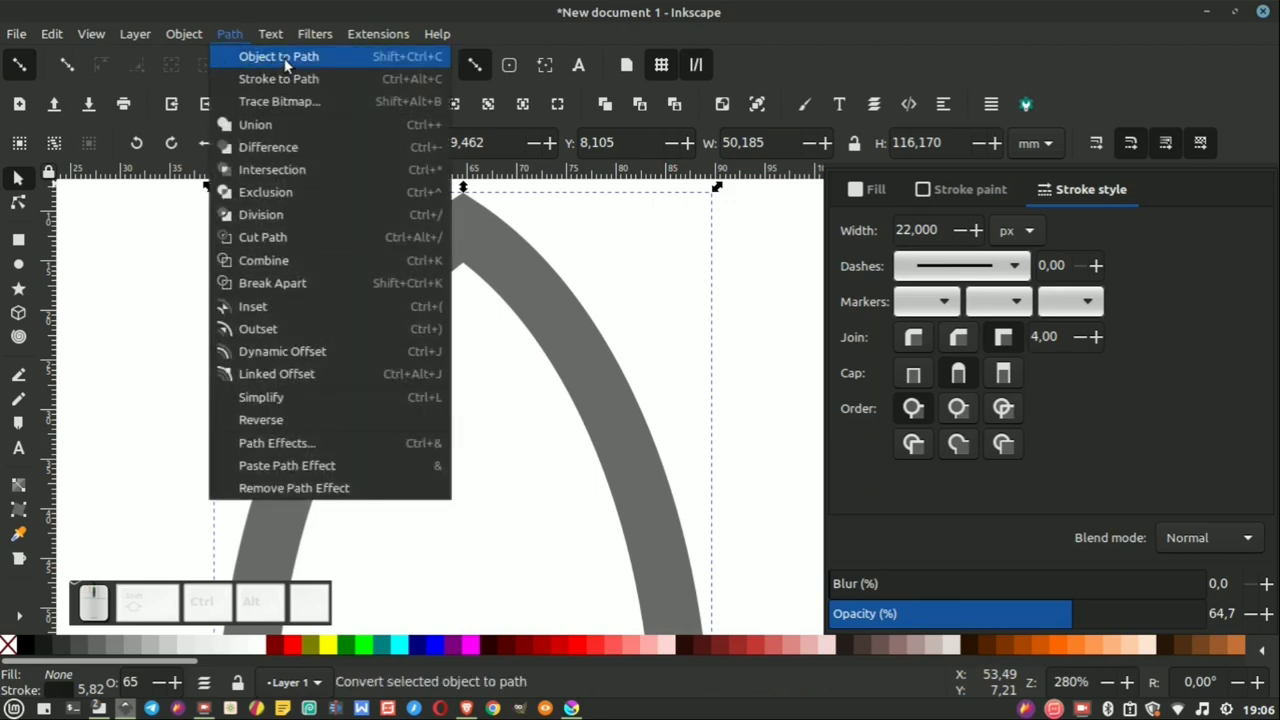
pyautogui.click(300, 87)
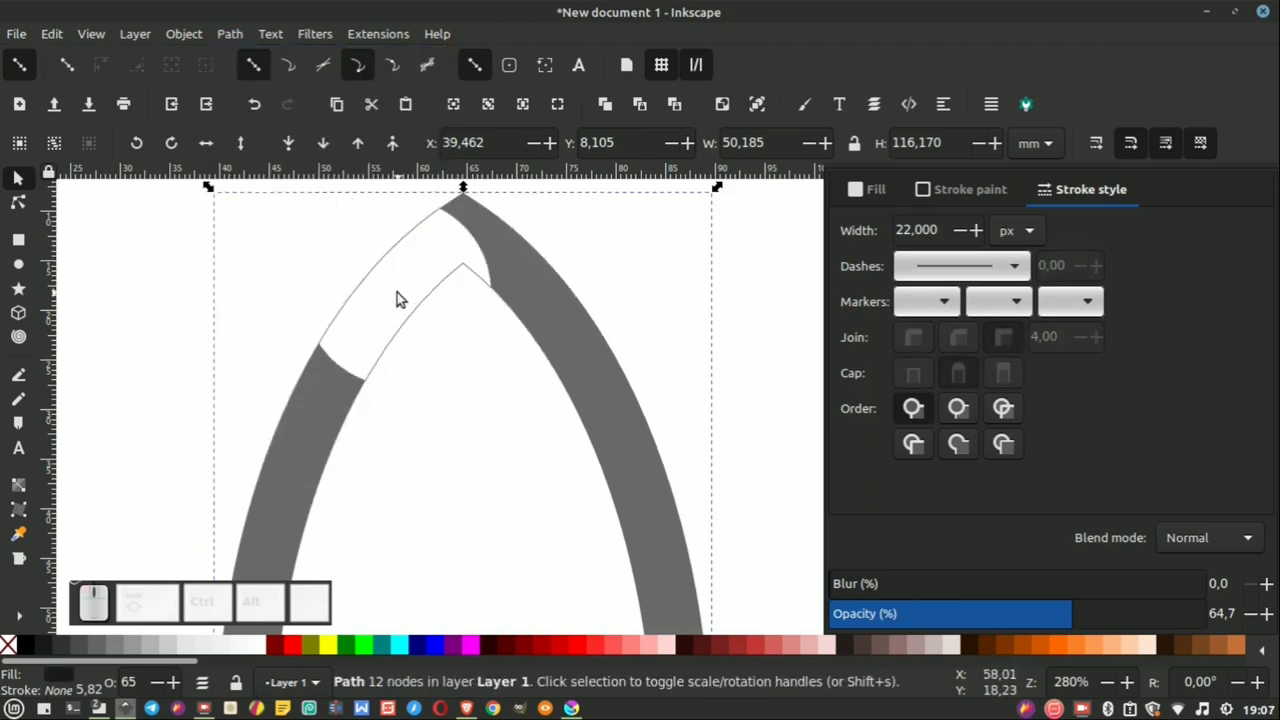
pyautogui.scroll(-3)
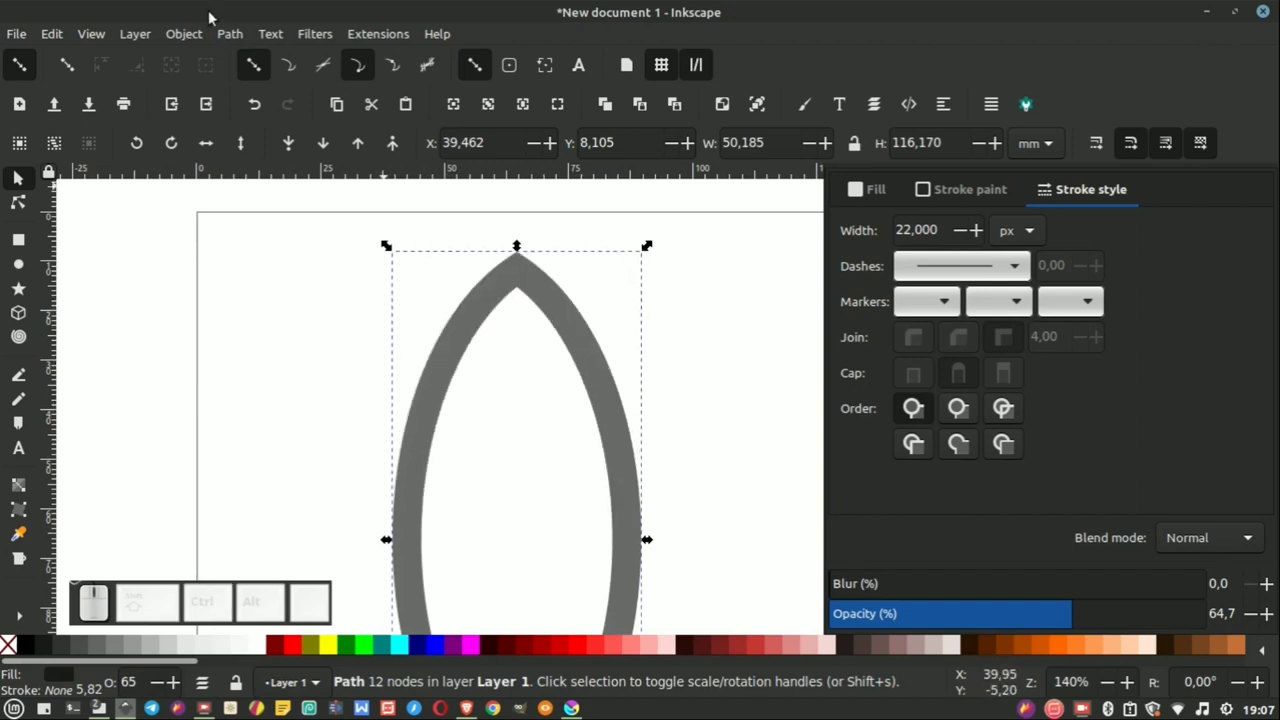
pyautogui.click(105, 42)
pyautogui.click(88, 173)
pyautogui.scroll(-3)
pyautogui.scroll(3)
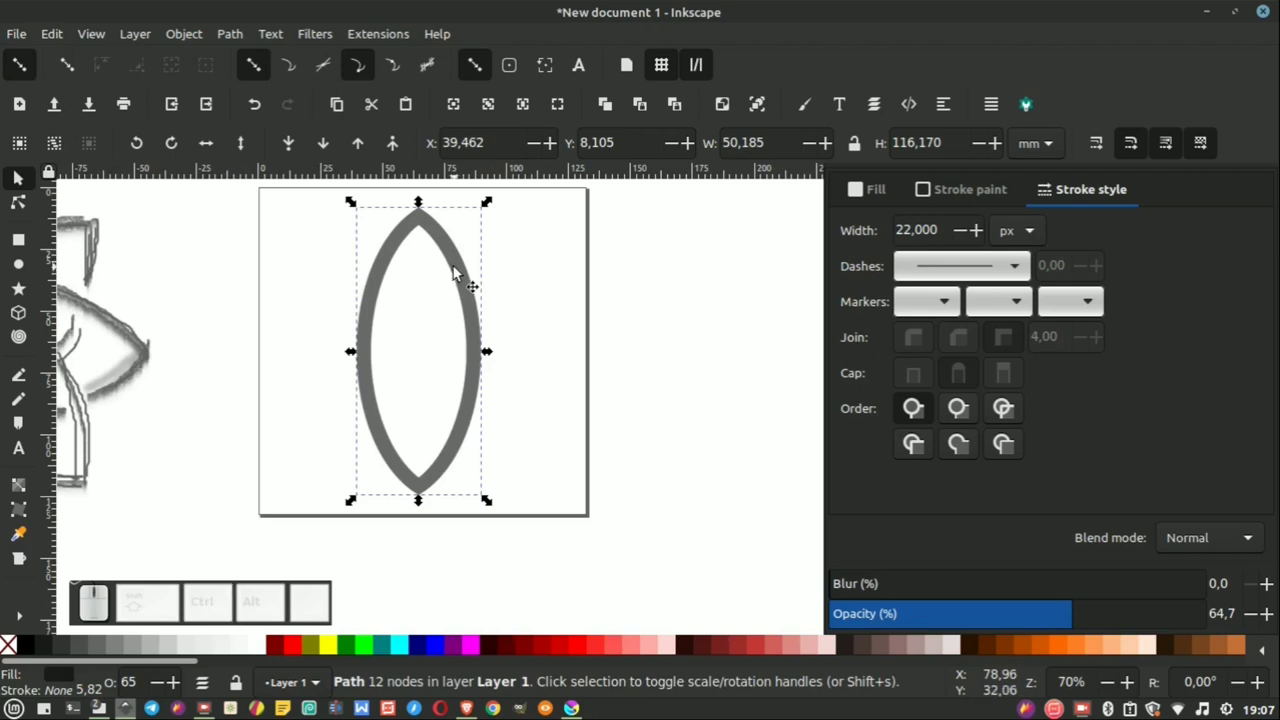
pyautogui.press('ctrl+d')
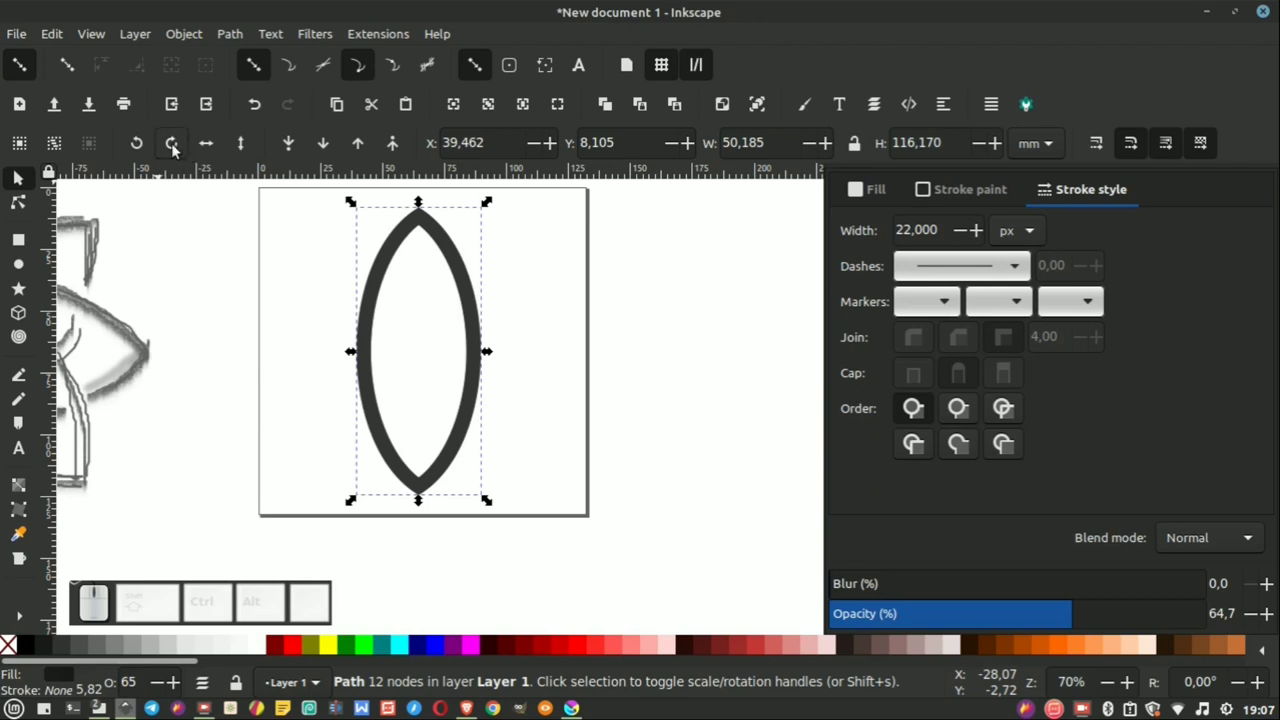
# Step: Rotate the copy 90° across the original and make both crossed lenses 100% opaque
pyautogui.click(178, 150)
pyautogui.click(625, 290)
pyautogui.scroll(-3)
pyautogui.moveTo(571, 211); pyautogui.dragTo(358, 401)
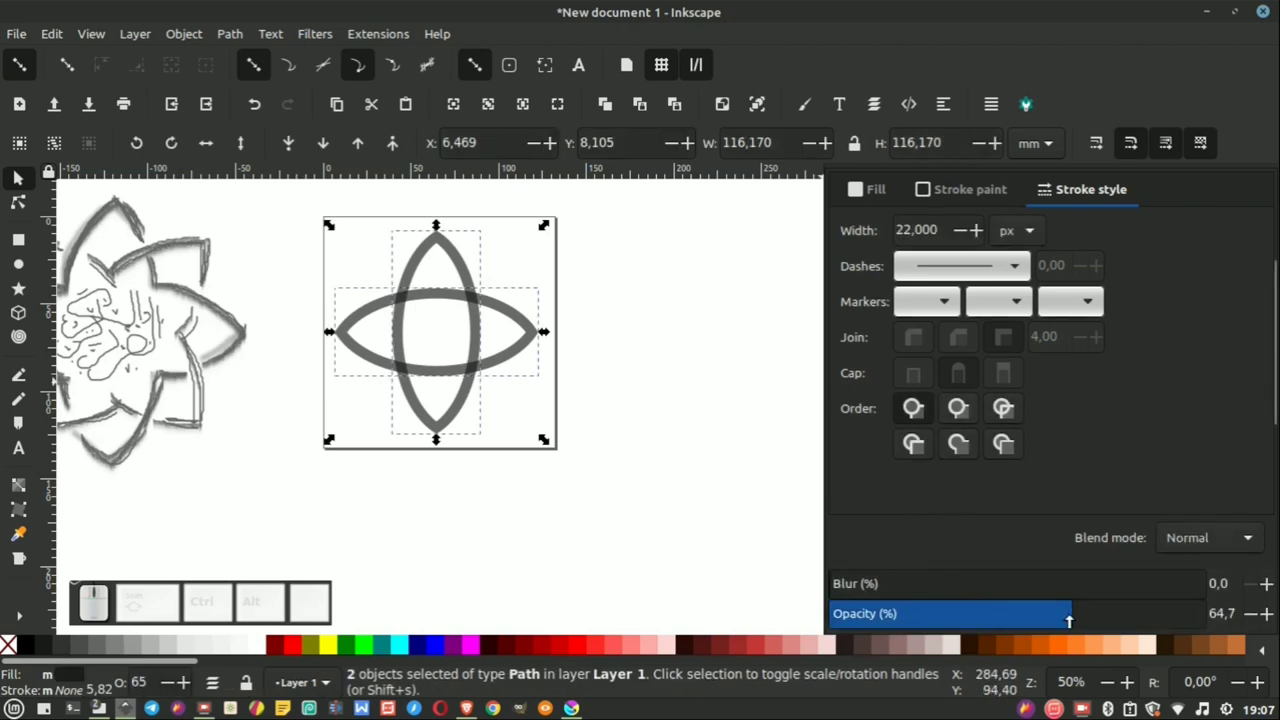
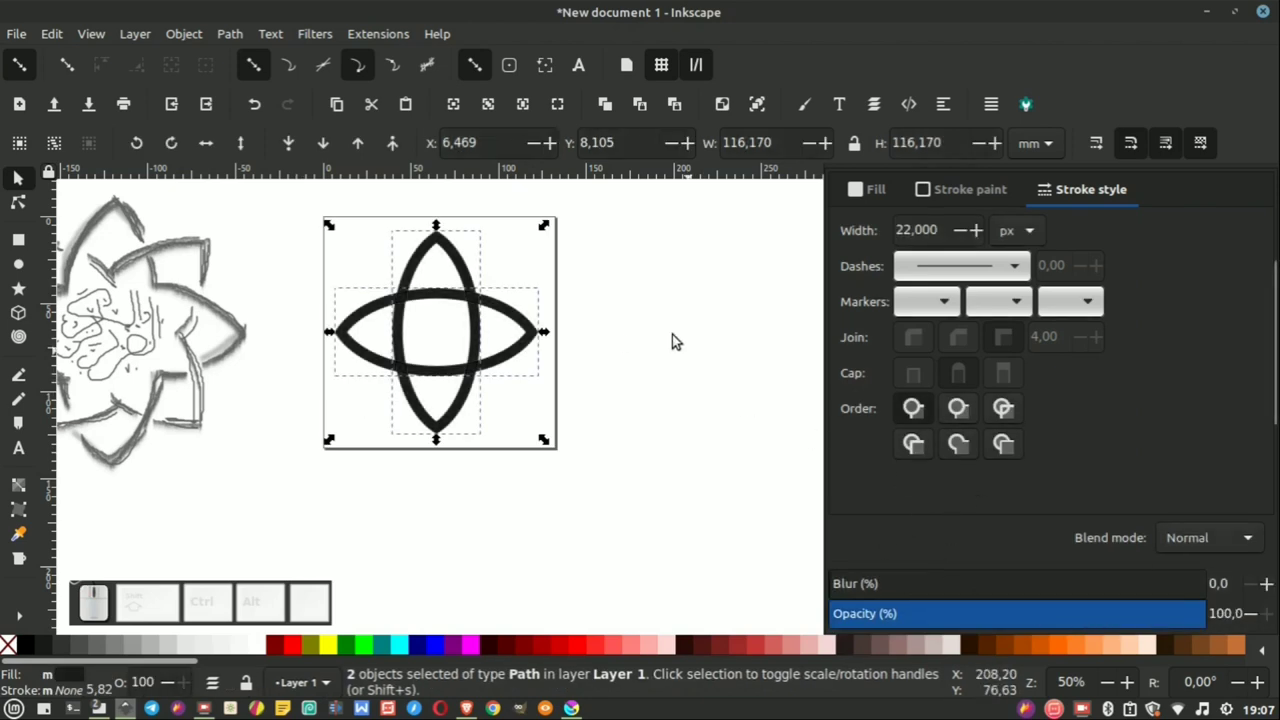
pyautogui.moveTo(660, 317); pyautogui.dragTo(463, 296)
pyautogui.scroll(3)
pyautogui.scroll(-3)
pyautogui.moveTo(657, 201); pyautogui.dragTo(418, 412)
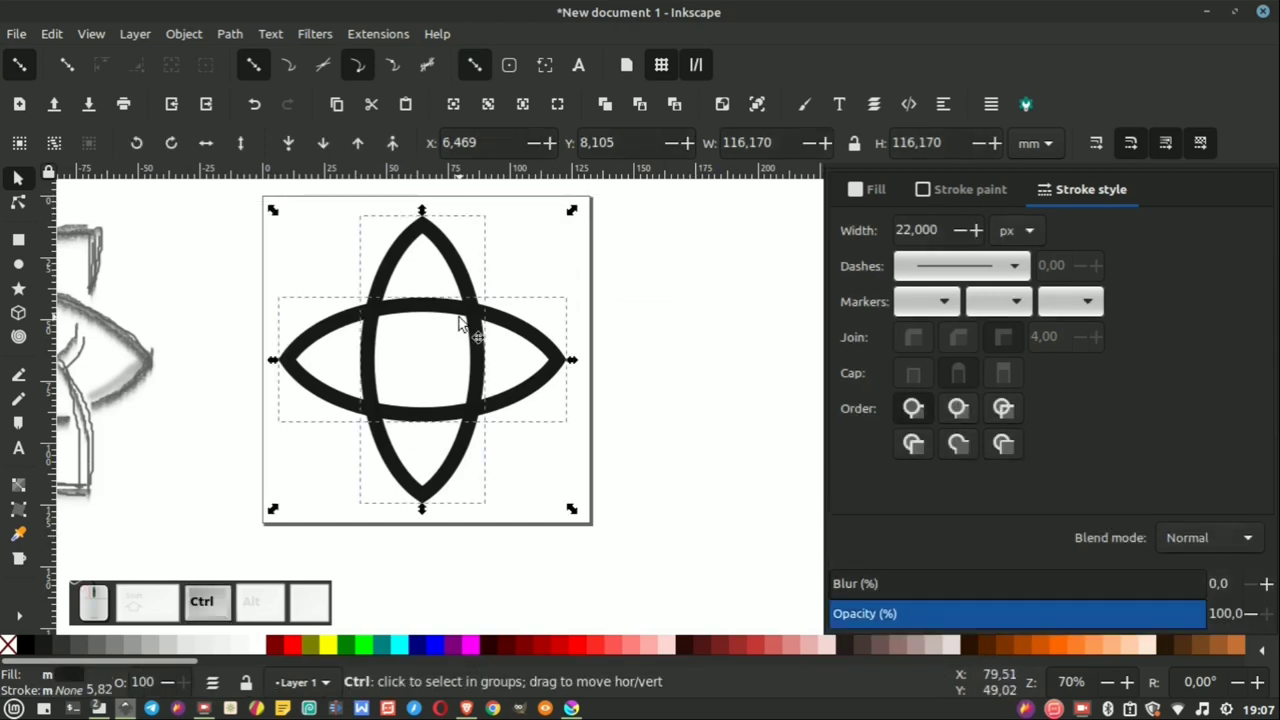
# Step: Duplicate the crossed pair and rotate the copies 45° to form the eight-point star
pyautogui.press('ctrl+d')
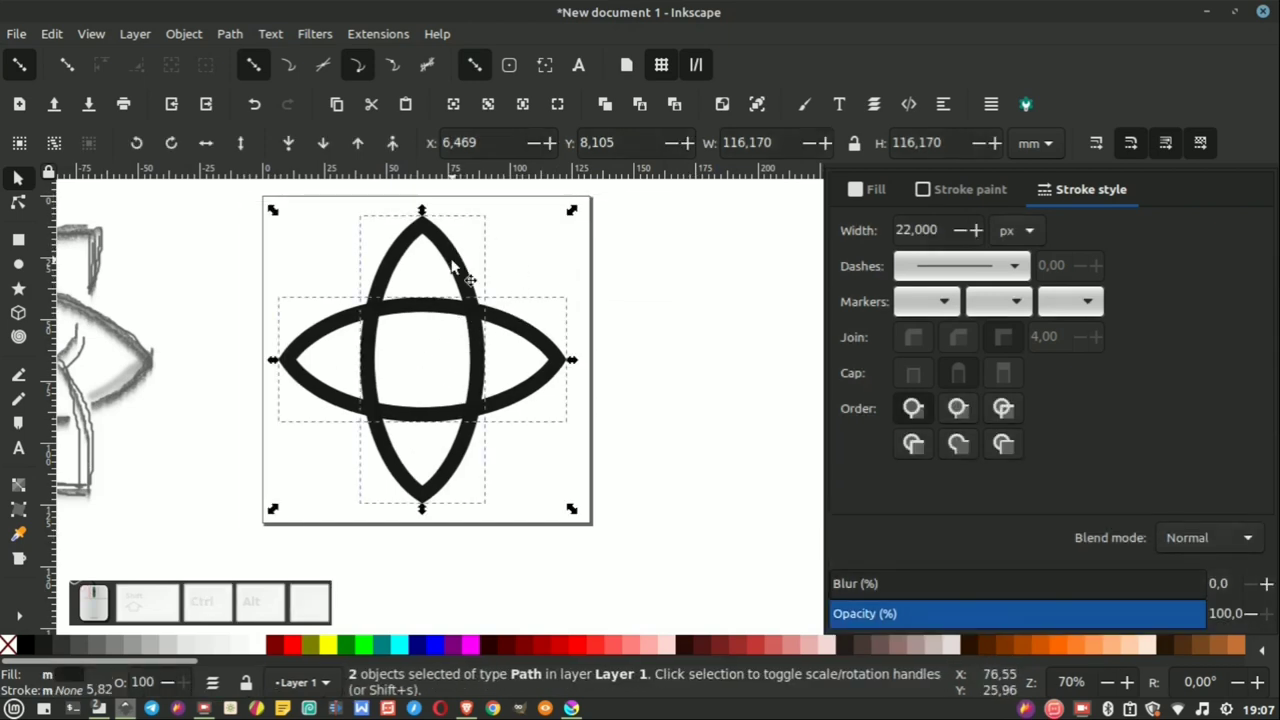
pyautogui.click(456, 264)
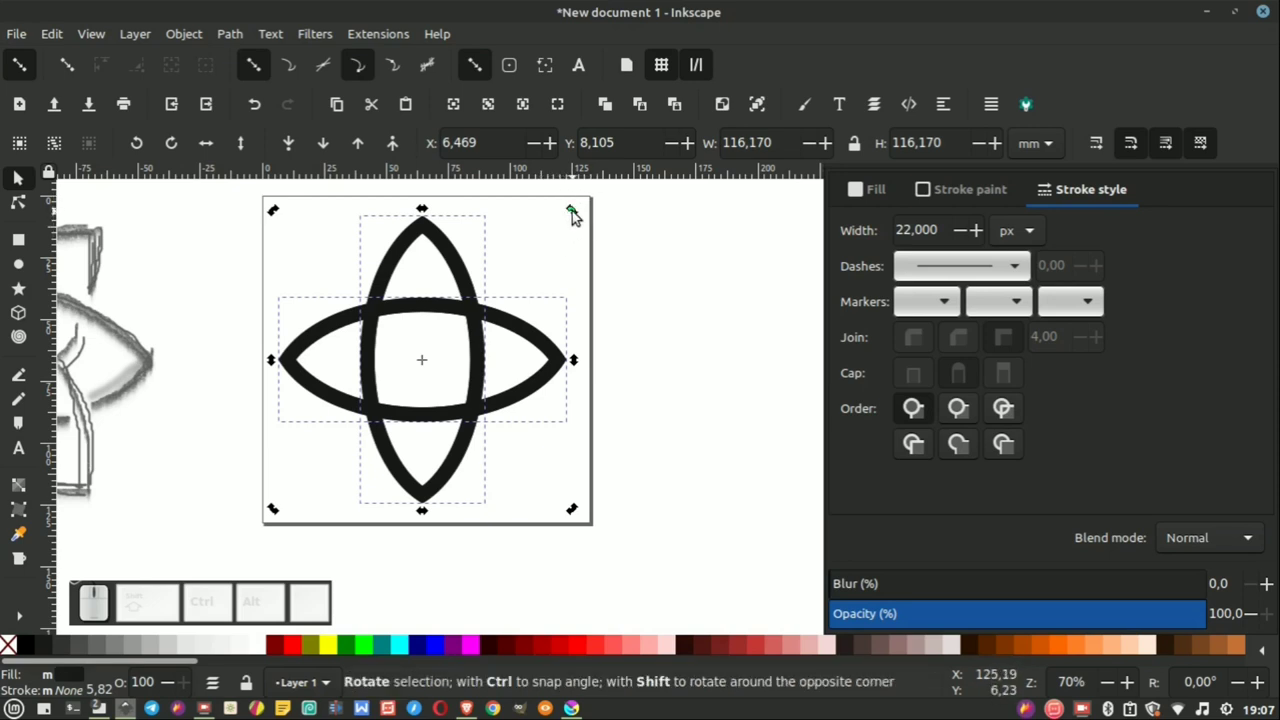
pyautogui.moveTo(578, 216); pyautogui.dragTo(693, 331)
pyautogui.click(693, 331)
pyautogui.scroll(-3)
pyautogui.scroll(3)
pyautogui.scroll(3)
pyautogui.scroll(-3)
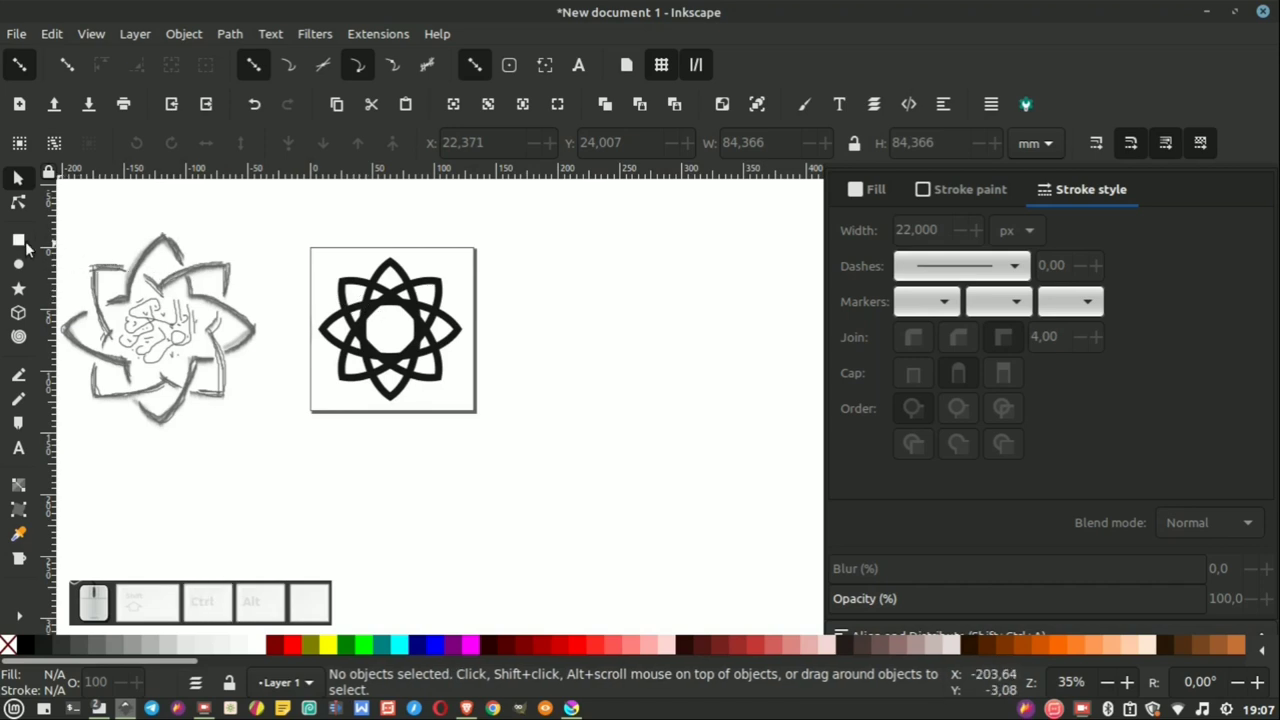
# Step: Draw a teal square and lower it to the bottom behind the star
pyautogui.click(21, 247)
pyautogui.scroll(3)
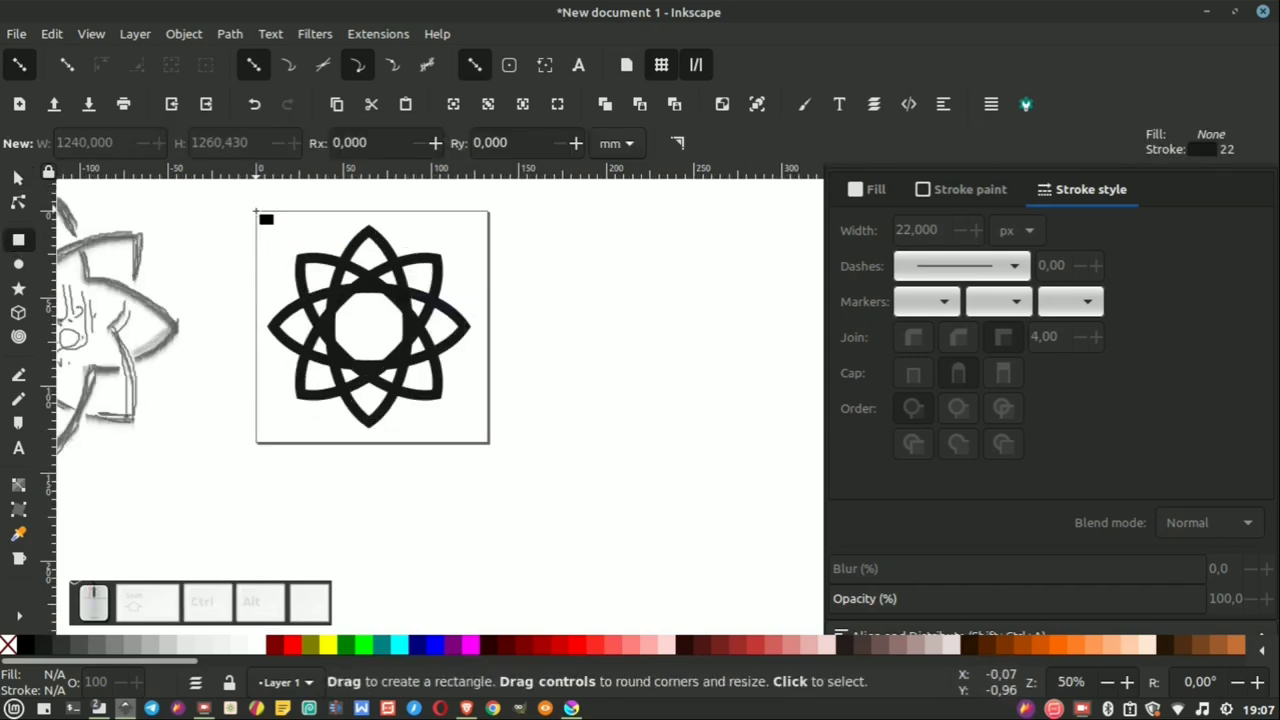
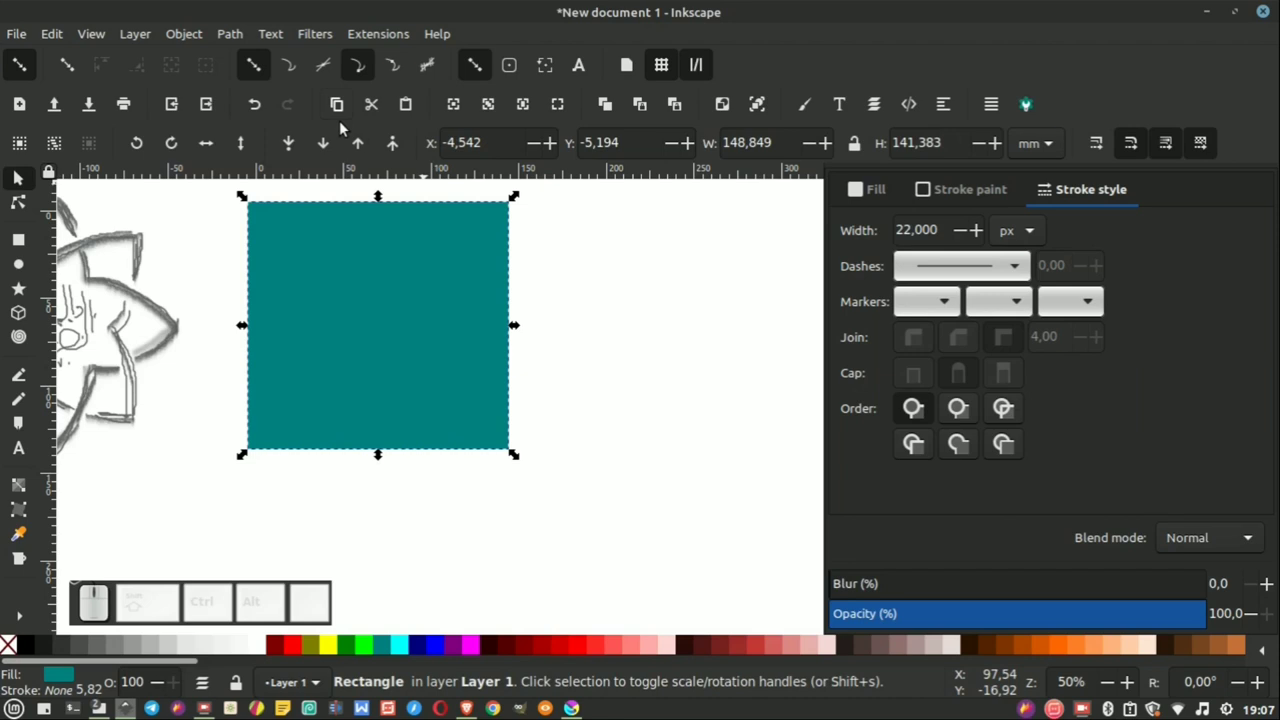
pyautogui.click(297, 146)
pyautogui.click(585, 303)
pyautogui.scroll(-3)
pyautogui.scroll(3)
pyautogui.scroll(-3)
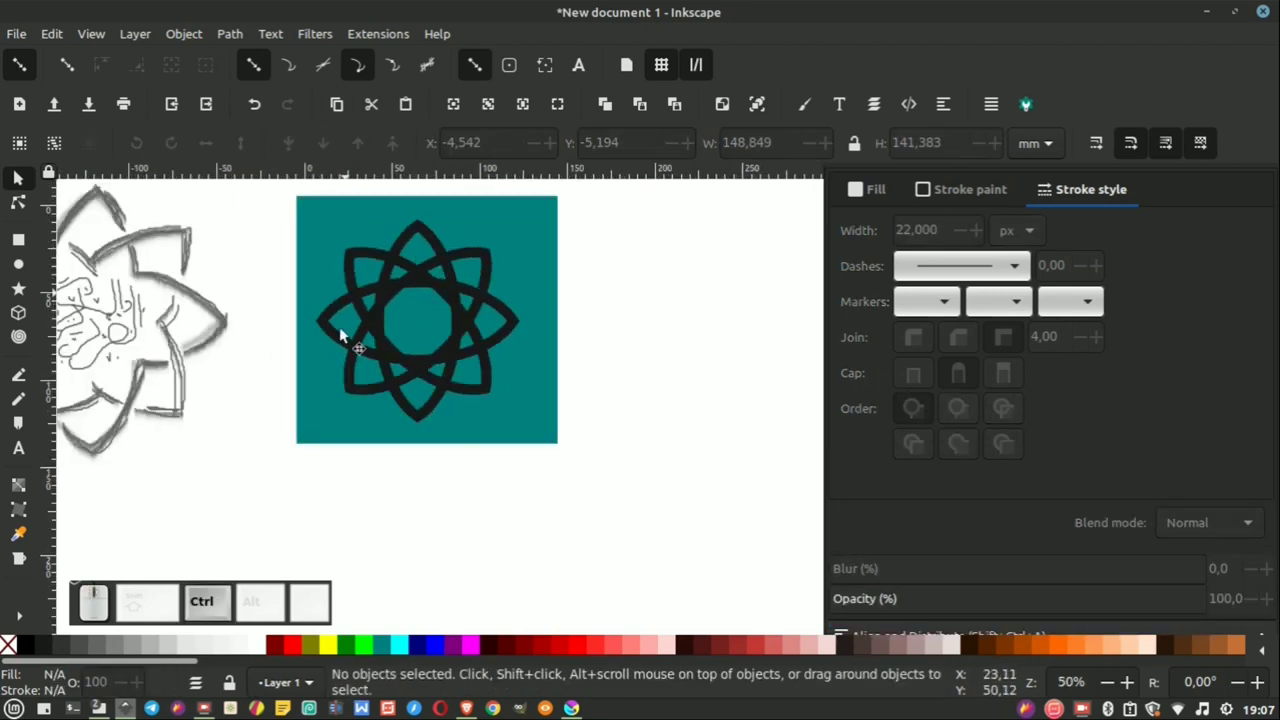
# Step: Rubber-band select the star's four lens paths together
pyautogui.moveTo(612, 214); pyautogui.dragTo(473, 367)
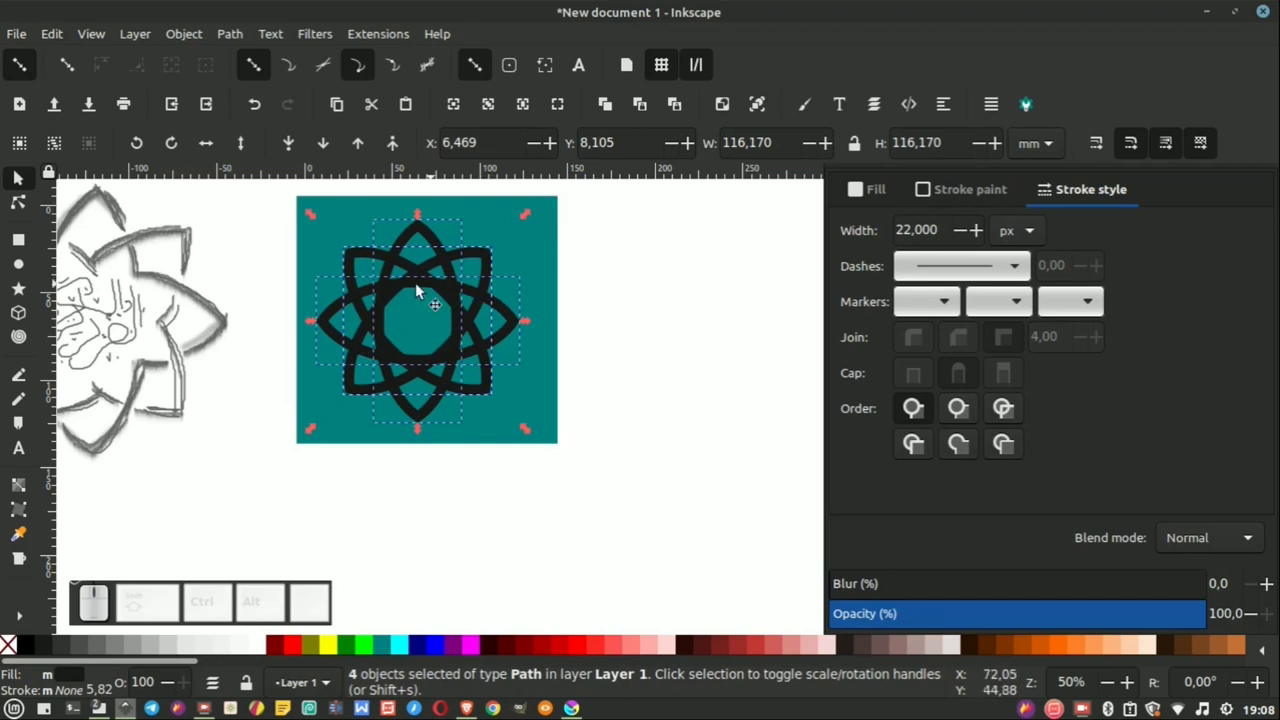
# Step: Apply the Path operation to the black star band and inspect the result on the square
pyautogui.click(233, 34)
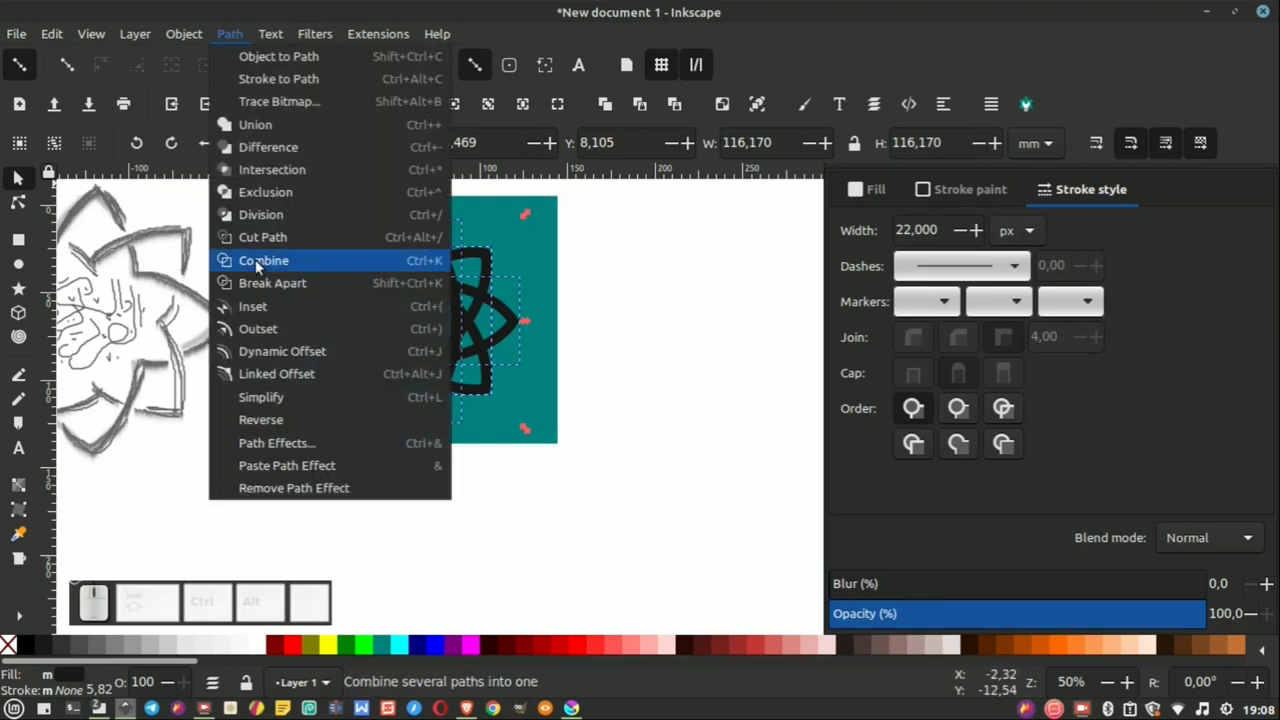
pyautogui.click(272, 267)
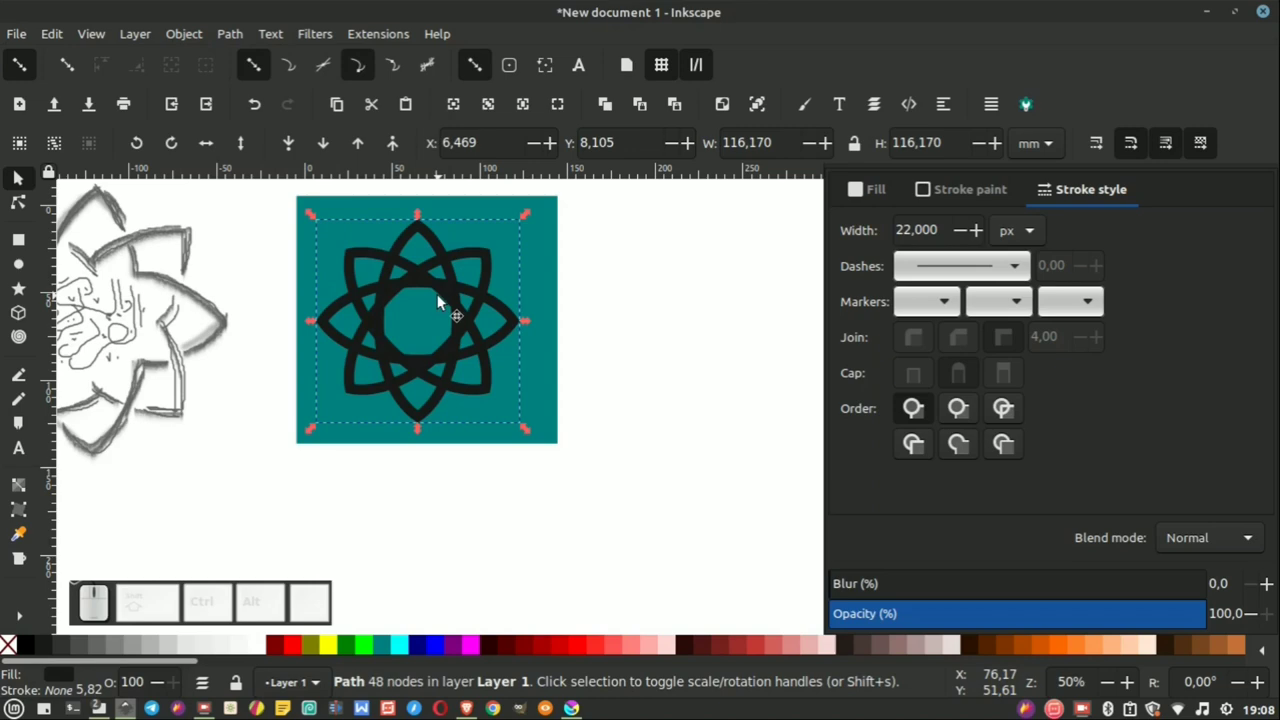
pyautogui.moveTo(459, 303); pyautogui.dragTo(461, 301)
pyautogui.scroll(3)
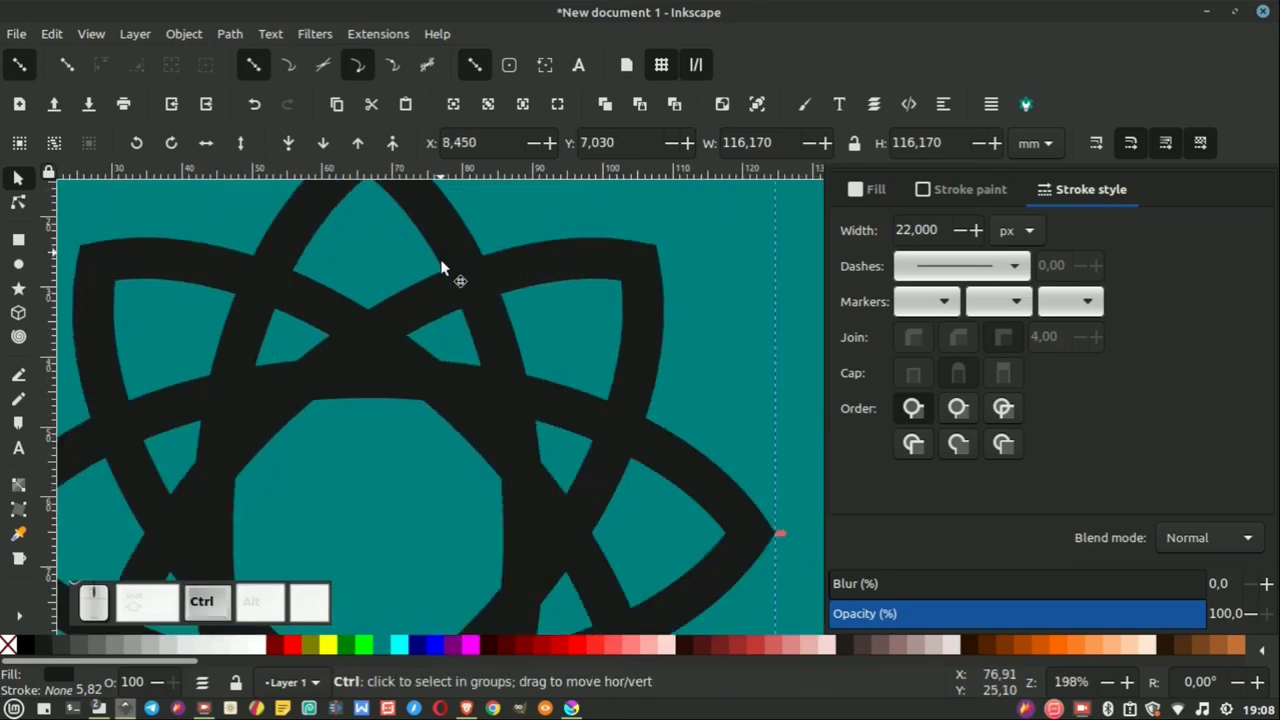
pyautogui.scroll(-3)
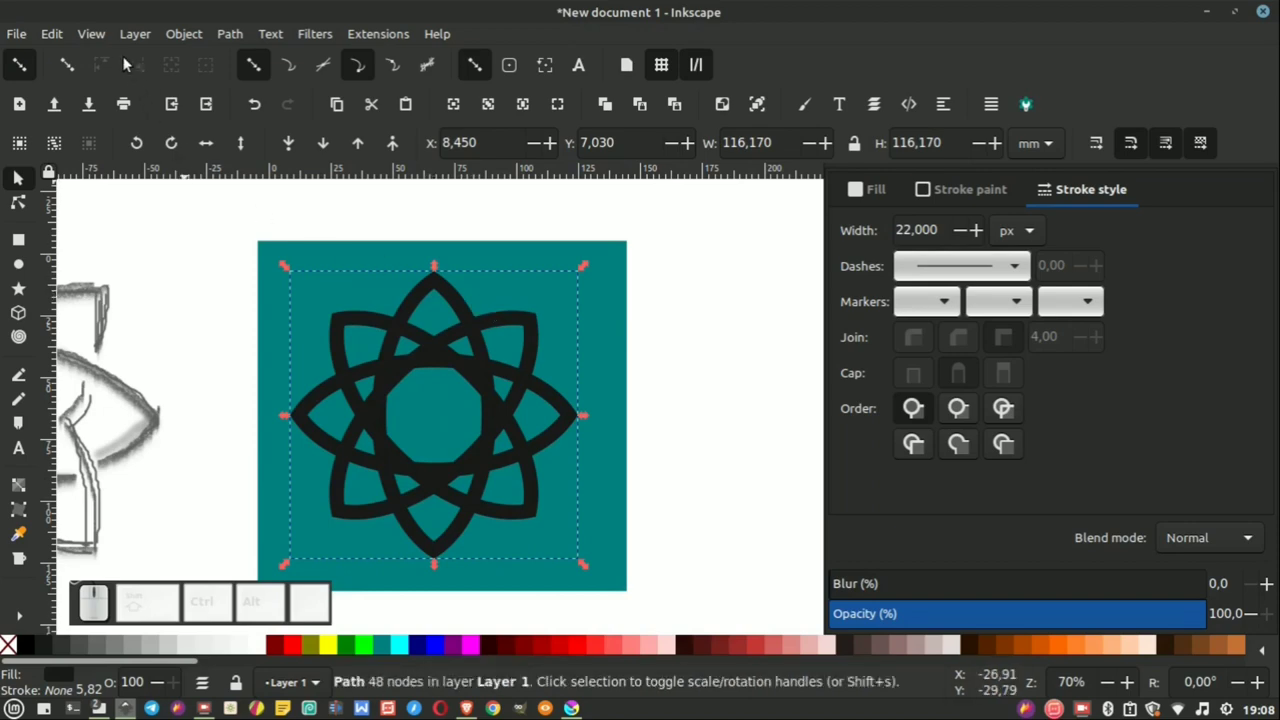
pyautogui.click(97, 42)
pyautogui.click(92, 180)
pyautogui.scroll(3)
pyautogui.scroll(-3)
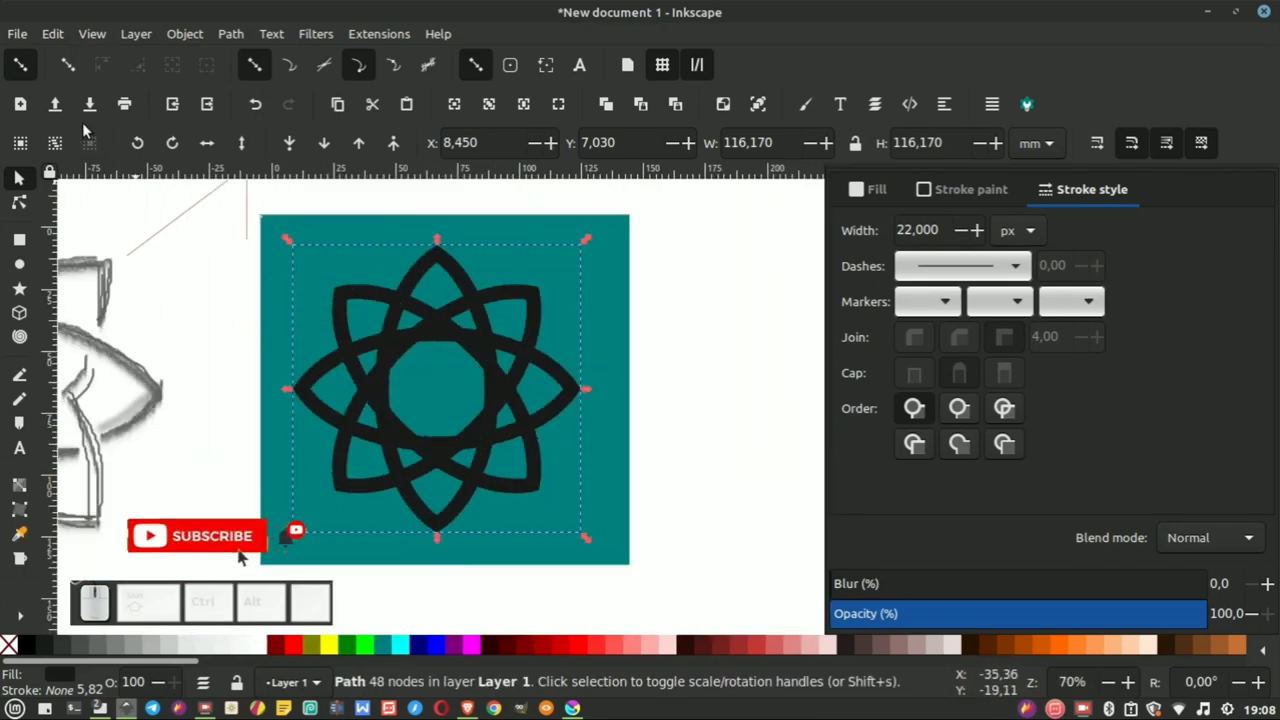
# Step: Fill the star band with the square's teal so only faint star cut lines remain
pyautogui.click(101, 41)
pyautogui.click(89, 177)
pyautogui.scroll(-3)
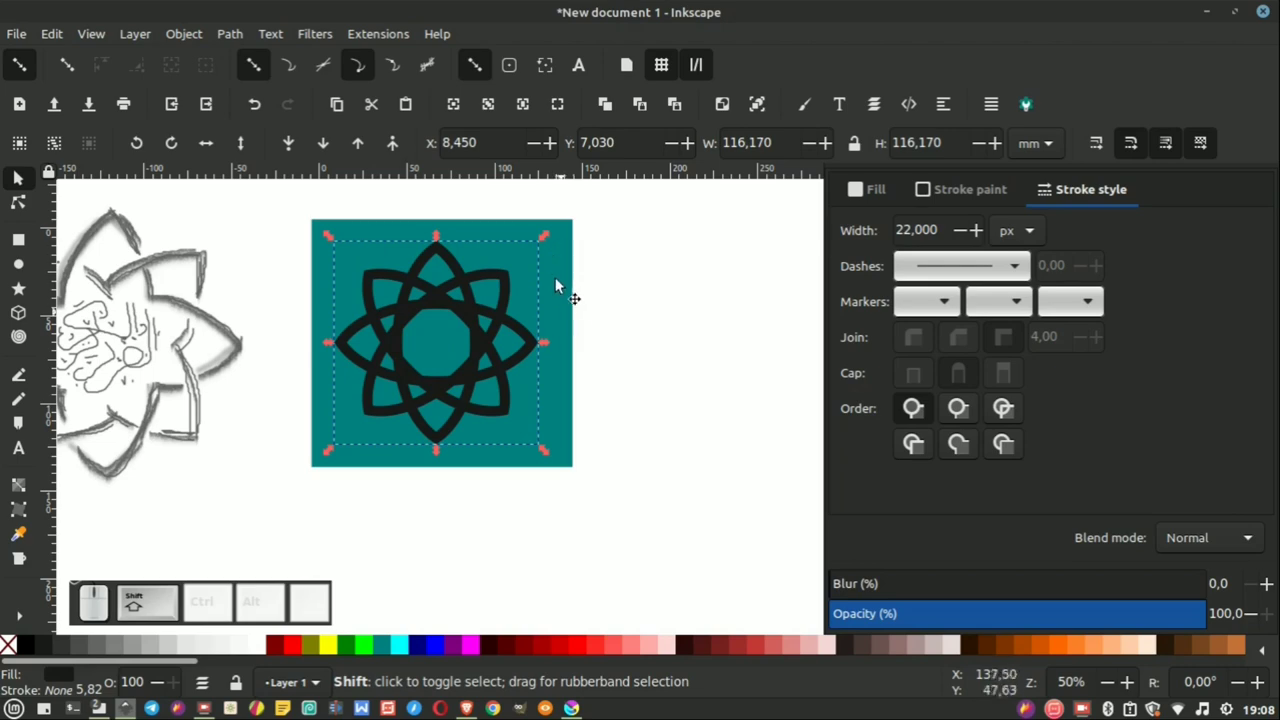
pyautogui.click(562, 261)
pyautogui.click(238, 39)
pyautogui.click(277, 218)
pyautogui.click(664, 284)
pyautogui.scroll(3)
pyautogui.scroll(-3)
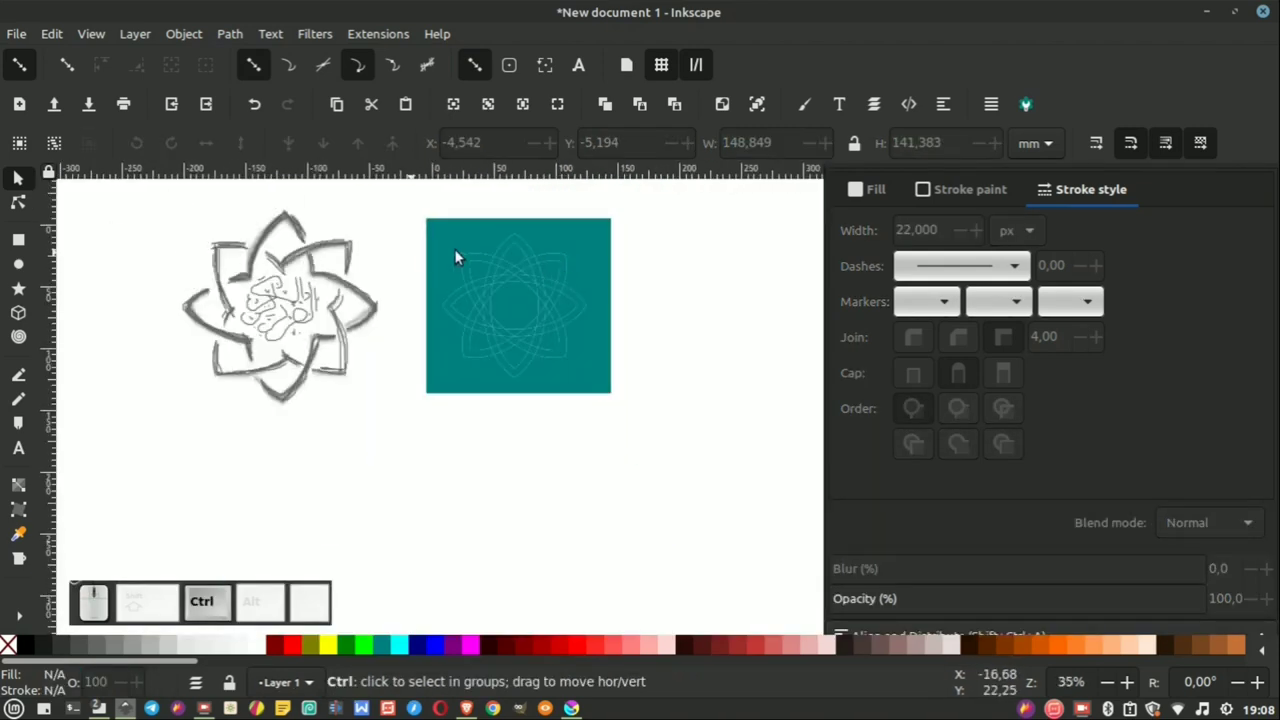
# Step: Move the teal square with the star-shaped hole aside from the separate star piece
pyautogui.scroll(3)
pyautogui.scroll(3)
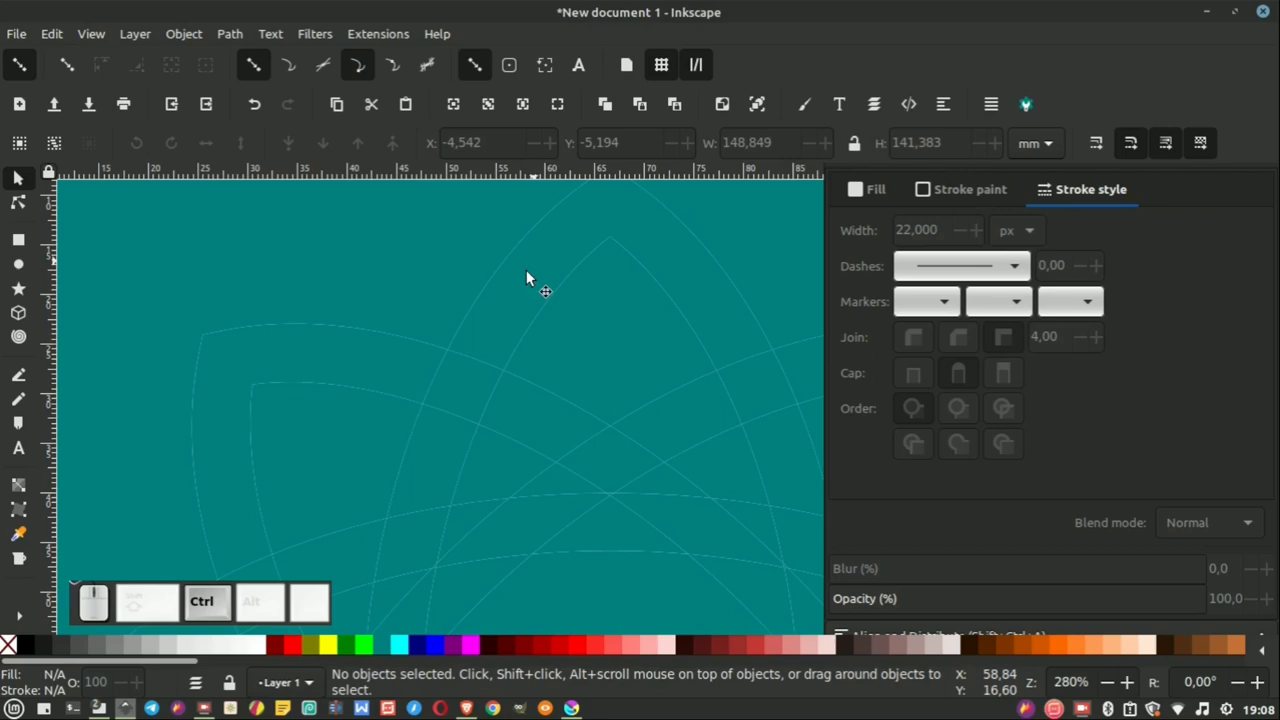
pyautogui.scroll(-3)
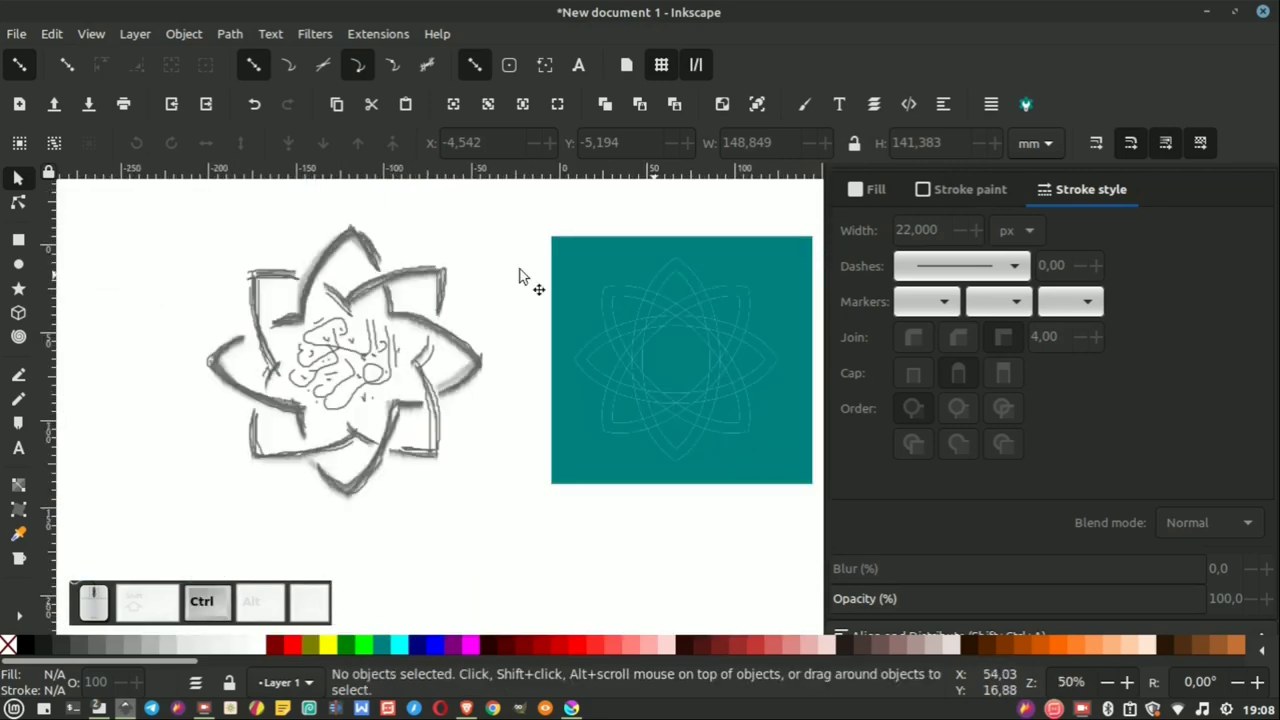
pyautogui.scroll(3)
pyautogui.scroll(-3)
pyautogui.click(614, 245)
pyautogui.scroll(-3)
pyautogui.moveTo(532, 255); pyautogui.dragTo(732, 260)
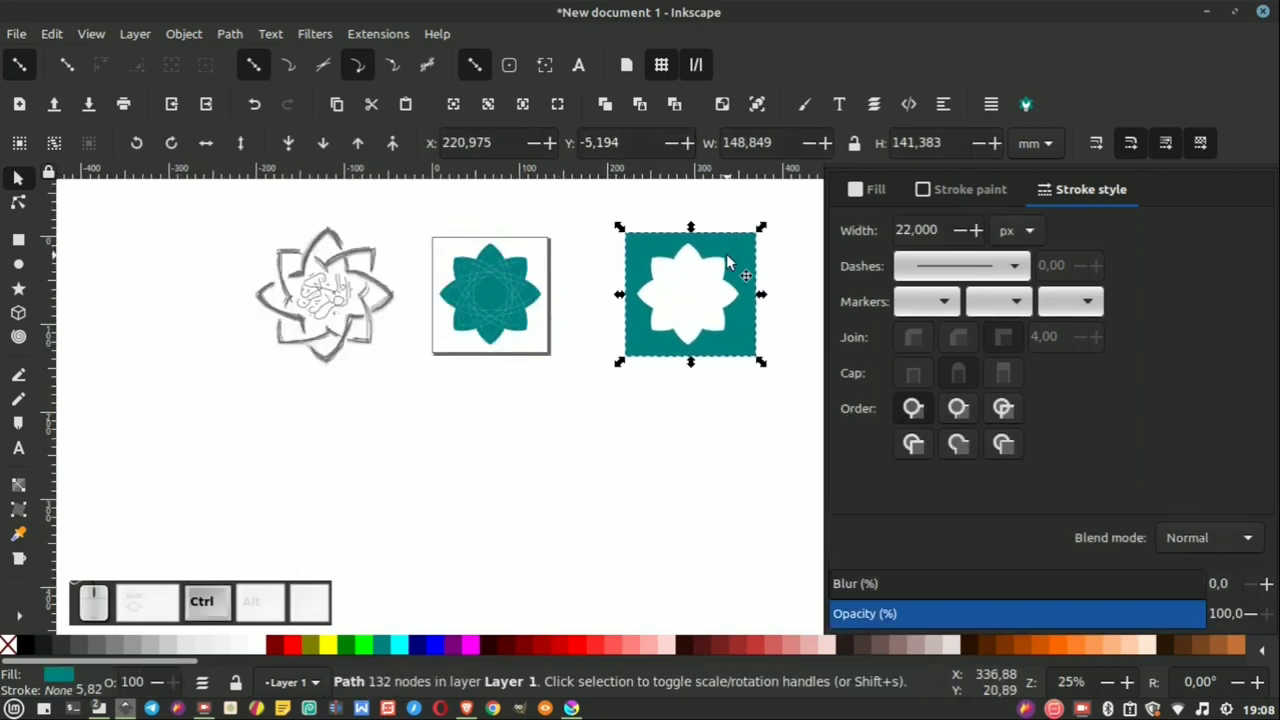
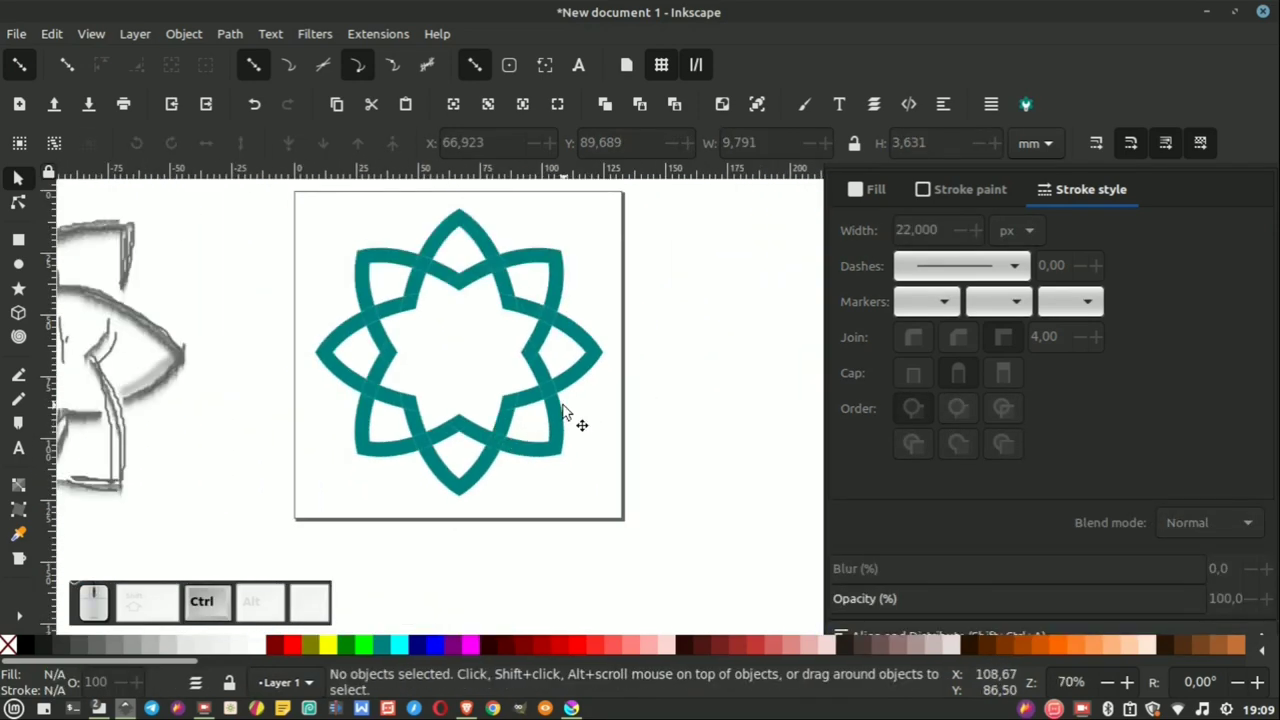
# Step: Break the star band into separate pieces at the crossings so they can be coloured individually
pyautogui.scroll(-3)
pyautogui.scroll(3)
pyautogui.scroll(3)
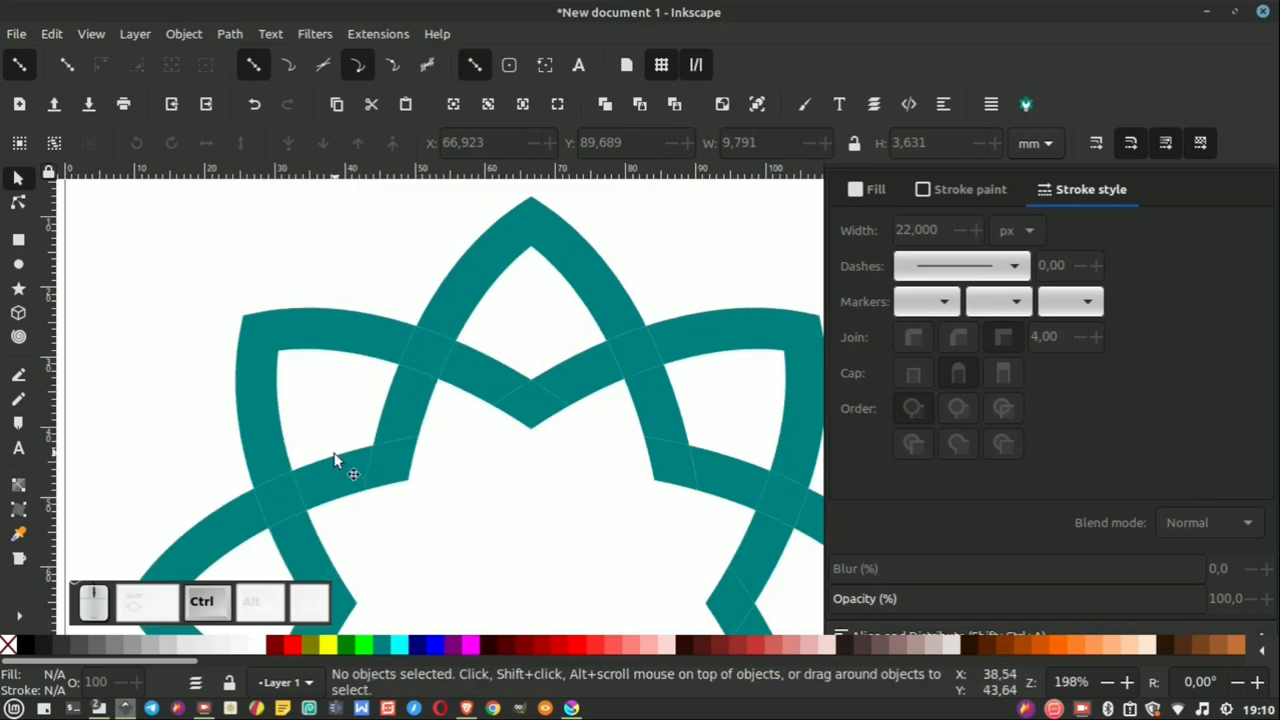
pyautogui.scroll(3)
pyautogui.scroll(-3)
pyautogui.click(362, 437)
pyautogui.moveTo(356, 441); pyautogui.dragTo(419, 443)
pyautogui.press('ctrl+y')
pyautogui.click(414, 430)
pyautogui.moveTo(416, 436); pyautogui.dragTo(425, 421)
pyautogui.press('ctrl+y')
pyautogui.click(511, 431)
pyautogui.scroll(-3)
pyautogui.scroll(3)
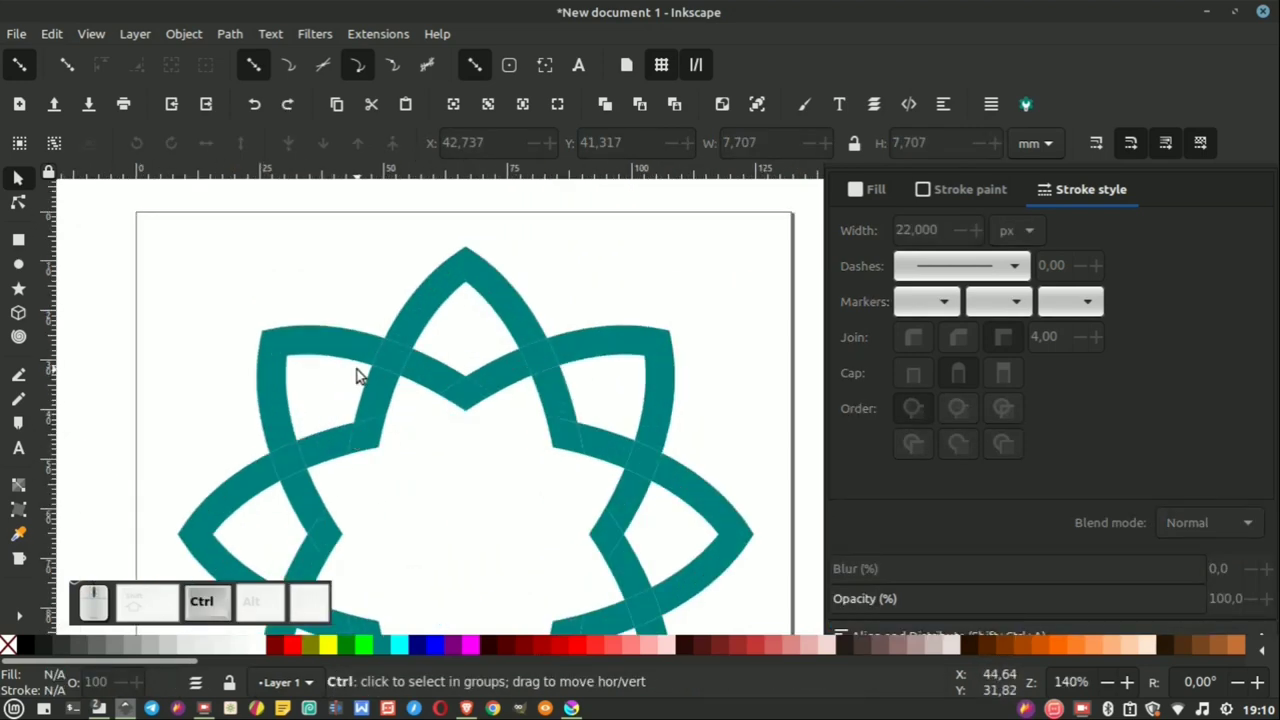
# Step: Colour the first group of alternating star pieces on the upper left yellow
pyautogui.click(325, 452)
pyautogui.click(374, 441)
pyautogui.click(382, 397)
pyautogui.click(400, 348)
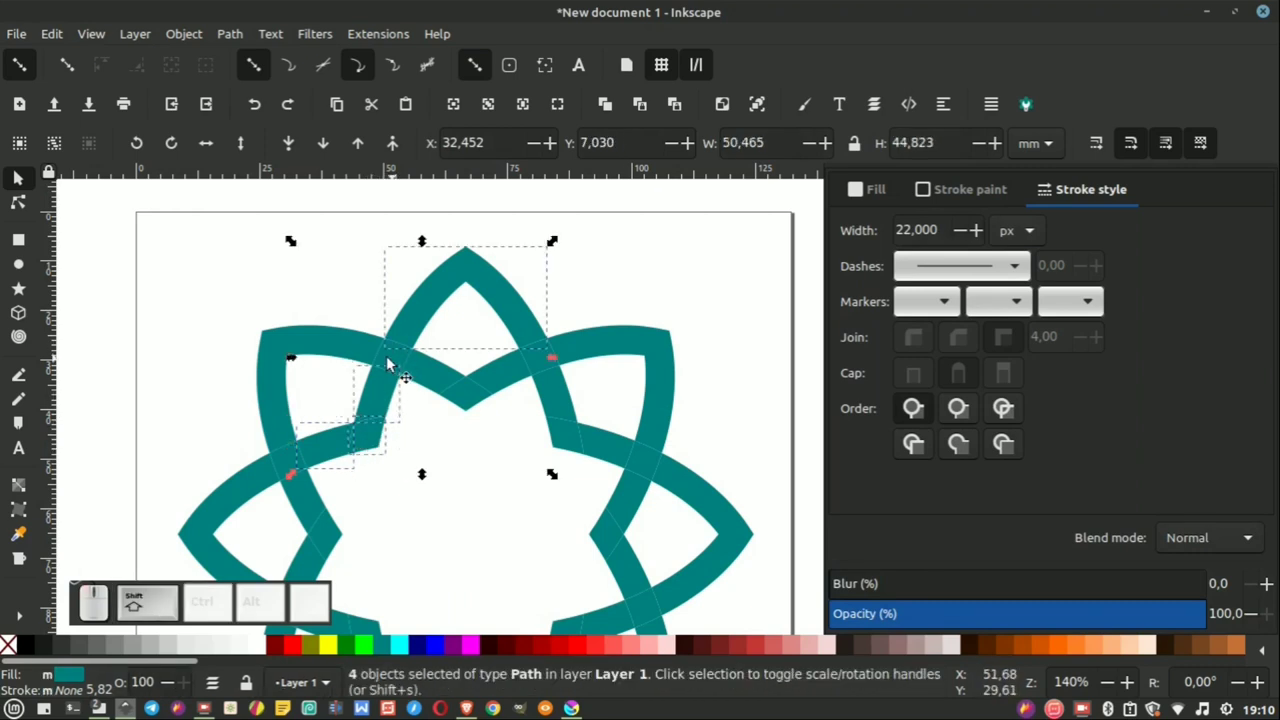
pyautogui.click(390, 360)
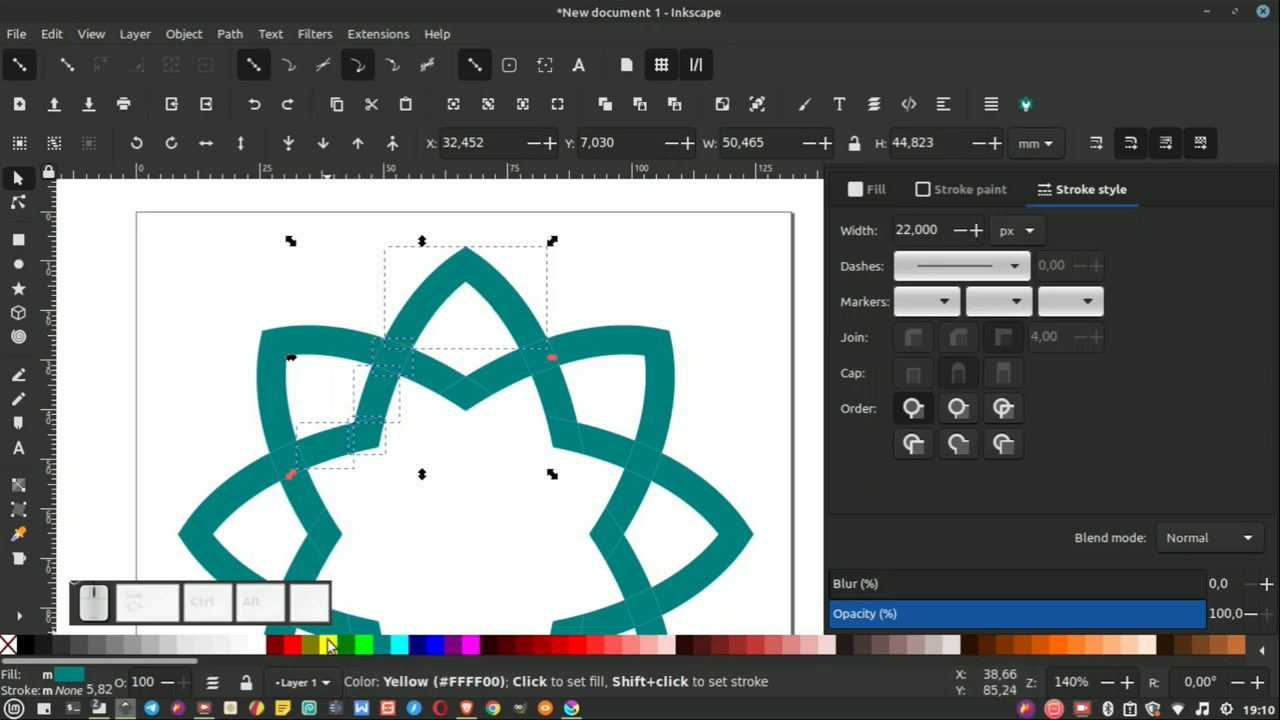
pyautogui.click(333, 644)
pyautogui.click(442, 459)
pyautogui.scroll(-3)
pyautogui.scroll(3)
pyautogui.scroll(-3)
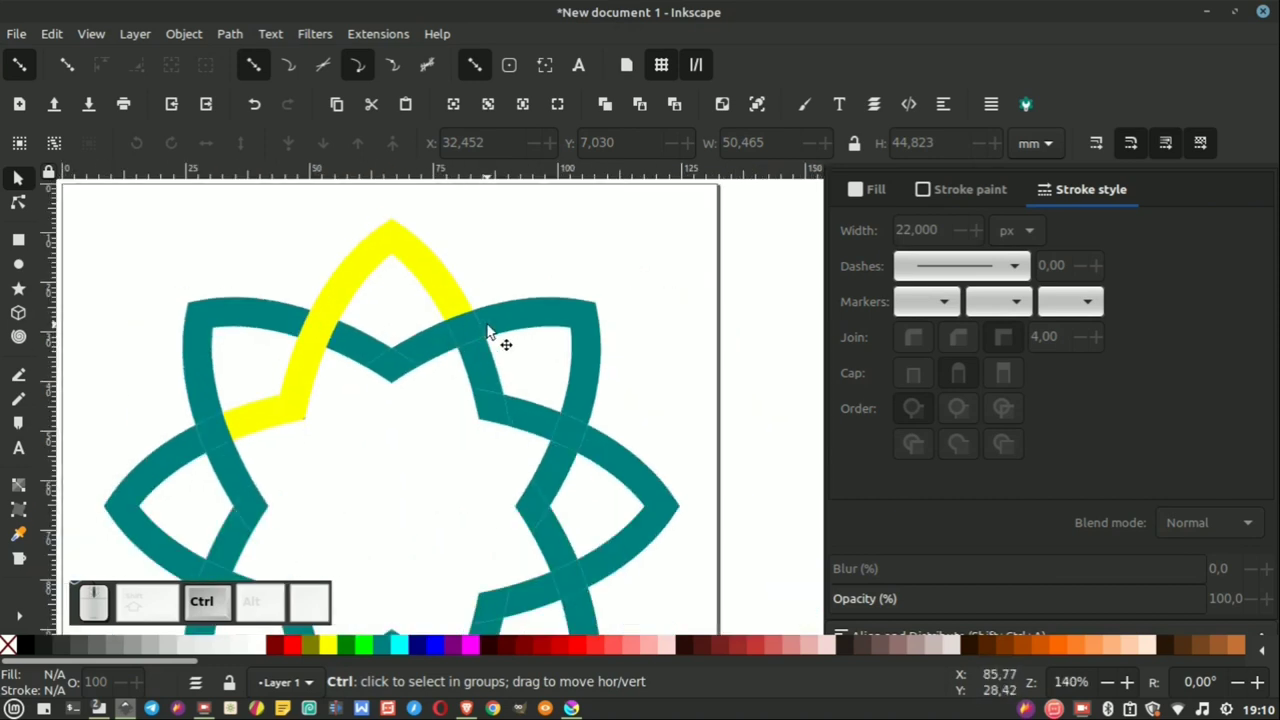
pyautogui.scroll(3)
# Step: Colour the alternating star pieces along the right side yellow
pyautogui.click(488, 360)
pyautogui.scroll(3)
pyautogui.click(494, 431)
pyautogui.click(554, 437)
pyautogui.click(616, 456)
pyautogui.click(662, 483)
pyautogui.click(335, 652)
pyautogui.scroll(-3)
pyautogui.click(540, 515)
pyautogui.scroll(3)
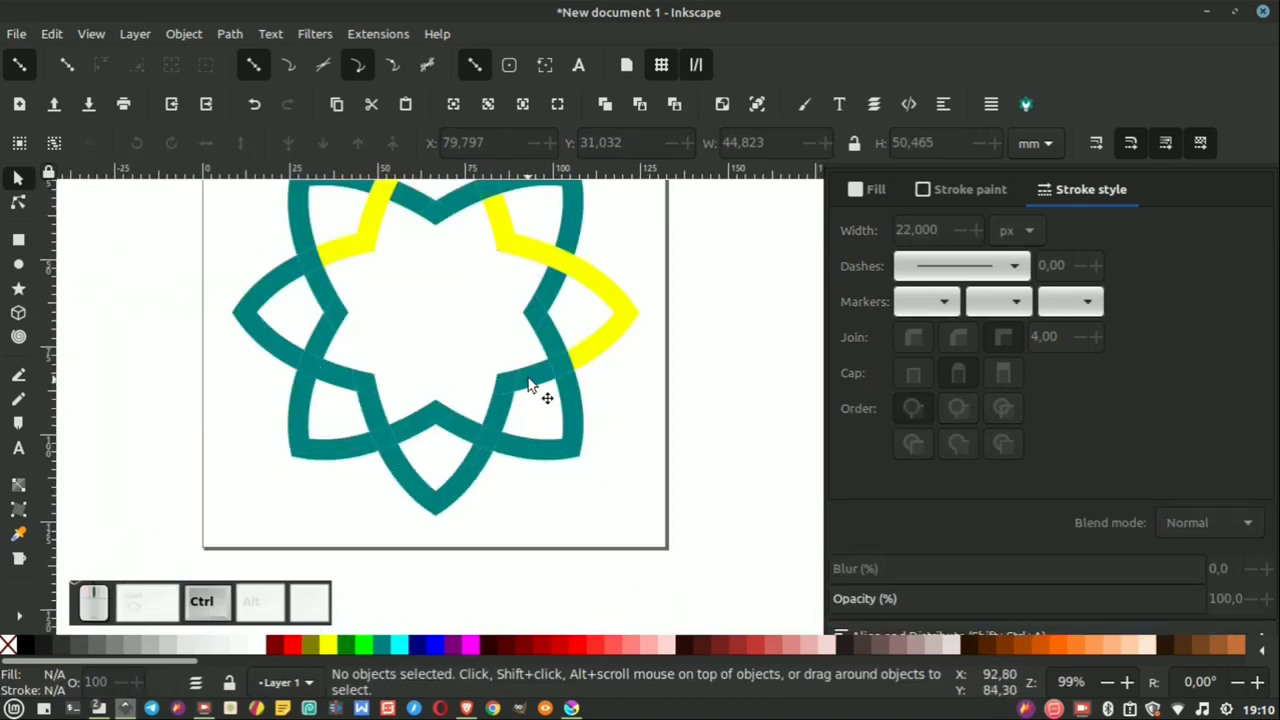
# Step: Colour the alternating pieces at the centre and lower part of the star yellow
pyautogui.click(536, 380)
pyautogui.click(510, 386)
pyautogui.click(502, 414)
pyautogui.scroll(3)
pyautogui.click(516, 367)
pyautogui.scroll(-3)
pyautogui.scroll(3)
pyautogui.click(486, 458)
pyautogui.click(454, 517)
pyautogui.scroll(-3)
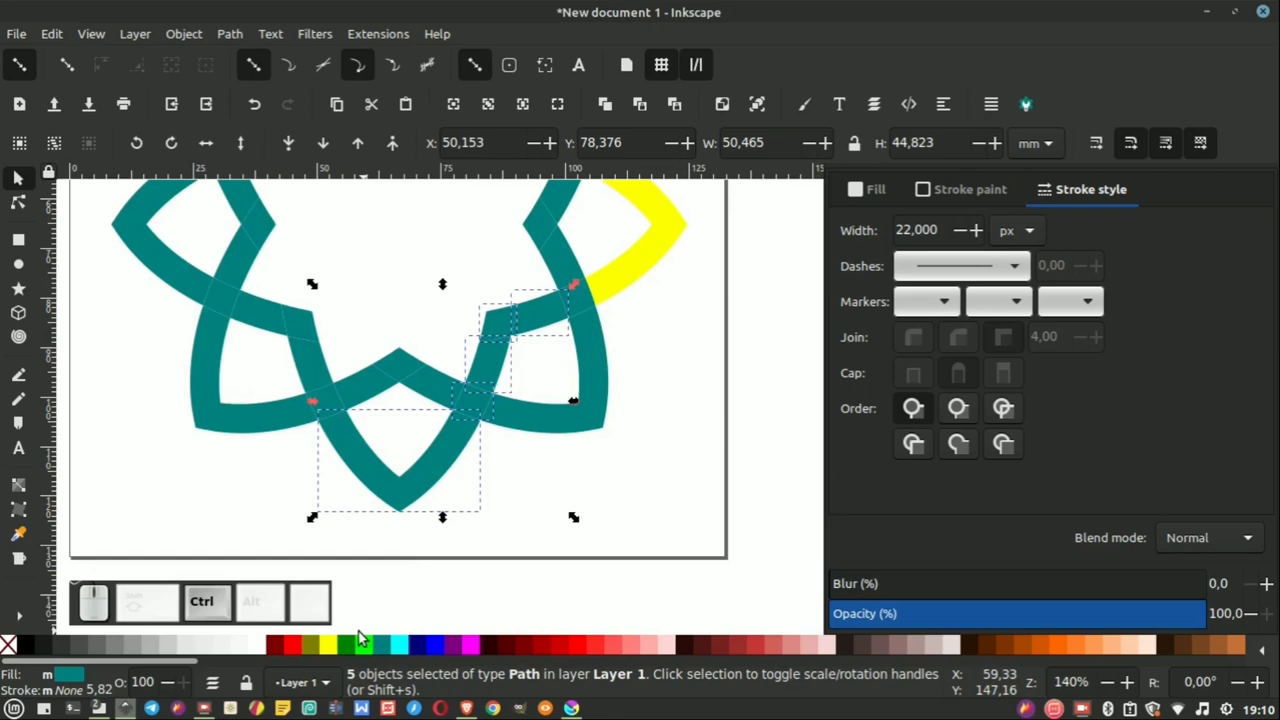
pyautogui.click(339, 650)
pyautogui.click(623, 499)
pyautogui.scroll(-3)
pyautogui.scroll(3)
pyautogui.scroll(3)
pyautogui.click(395, 501)
# Step: Colour the remaining left-side pieces yellow, completing one yellow and one teal interlaced star
pyautogui.click(390, 447)
pyautogui.click(336, 437)
pyautogui.click(266, 421)
pyautogui.click(211, 377)
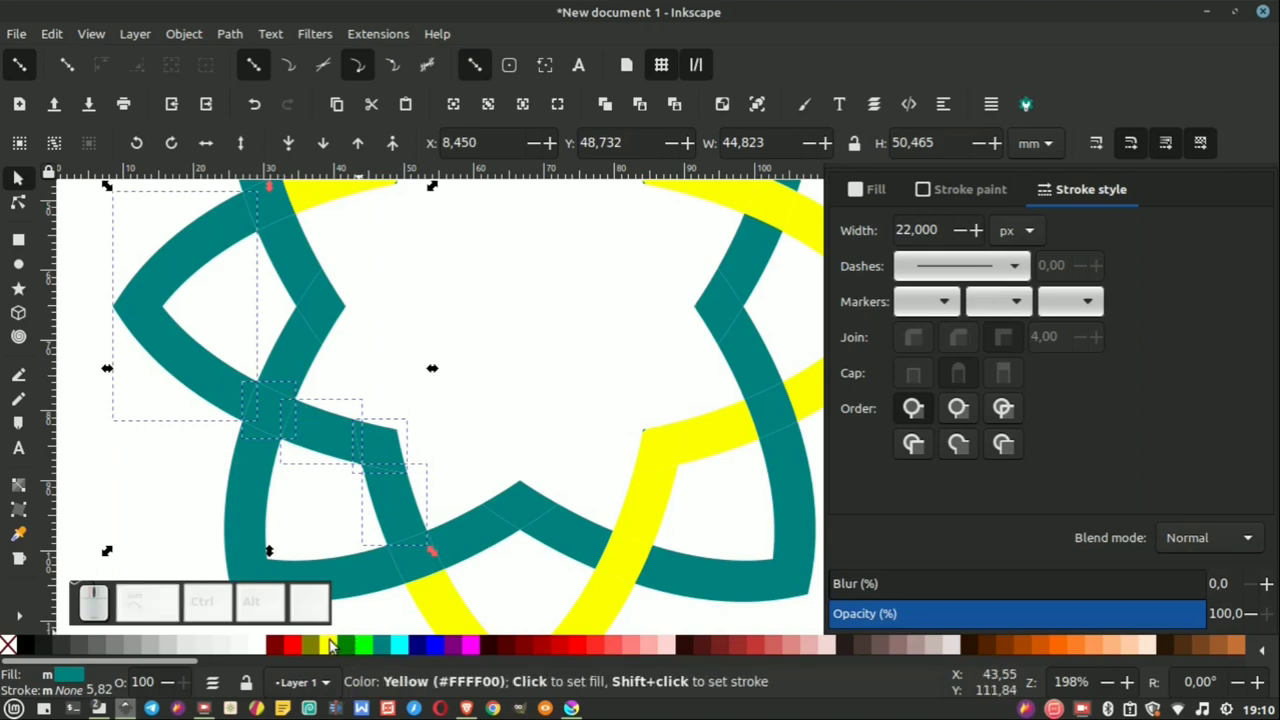
pyautogui.click(335, 646)
pyautogui.click(487, 316)
pyautogui.scroll(-3)
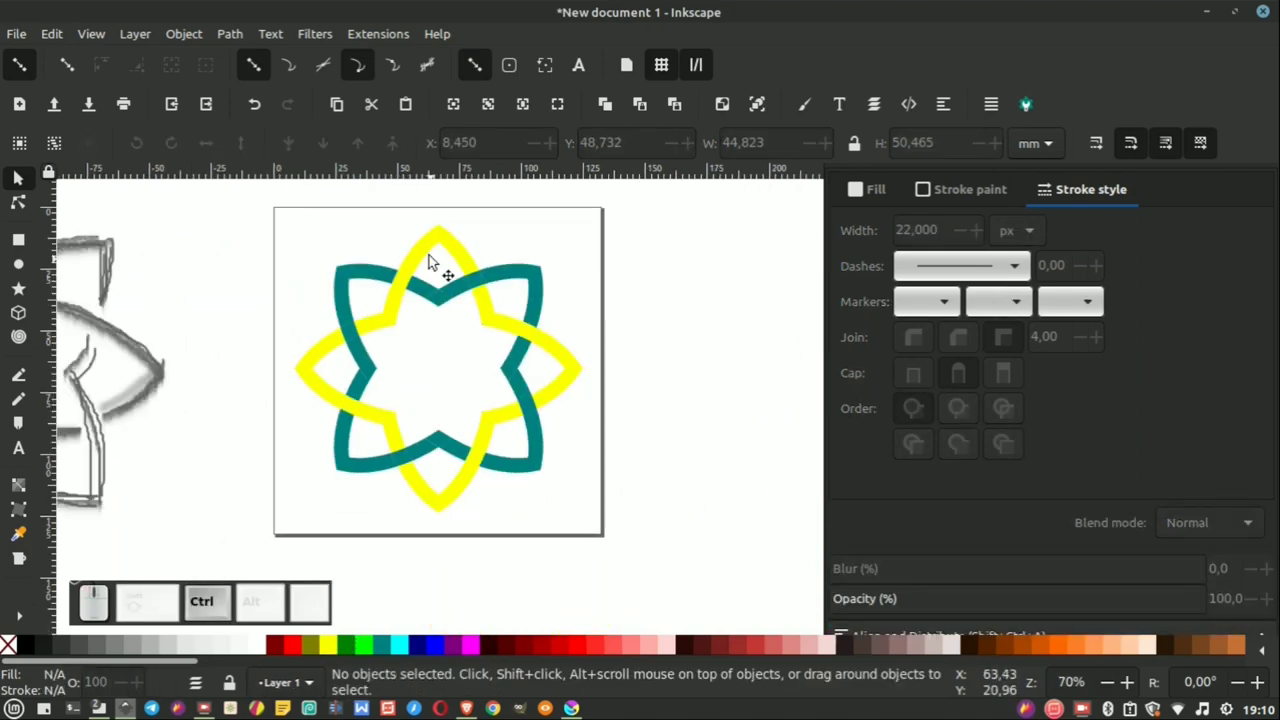
# Step: Rework the crossing pieces at the top so yellow and teal alternate over and under consistently
pyautogui.scroll(3)
pyautogui.scroll(3)
pyautogui.scroll(-3)
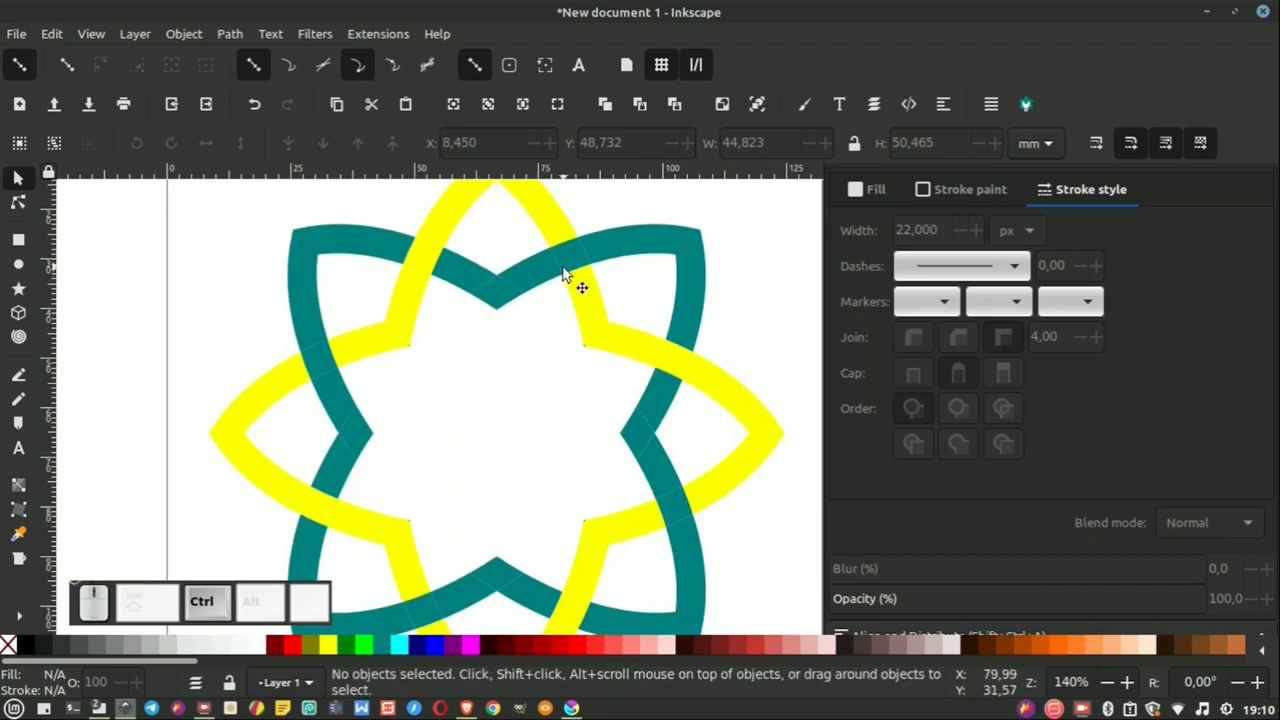
pyautogui.scroll(3)
pyautogui.click(463, 307)
pyautogui.click(511, 283)
pyautogui.moveTo(506, 295); pyautogui.dragTo(505, 302)
pyautogui.press('ctrl+y')
pyautogui.click(450, 407)
pyautogui.click(402, 291)
pyautogui.click(458, 320)
pyautogui.click(506, 291)
pyautogui.moveTo(550, 271); pyautogui.dragTo(631, 253)
pyautogui.moveTo(631, 253); pyautogui.dragTo(645, 273)
pyautogui.scroll(-3)
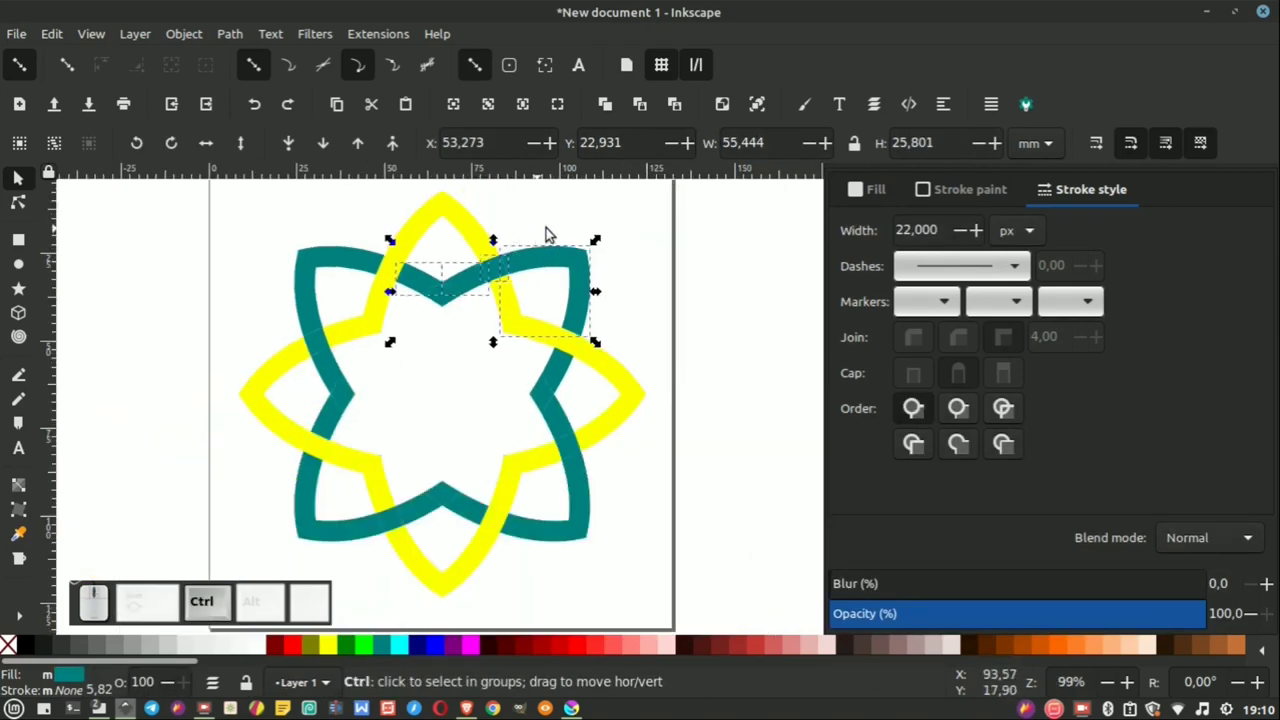
pyautogui.scroll(3)
pyautogui.scroll(-3)
pyautogui.moveTo(636, 249); pyautogui.dragTo(516, 273)
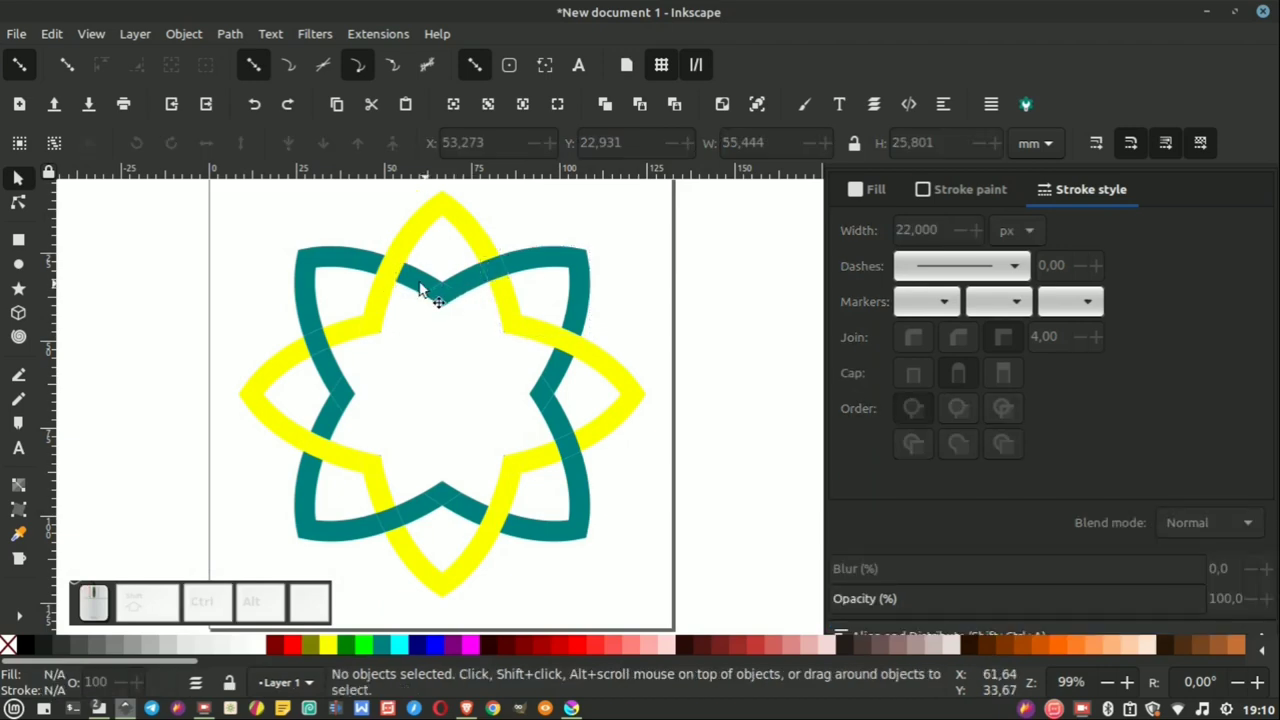
pyautogui.scroll(3)
pyautogui.click(386, 281)
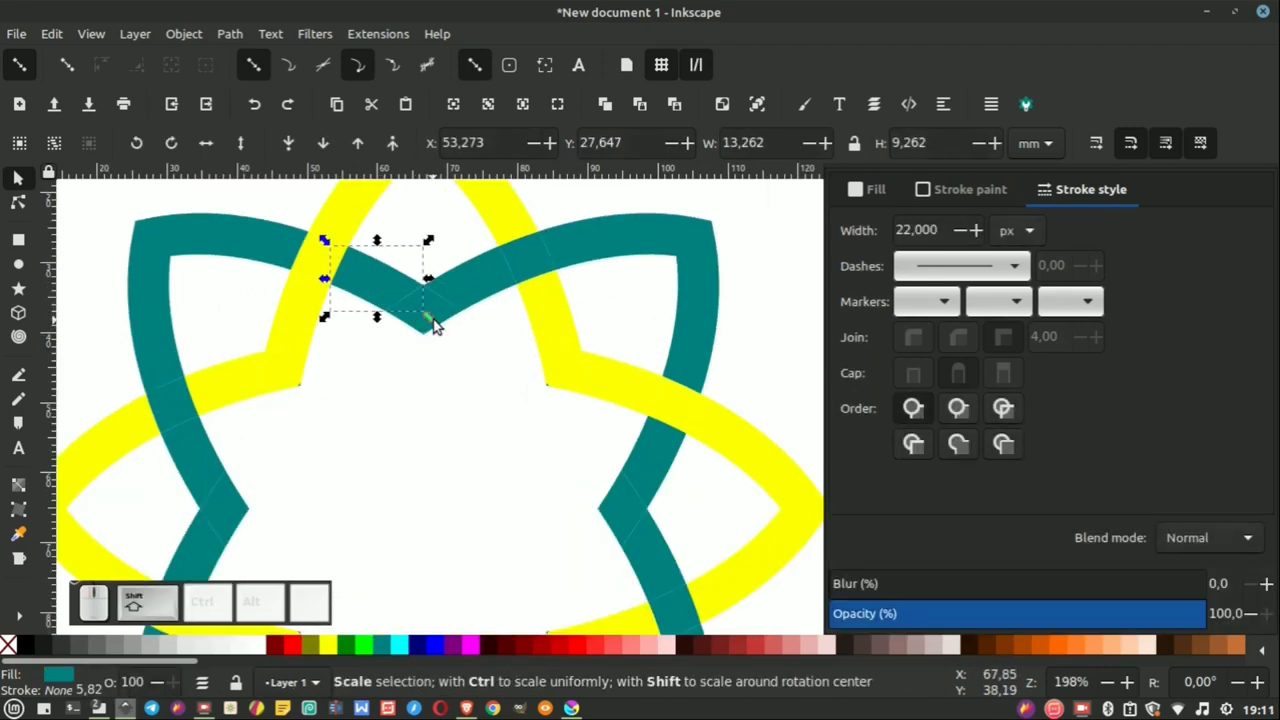
# Step: Merge the four teal segments along the top of the star into one path with Path > Union
pyautogui.click(449, 309)
pyautogui.moveTo(486, 287); pyautogui.dragTo(440, 321)
pyautogui.moveTo(438, 359); pyautogui.dragTo(398, 299)
pyautogui.click(398, 298)
pyautogui.click(446, 315)
pyautogui.click(488, 282)
pyautogui.click(541, 264)
pyautogui.click(596, 249)
pyautogui.click(246, 35)
pyautogui.click(277, 133)
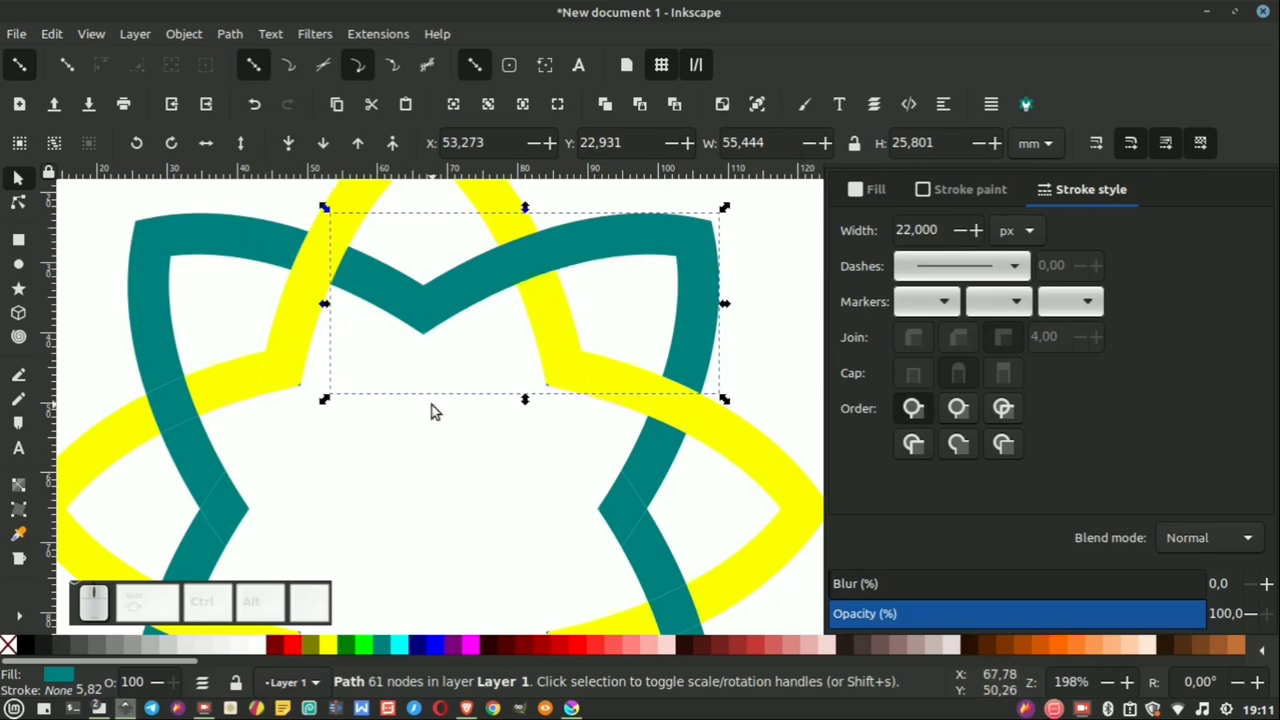
# Step: Select every piece of the star with Ctrl+A ready for the next merge
pyautogui.scroll(-3)
pyautogui.scroll(3)
pyautogui.scroll(-3)
pyautogui.moveTo(454, 410); pyautogui.dragTo(470, 327)
pyautogui.press('ctrl+y')
pyautogui.scroll(3)
pyautogui.press('ctrl+y')
pyautogui.click(398, 288)
pyautogui.scroll(-3)
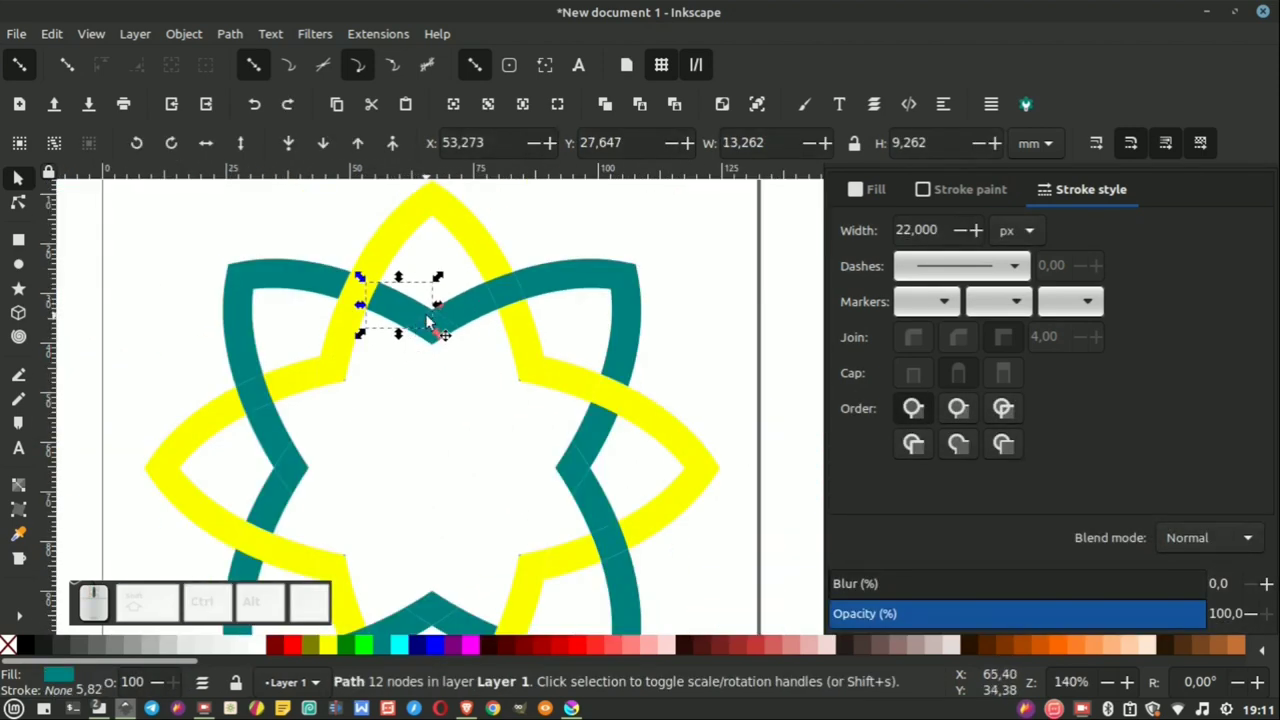
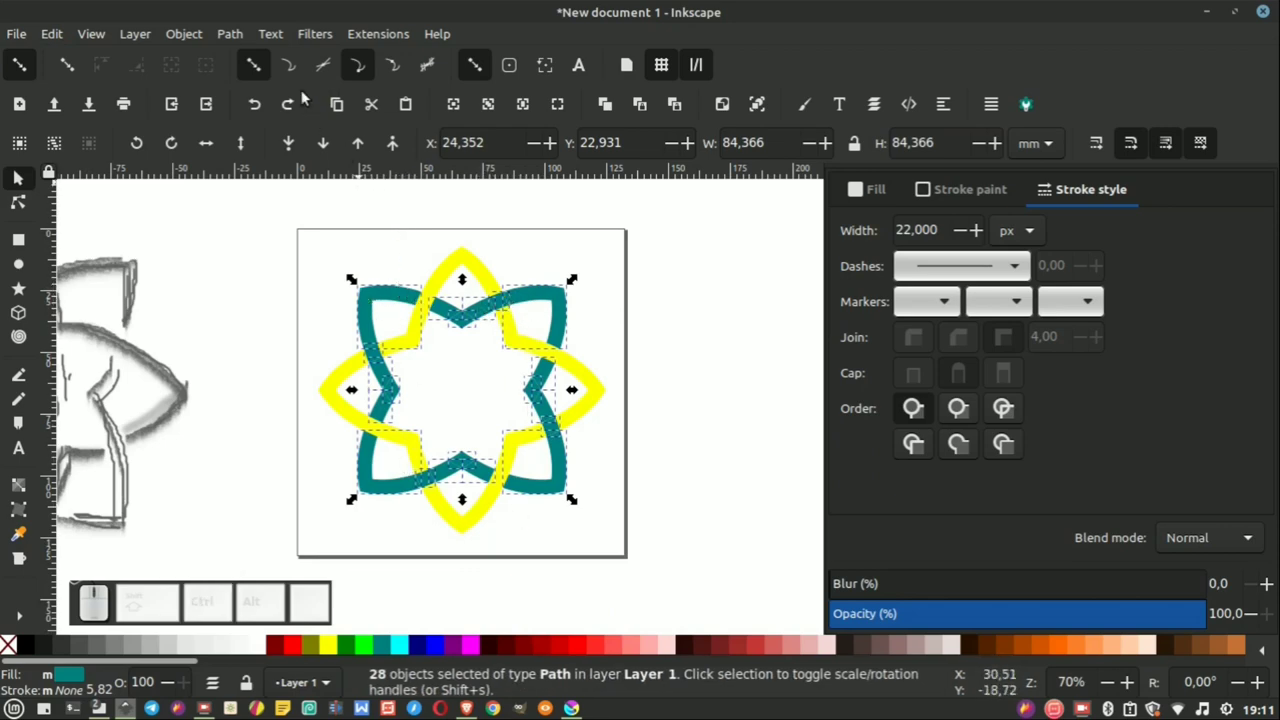
# Step: Union the whole teal star into one path and break the yellow star into separate pieces
pyautogui.click(240, 36)
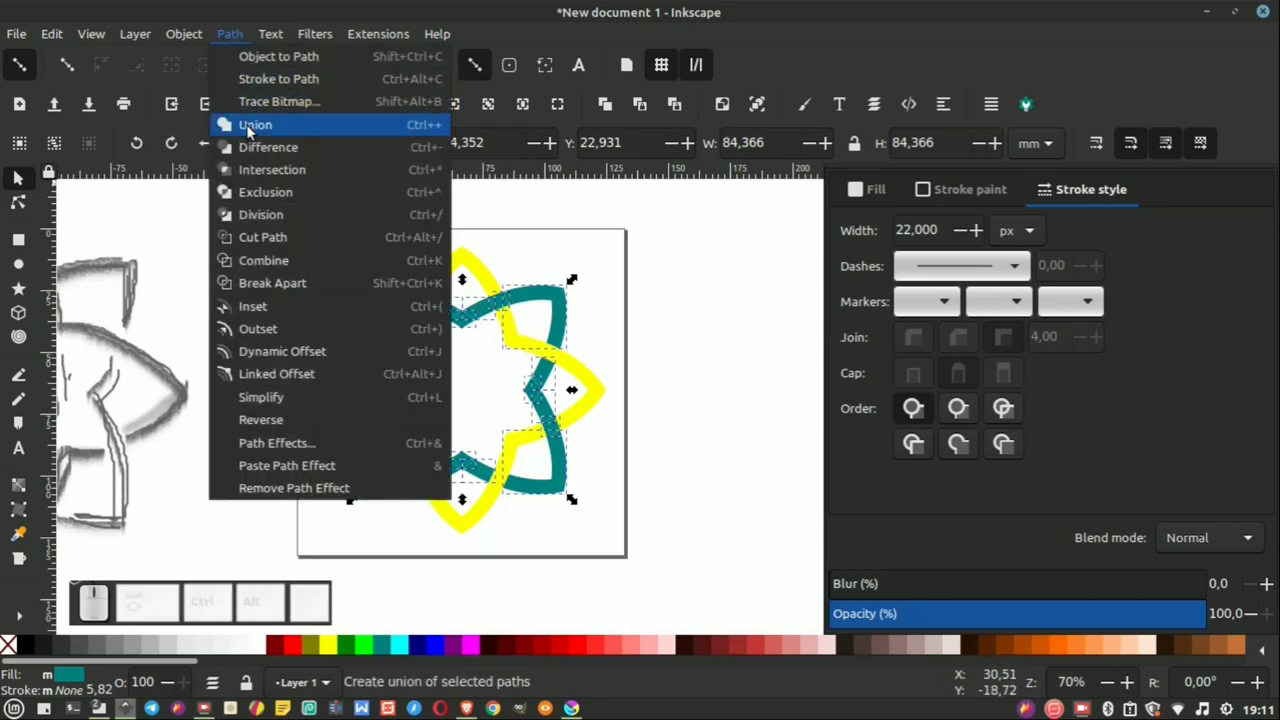
pyautogui.click(252, 130)
pyautogui.scroll(3)
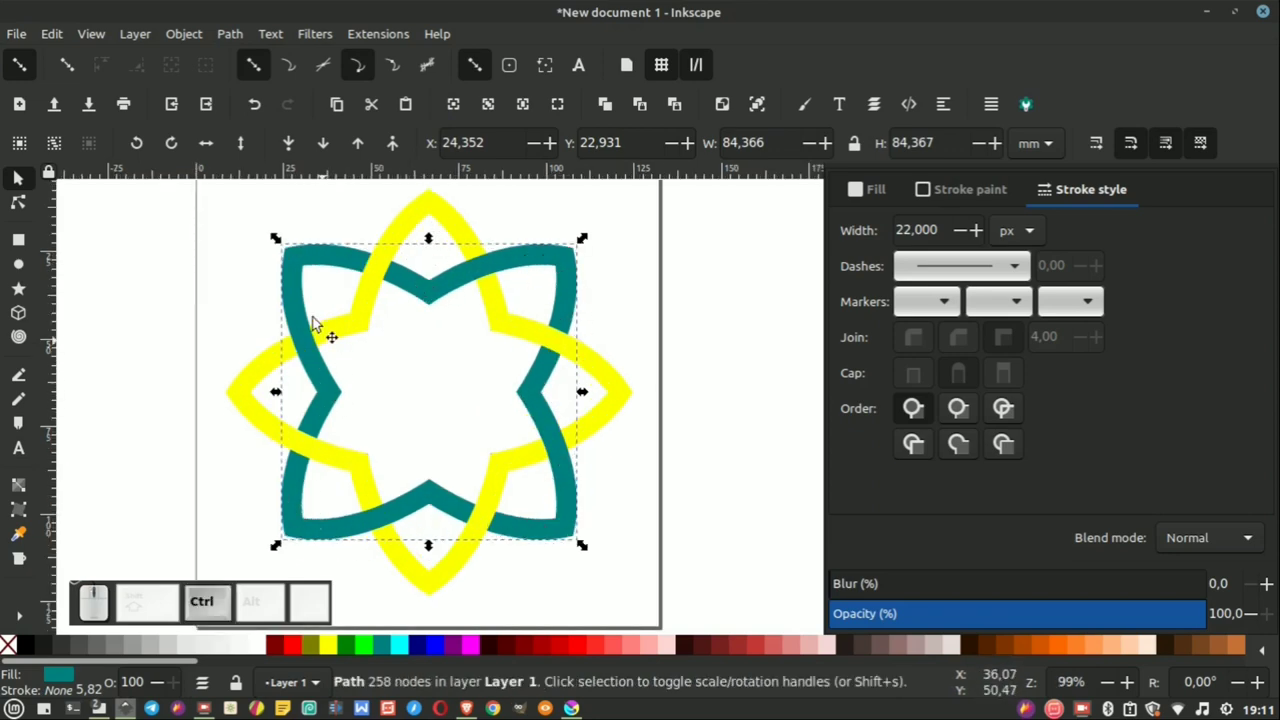
pyautogui.moveTo(453, 278); pyautogui.dragTo(579, 299)
pyautogui.press('ctrl+y')
# Step: Split the yellow star at its crossings and select all the yellow pieces
pyautogui.moveTo(512, 219); pyautogui.dragTo(384, 301)
pyautogui.click(374, 298)
pyautogui.click(405, 239)
pyautogui.click(490, 308)
pyautogui.click(553, 337)
pyautogui.click(609, 375)
pyautogui.moveTo(613, 387); pyautogui.dragTo(598, 371)
pyautogui.press('ctrl+y')
pyautogui.click(355, 331)
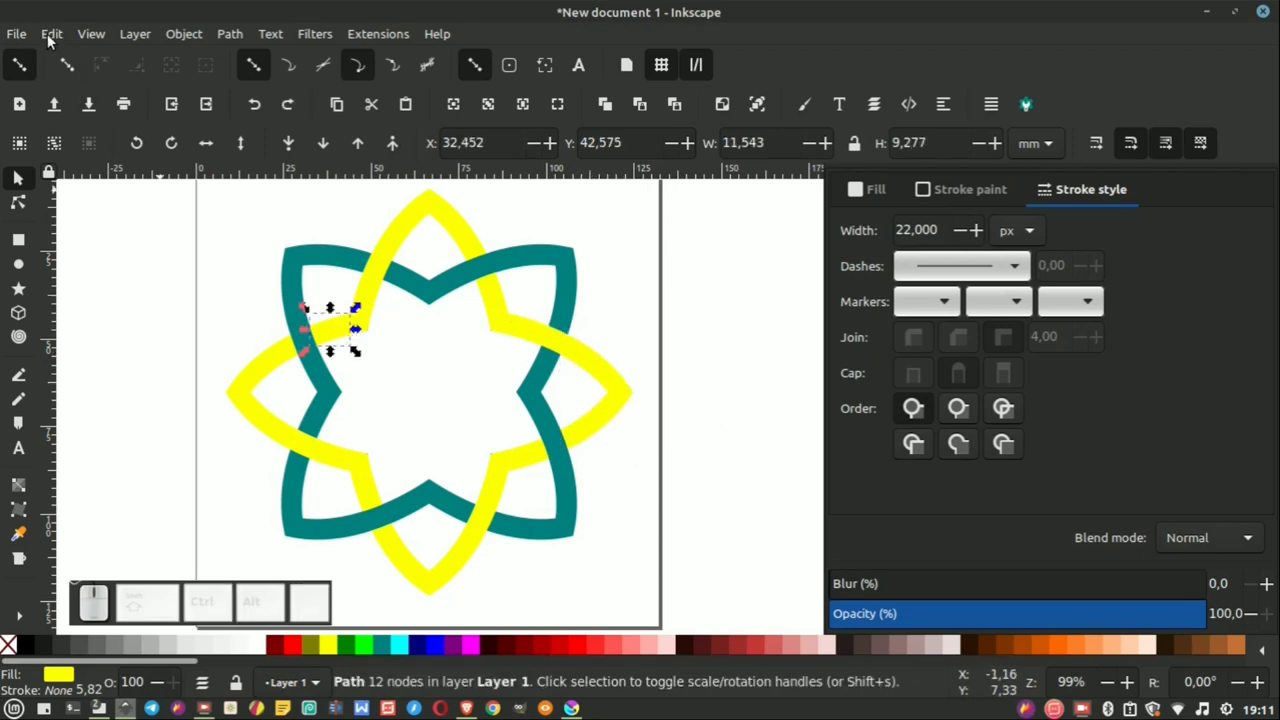
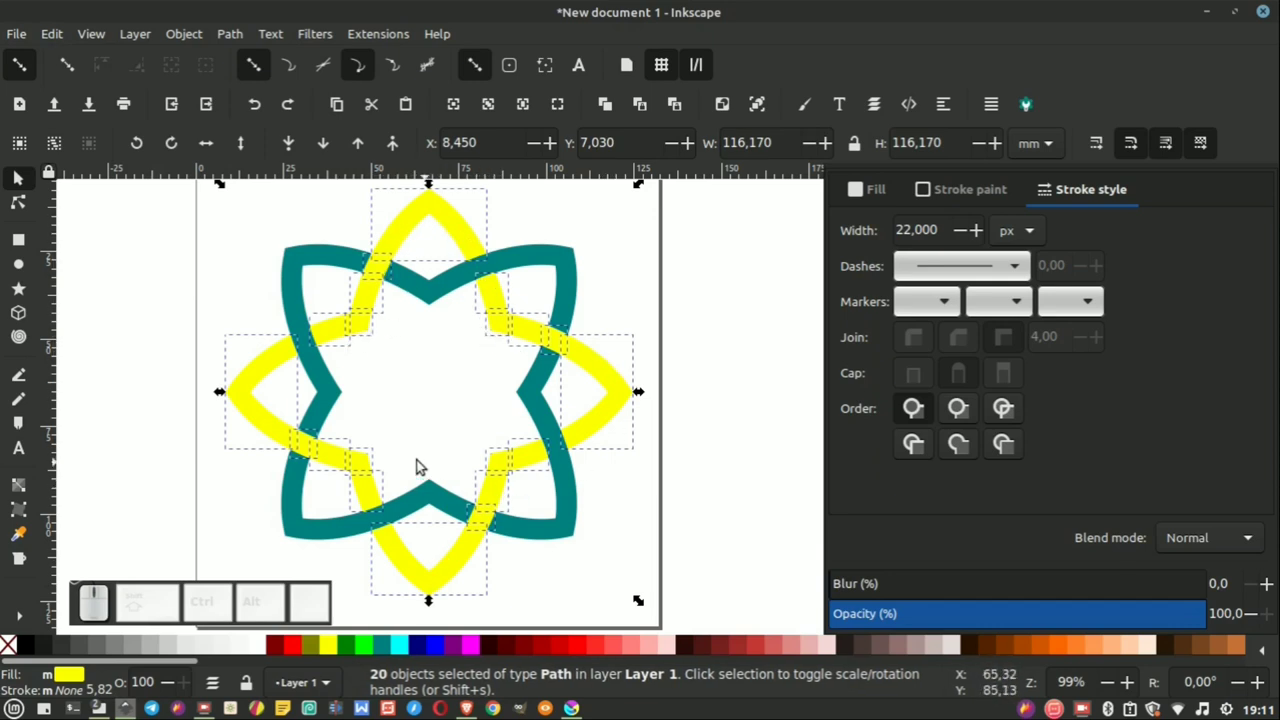
# Step: Combine the yellow pieces back into a single star path
pyautogui.click(237, 38)
pyautogui.click(257, 132)
pyautogui.click(713, 285)
pyautogui.scroll(-3)
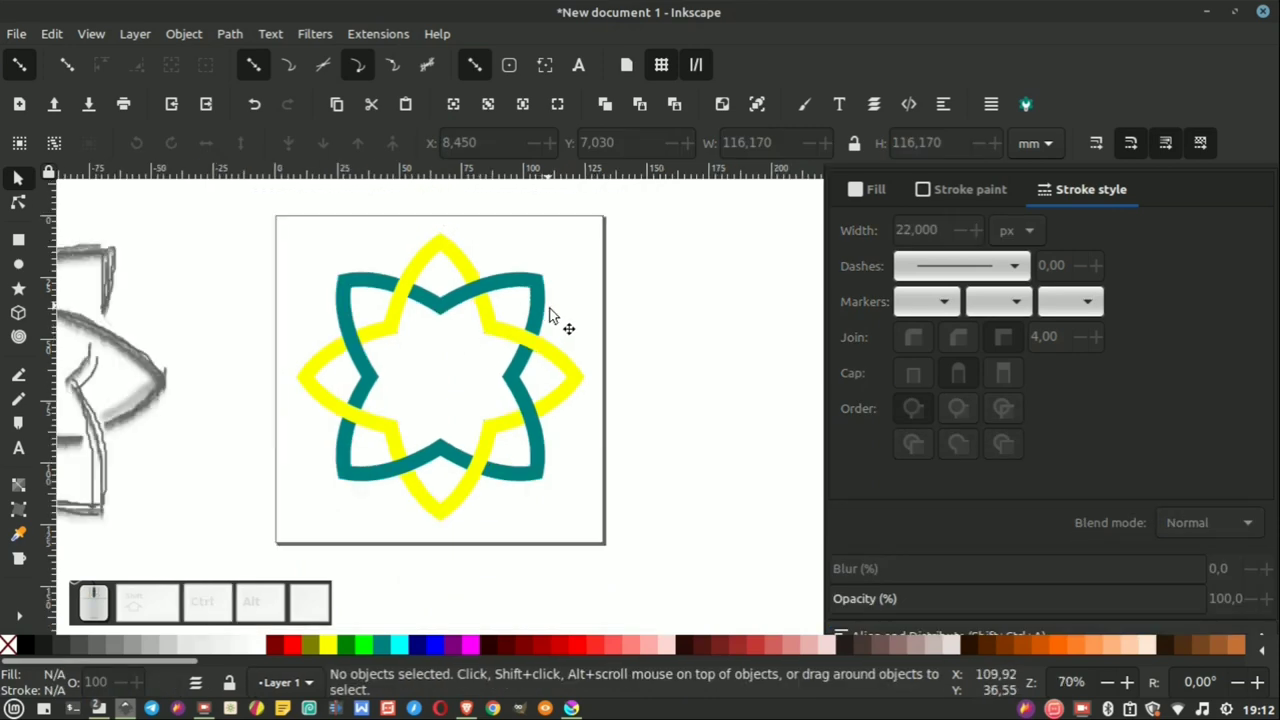
pyautogui.scroll(-3)
pyautogui.scroll(3)
pyautogui.scroll(-3)
pyautogui.scroll(-3)
# Step: Recolour the yellow star teal so both interlaced stars match
pyautogui.moveTo(650, 208); pyautogui.dragTo(273, 541)
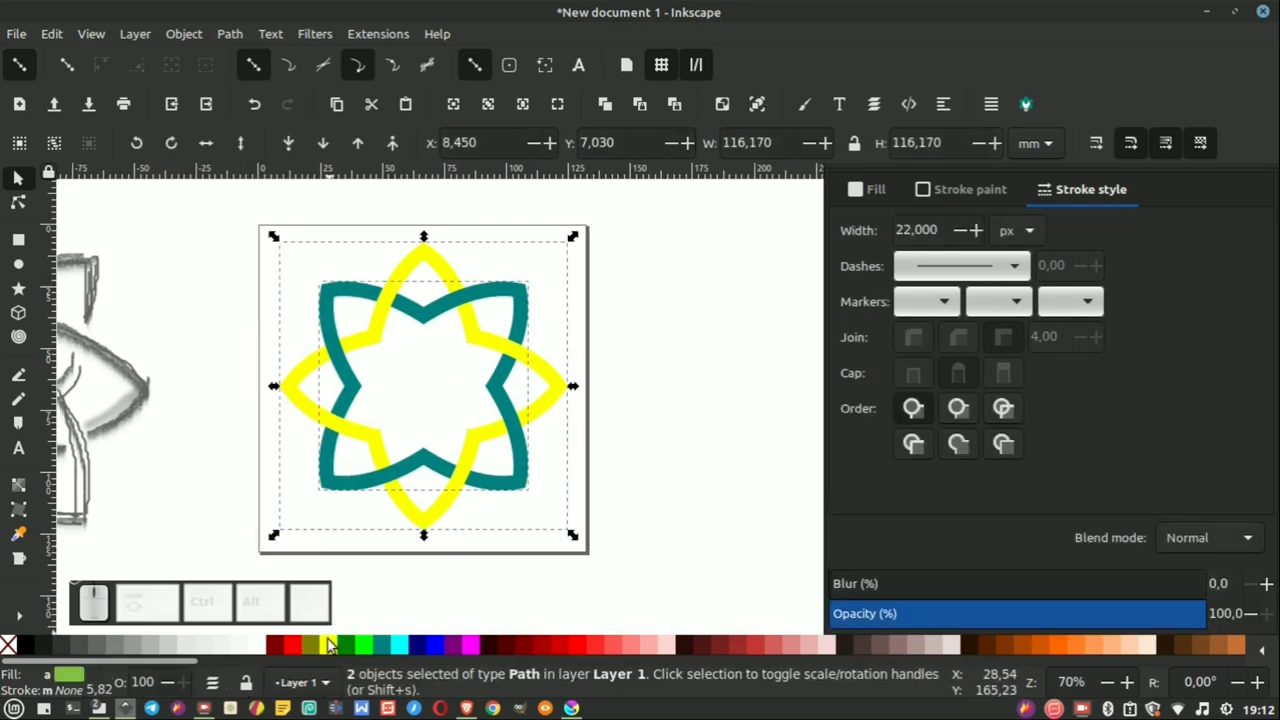
pyautogui.click(386, 651)
pyautogui.click(664, 378)
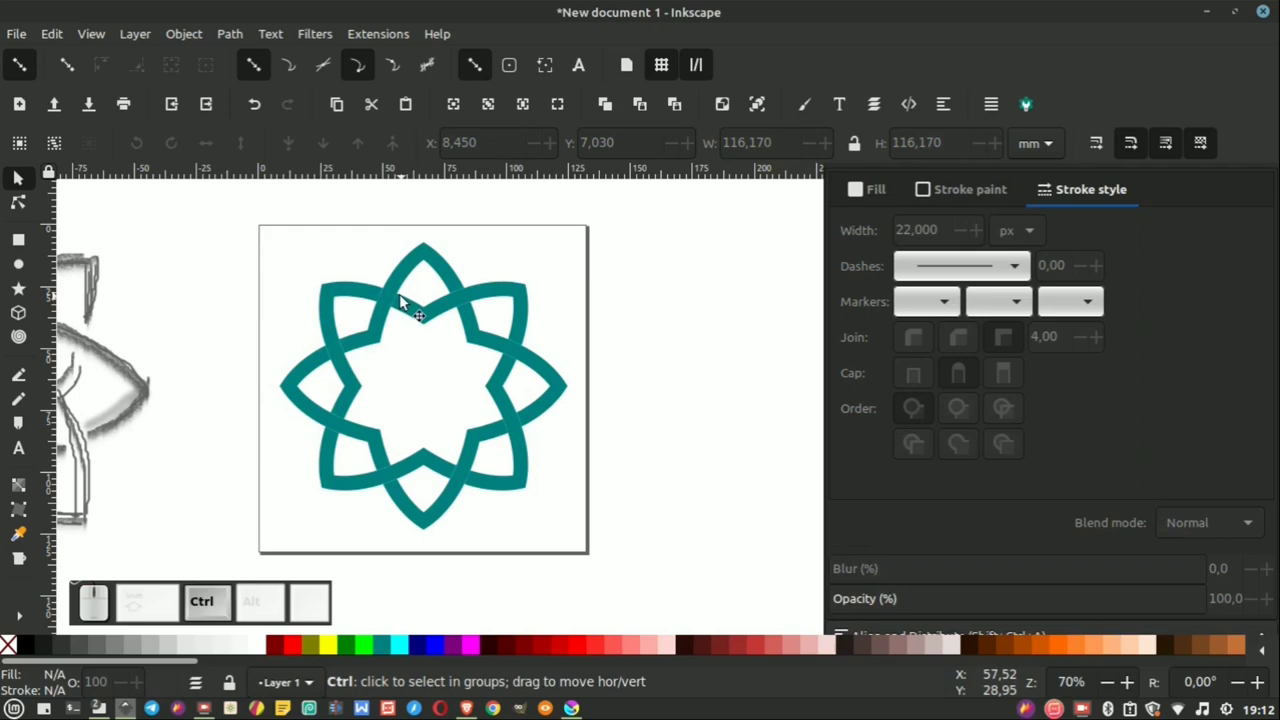
pyautogui.scroll(3)
pyautogui.scroll(-3)
pyautogui.scroll(3)
pyautogui.scroll(-3)
pyautogui.scroll(3)
pyautogui.scroll(3)
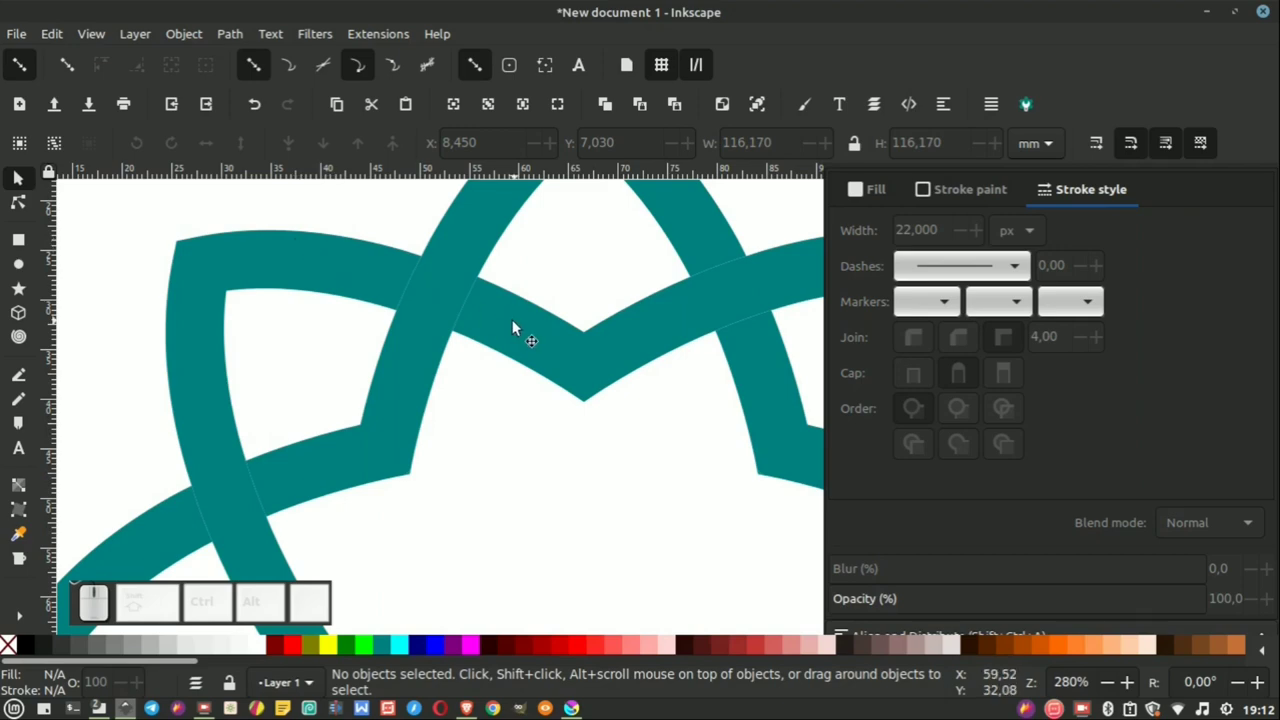
# Step: Select both teal star paths and look over the Path operations for the crossings
pyautogui.scroll(3)
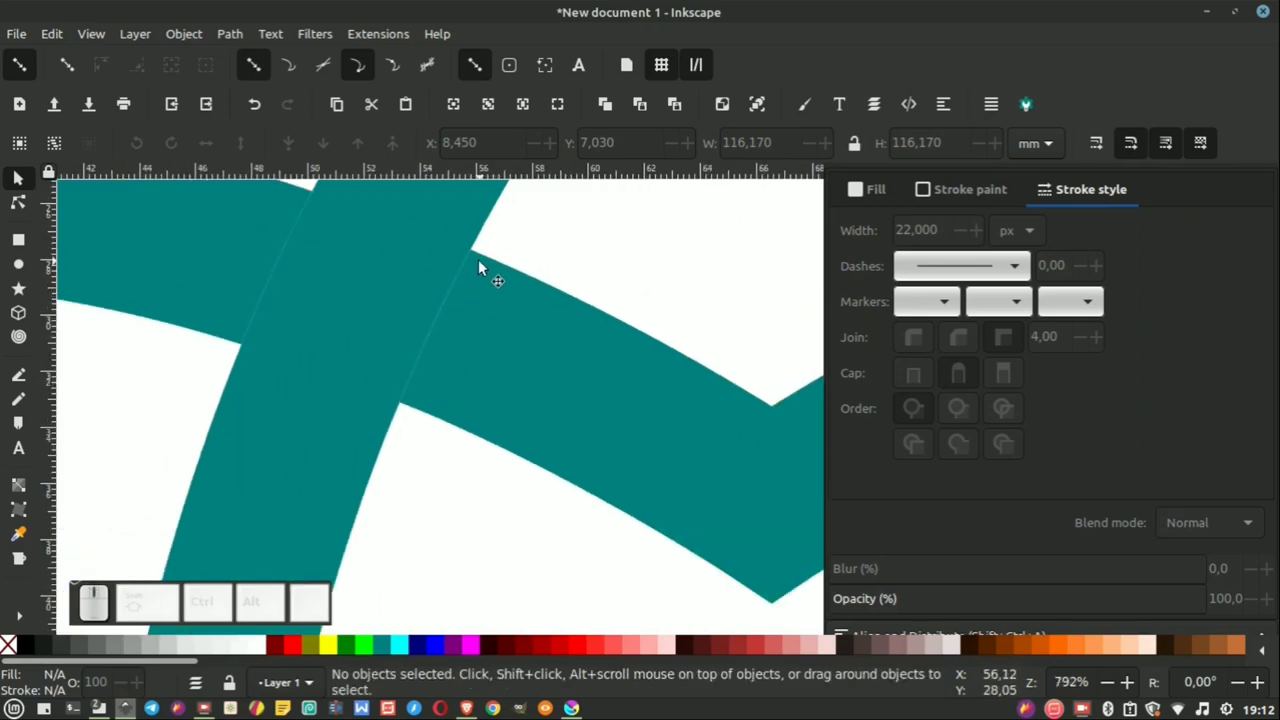
pyautogui.scroll(-3)
pyautogui.moveTo(646, 227); pyautogui.dragTo(429, 375)
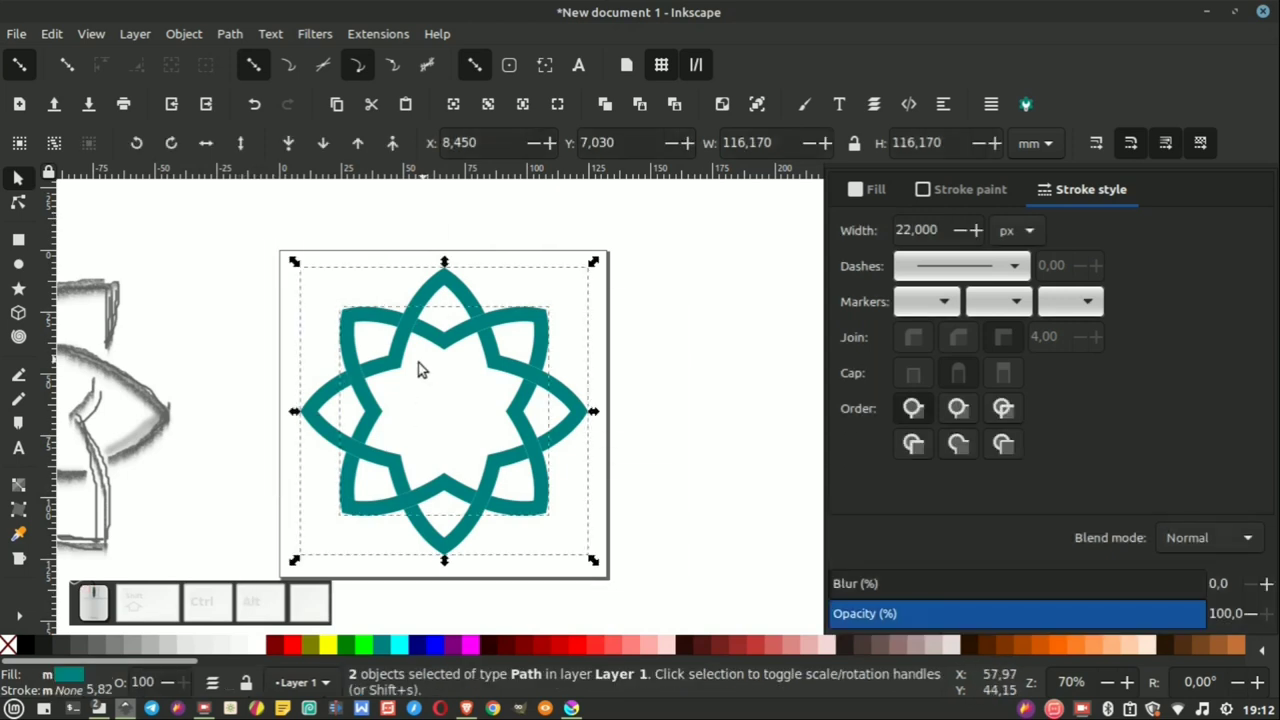
pyautogui.click(235, 39)
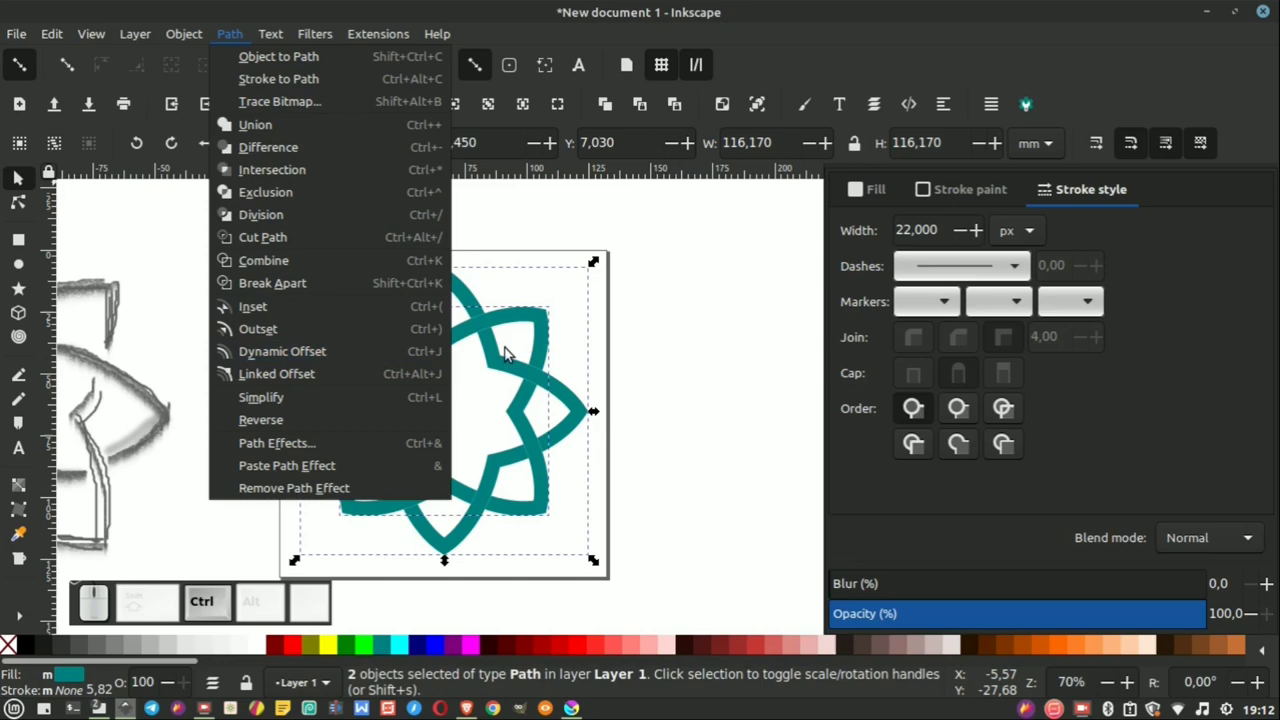
pyautogui.scroll(3)
pyautogui.click(621, 396)
pyautogui.scroll(3)
pyautogui.scroll(3)
pyautogui.scroll(-3)
pyautogui.scroll(3)
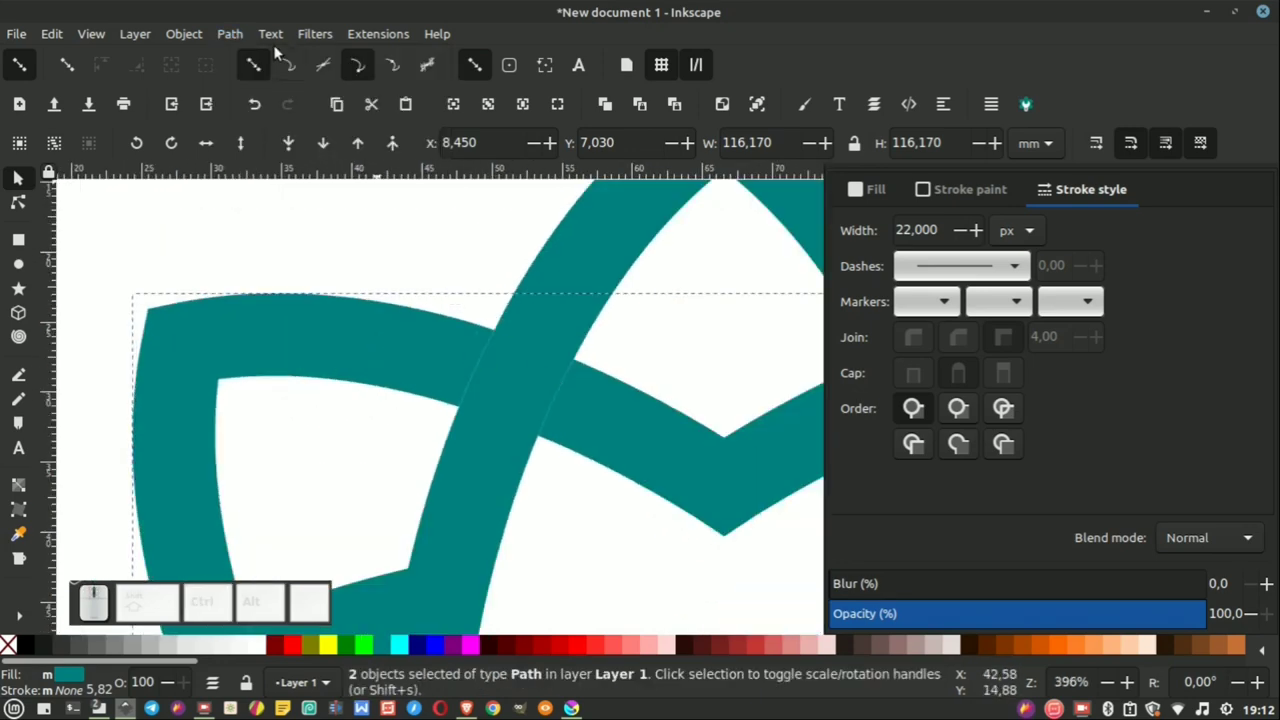
# Step: Apply the Path operation that leaves small over-under gaps at the crossings and inspect them
pyautogui.click(240, 39)
pyautogui.click(259, 315)
pyautogui.scroll(-3)
pyautogui.click(383, 199)
pyautogui.scroll(-3)
pyautogui.scroll(3)
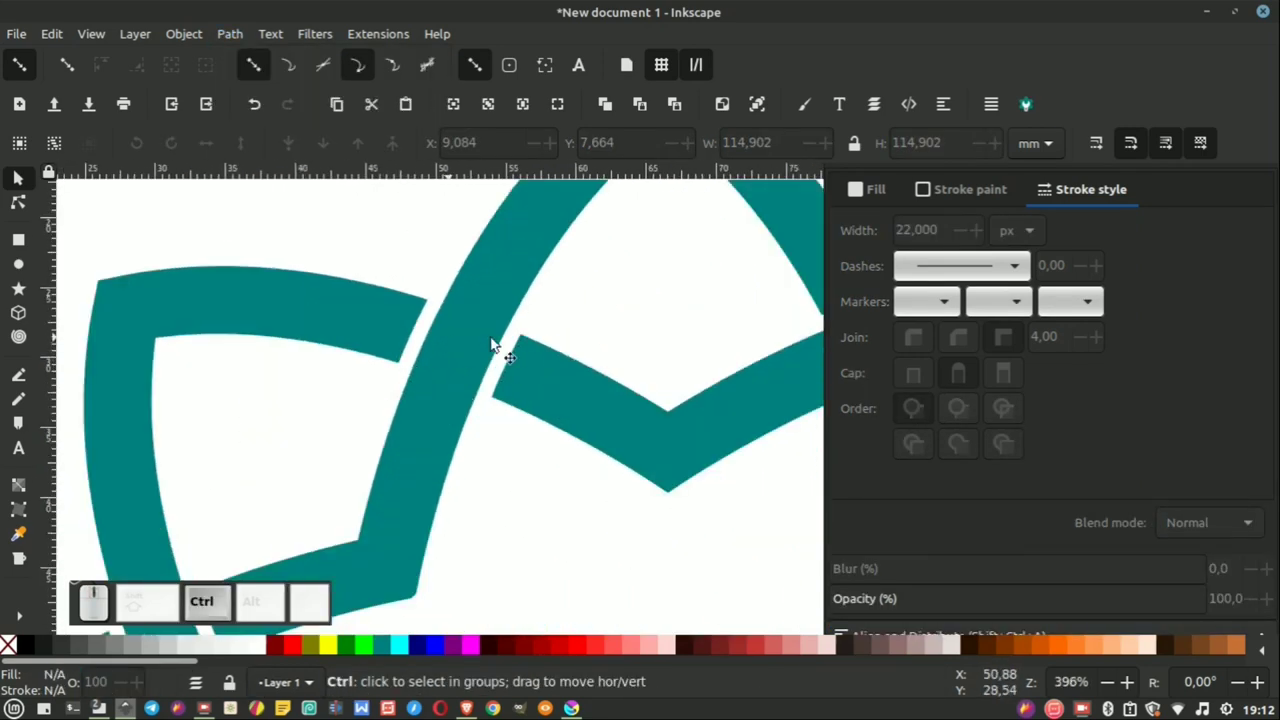
pyautogui.scroll(-3)
pyautogui.scroll(3)
pyautogui.scroll(-3)
# Step: Check the gaps close up and reselect the whole interlaced star
pyautogui.moveTo(668, 290); pyautogui.dragTo(401, 476)
pyautogui.click(641, 348)
pyautogui.scroll(3)
pyautogui.click(677, 283)
pyautogui.scroll(-3)
pyautogui.moveTo(611, 239); pyautogui.dragTo(336, 517)
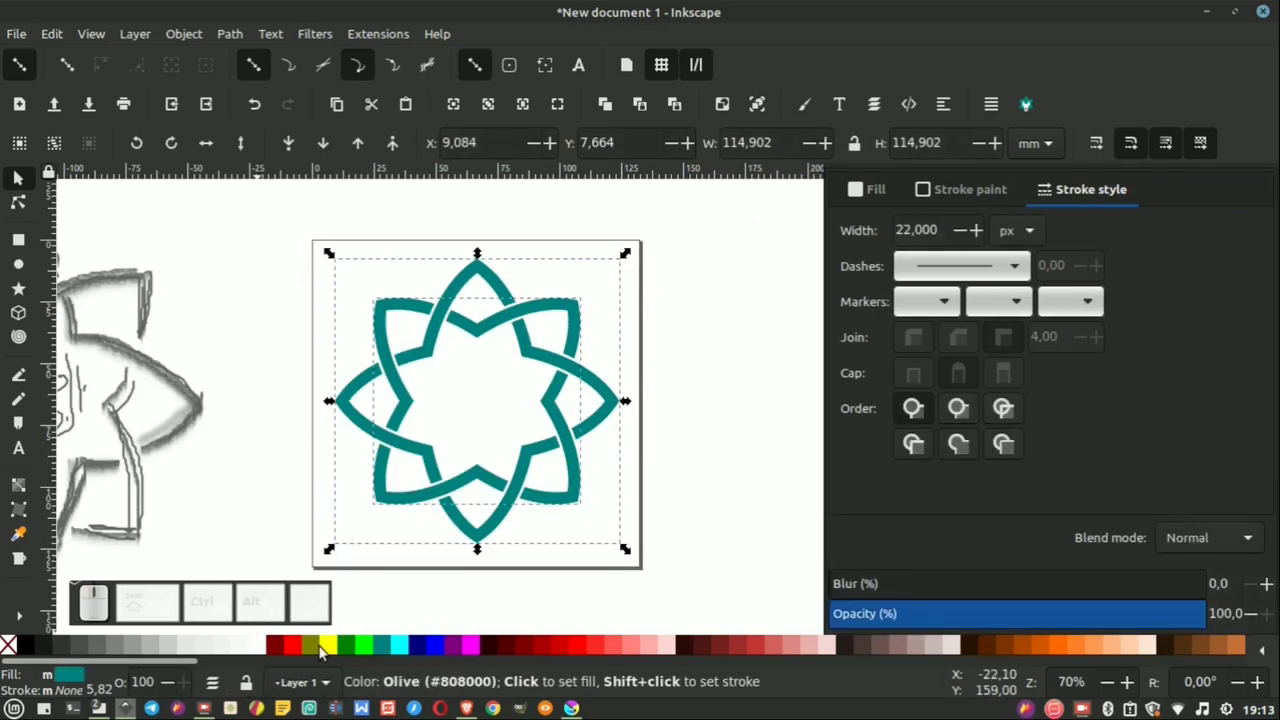
# Step: Fill the star yellow and shift it to a muted gold (H 46, S 70, L 50)
pyautogui.click(331, 648)
pyautogui.scroll(-3)
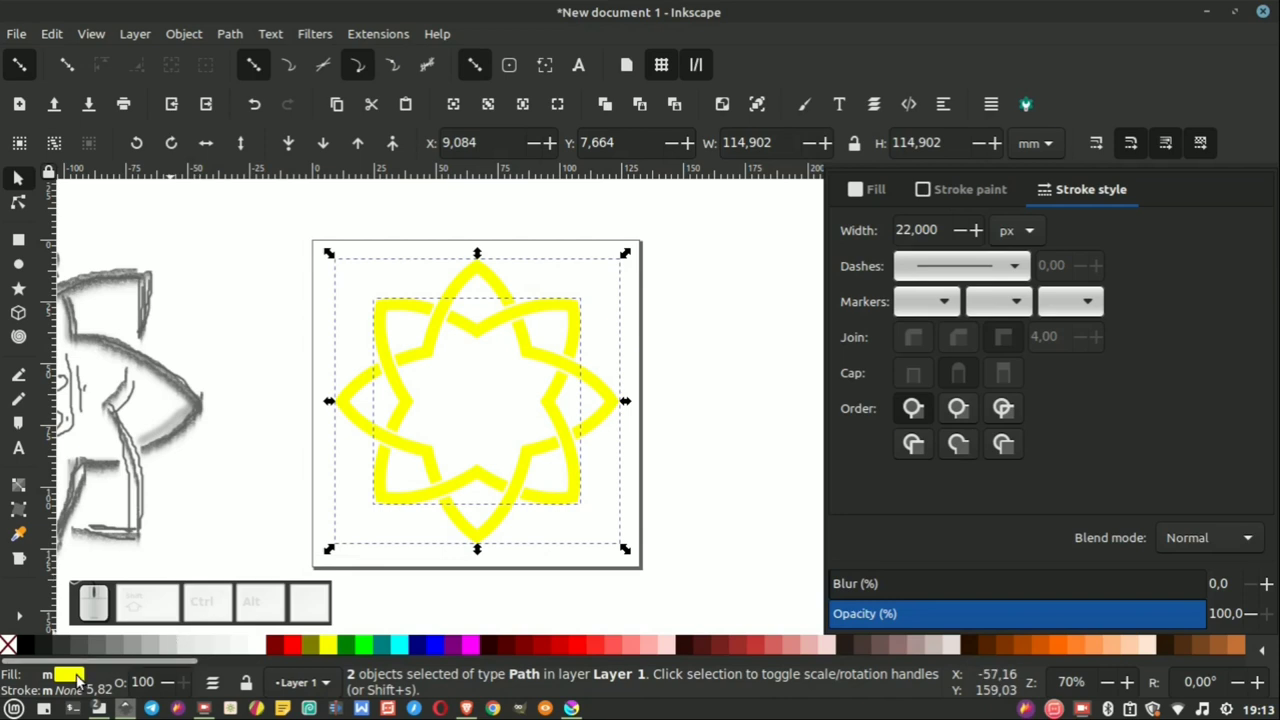
pyautogui.click(73, 676)
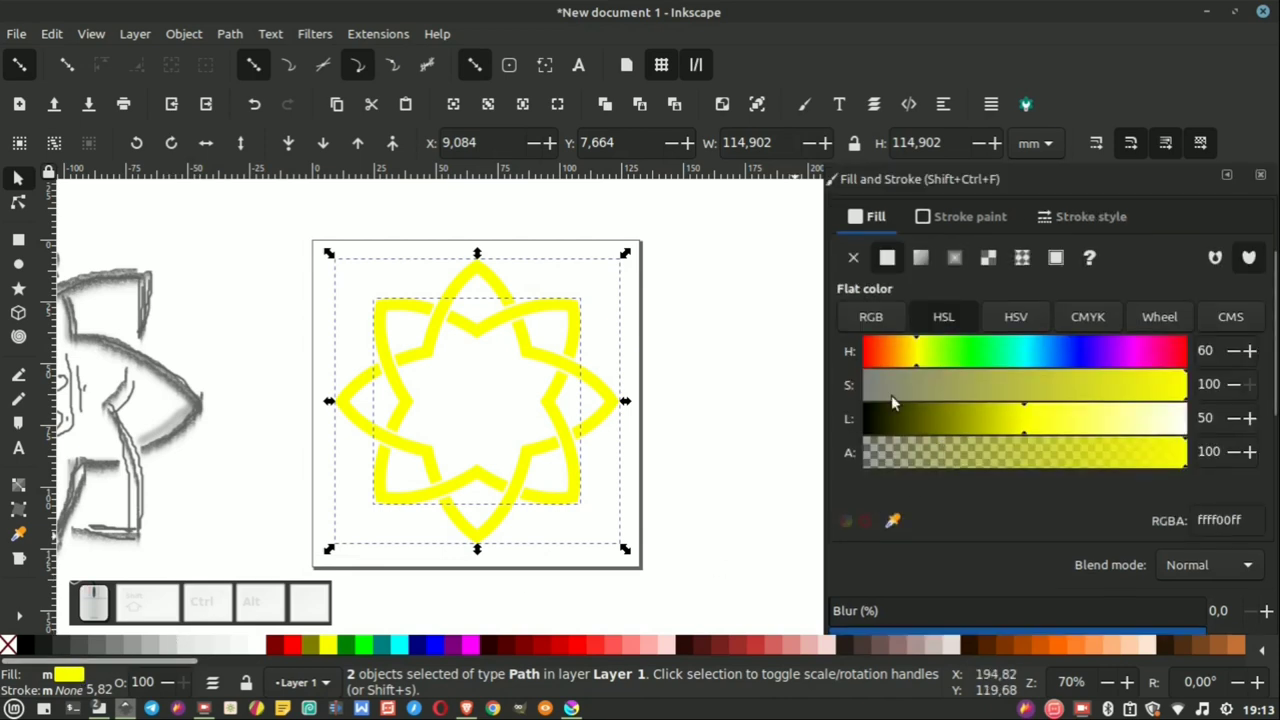
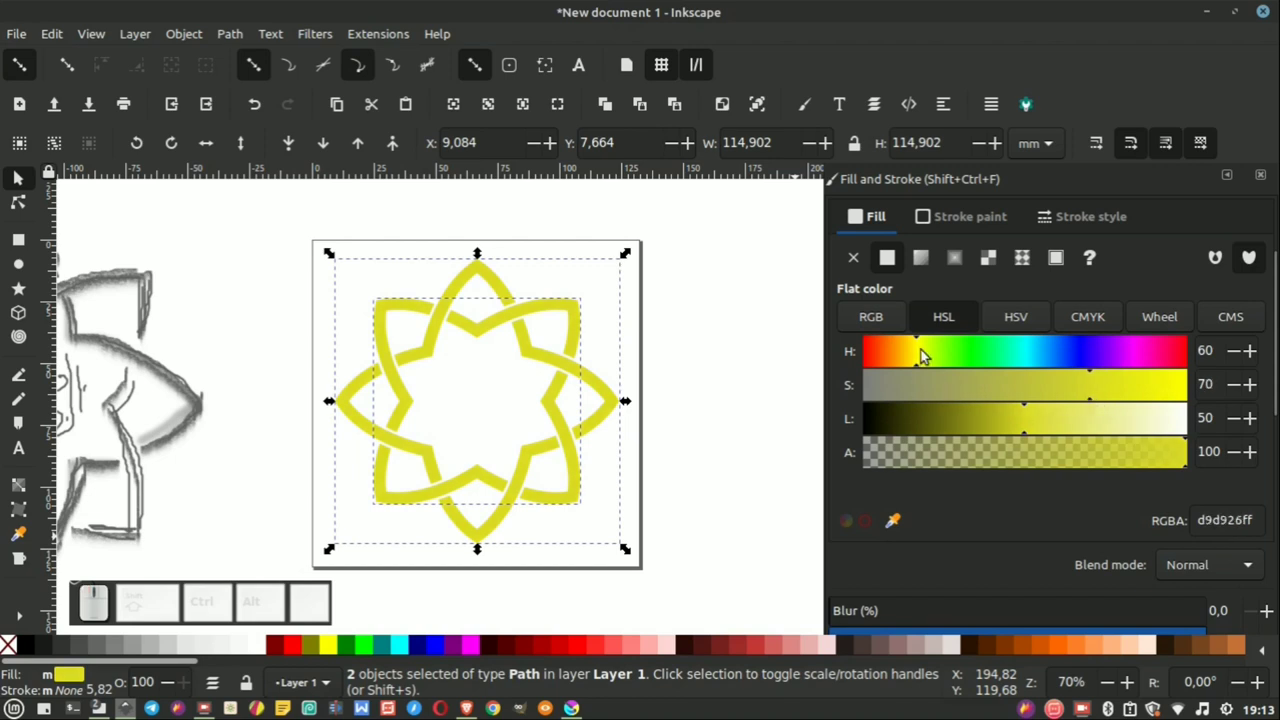
pyautogui.click(921, 357)
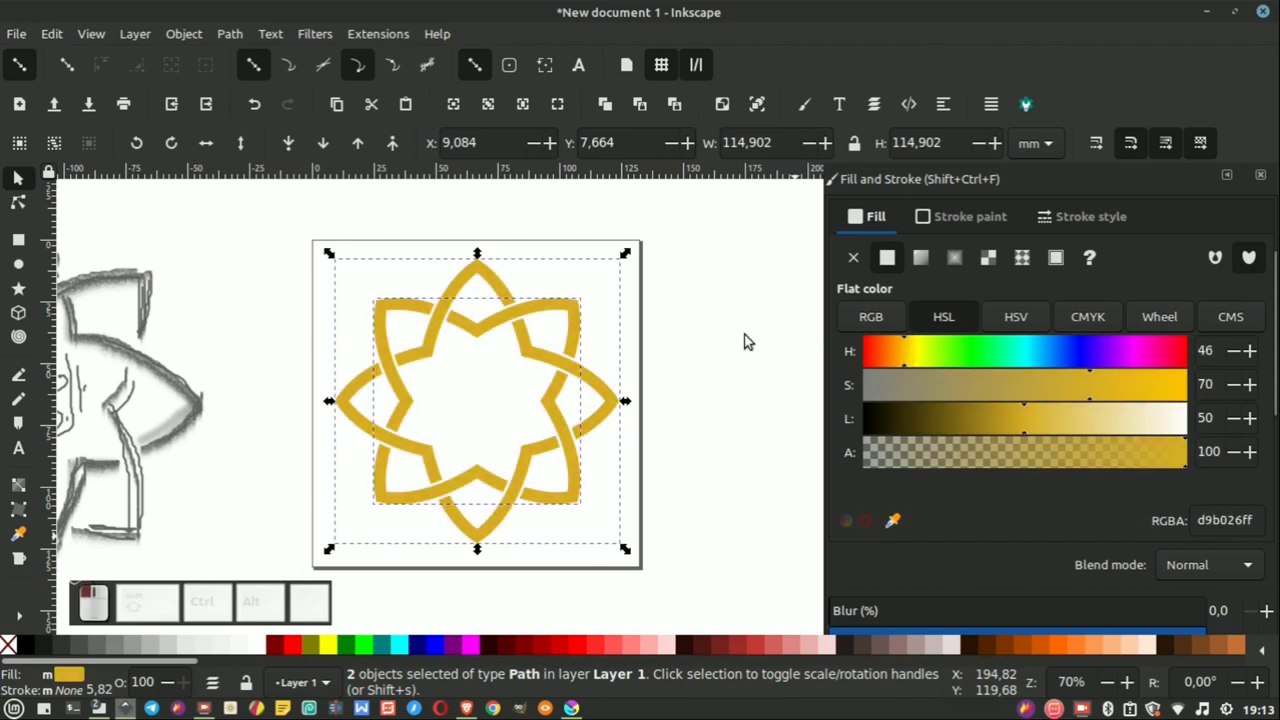
pyautogui.click(716, 326)
pyautogui.click(21, 250)
pyautogui.click(20, 175)
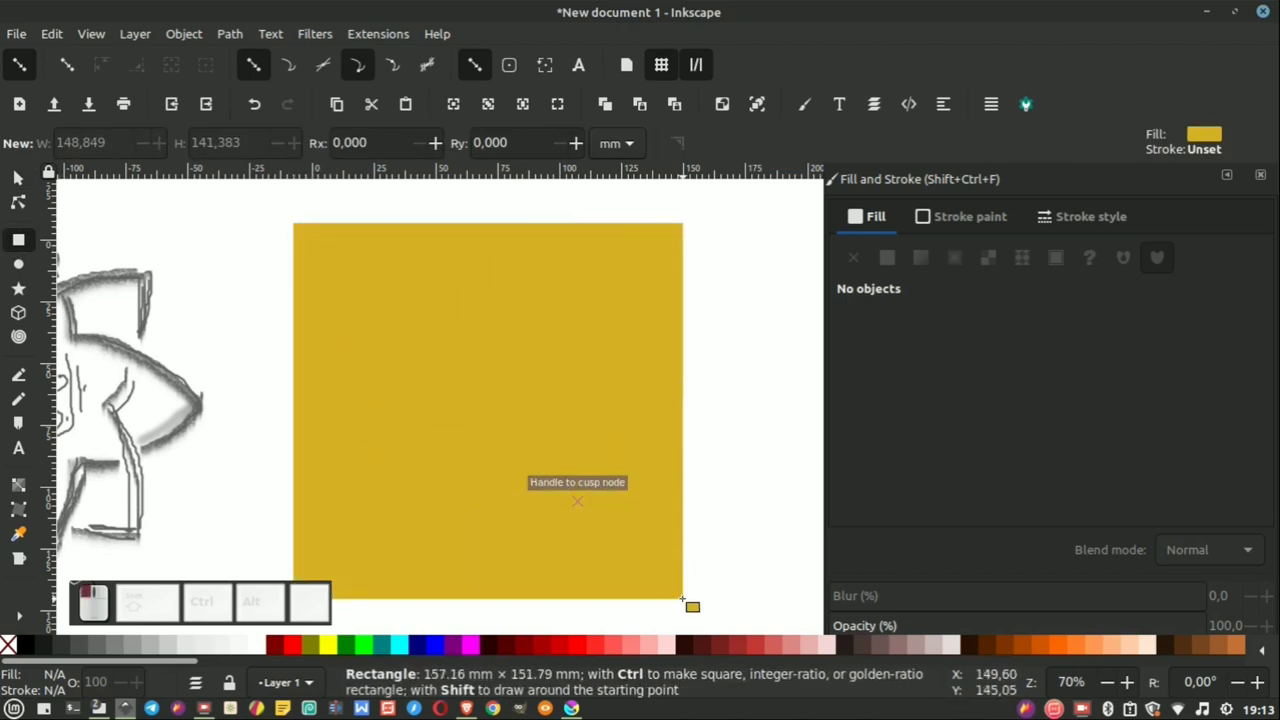
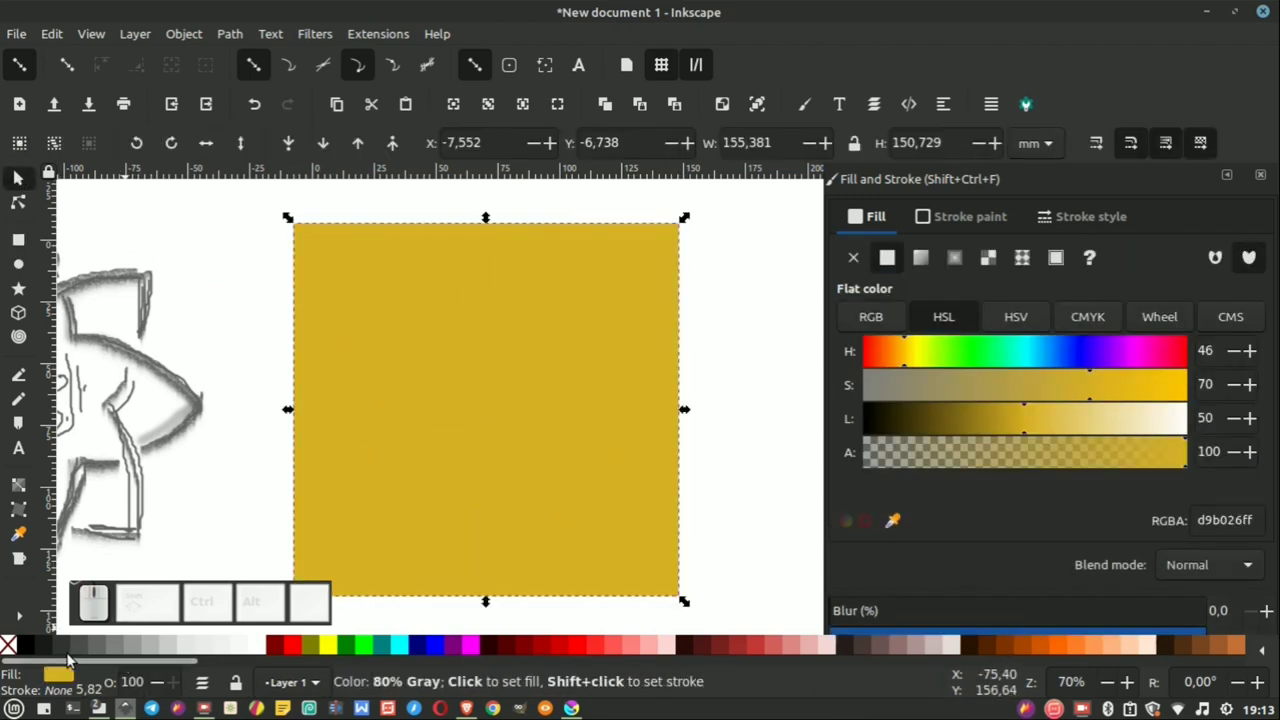
# Step: Fill the new square near-black and lower it behind the gold star
pyautogui.click(46, 650)
pyautogui.click(293, 146)
pyautogui.click(810, 317)
pyautogui.scroll(-3)
# Step: Shrink the star to about half size and place it in the square's upper half
pyautogui.moveTo(638, 283); pyautogui.dragTo(580, 444)
pyautogui.moveTo(630, 446); pyautogui.dragTo(586, 374)
pyautogui.scroll(3)
pyautogui.scroll(-3)
pyautogui.moveTo(557, 409); pyautogui.dragTo(672, 331)
pyautogui.click(705, 328)
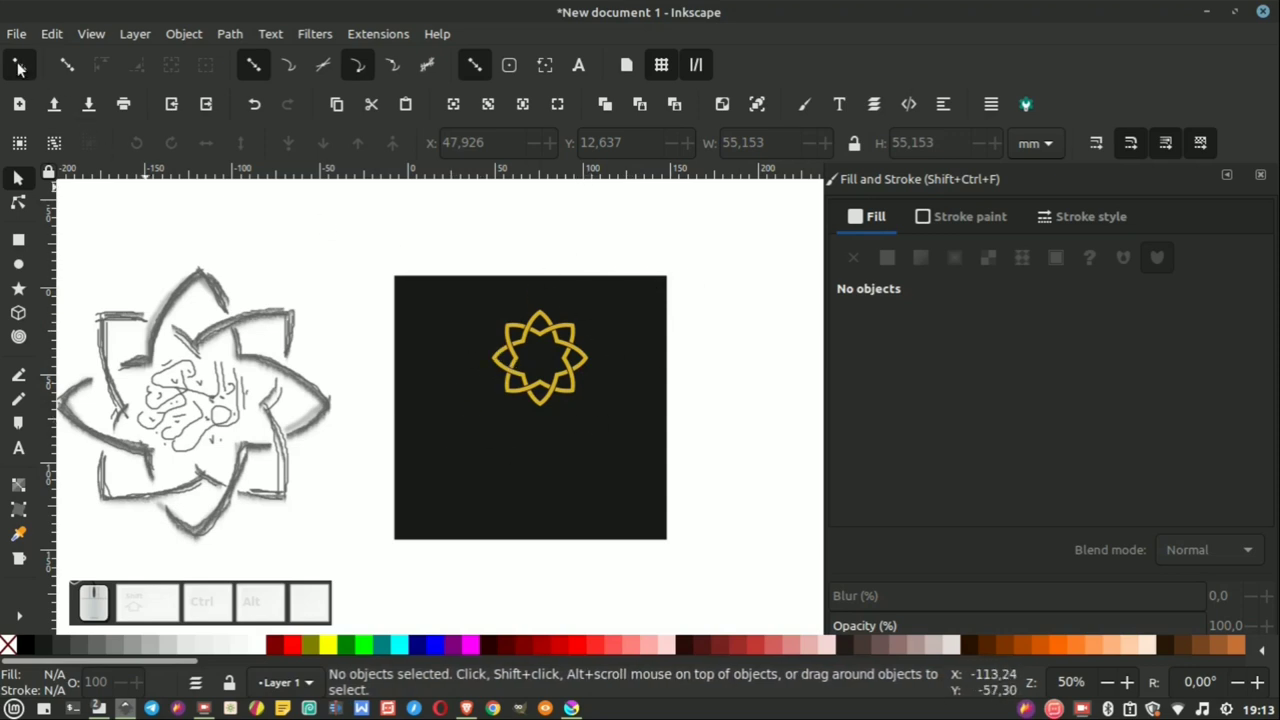
# Step: Delete the reference sketch bitmap from the drawing
pyautogui.click(23, 71)
pyautogui.click(241, 192)
pyautogui.click(214, 380)
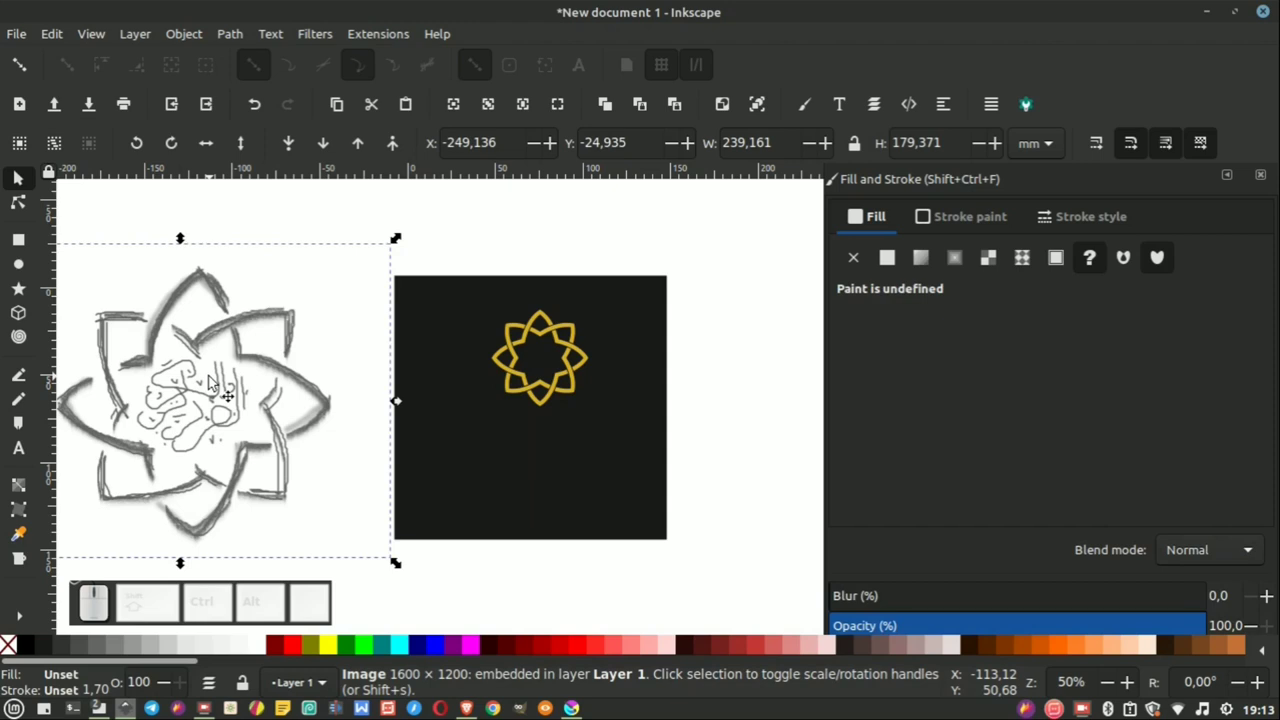
pyautogui.press('Delete')
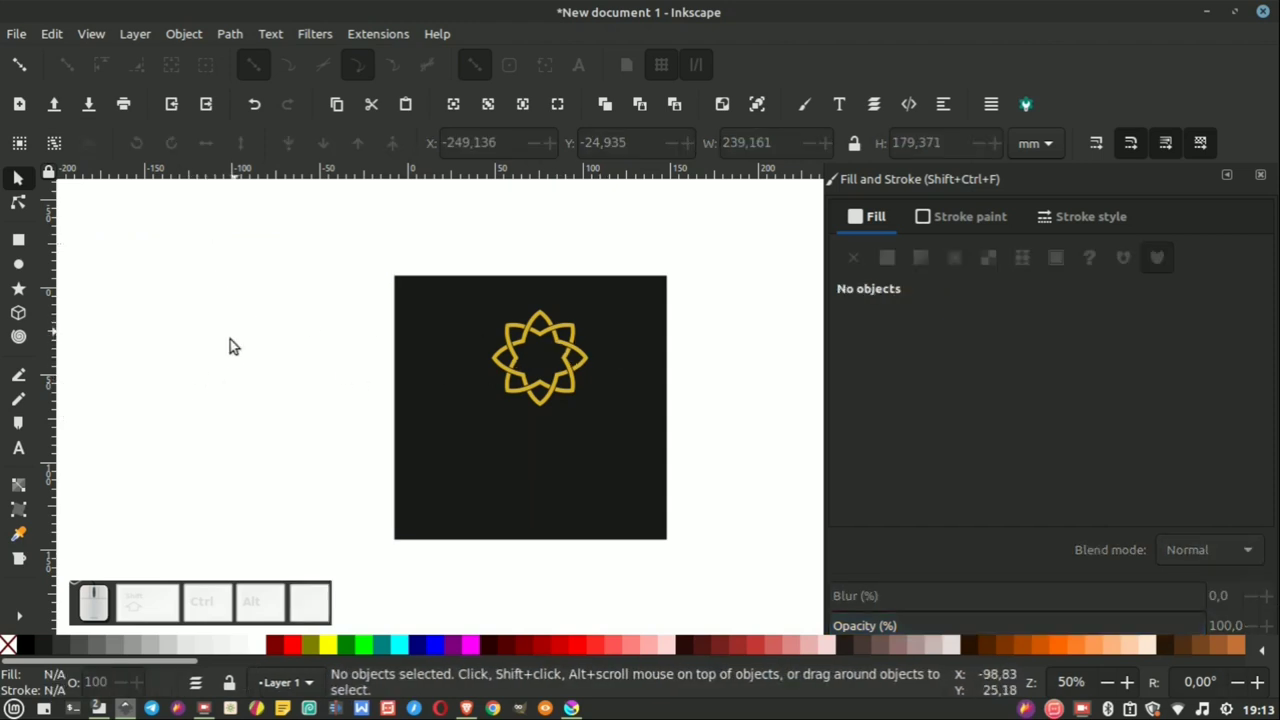
pyautogui.scroll(-3)
pyautogui.scroll(3)
# Step: Group the star and centre it on the dark square with Align and Distribute
pyautogui.moveTo(491, 250); pyautogui.dragTo(392, 380)
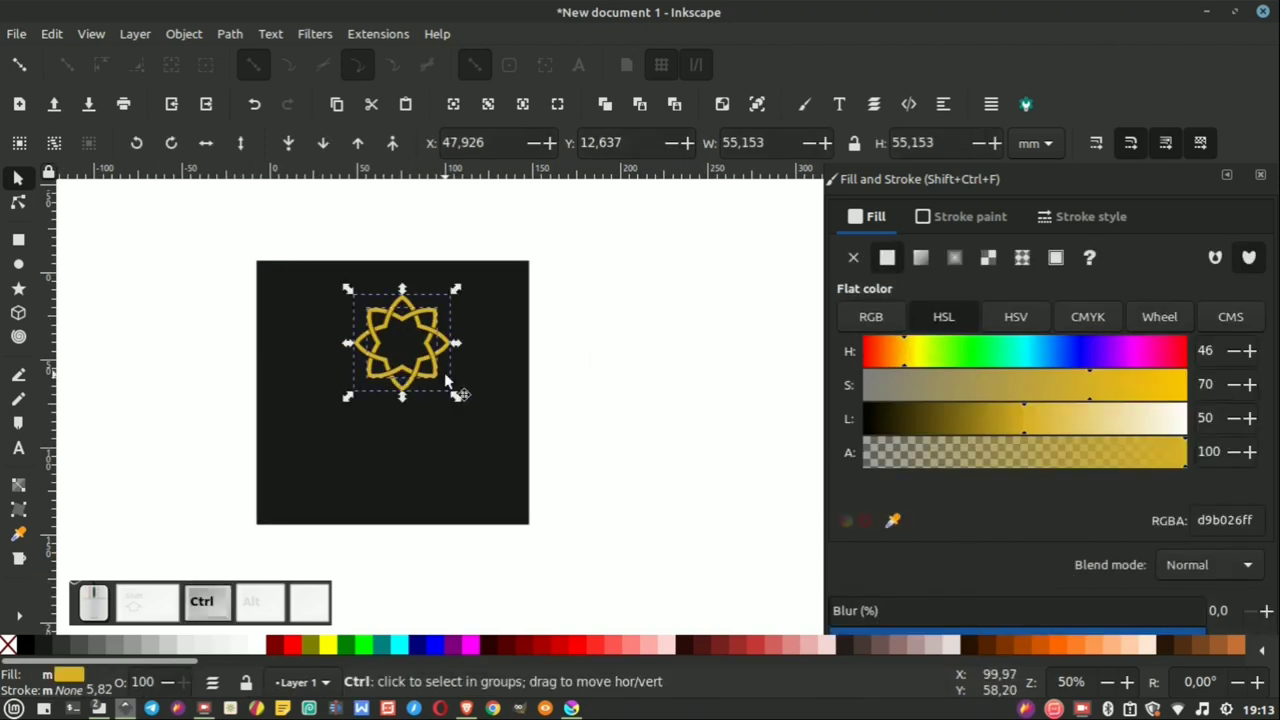
pyautogui.press('ctrl+g')
pyautogui.click(422, 458)
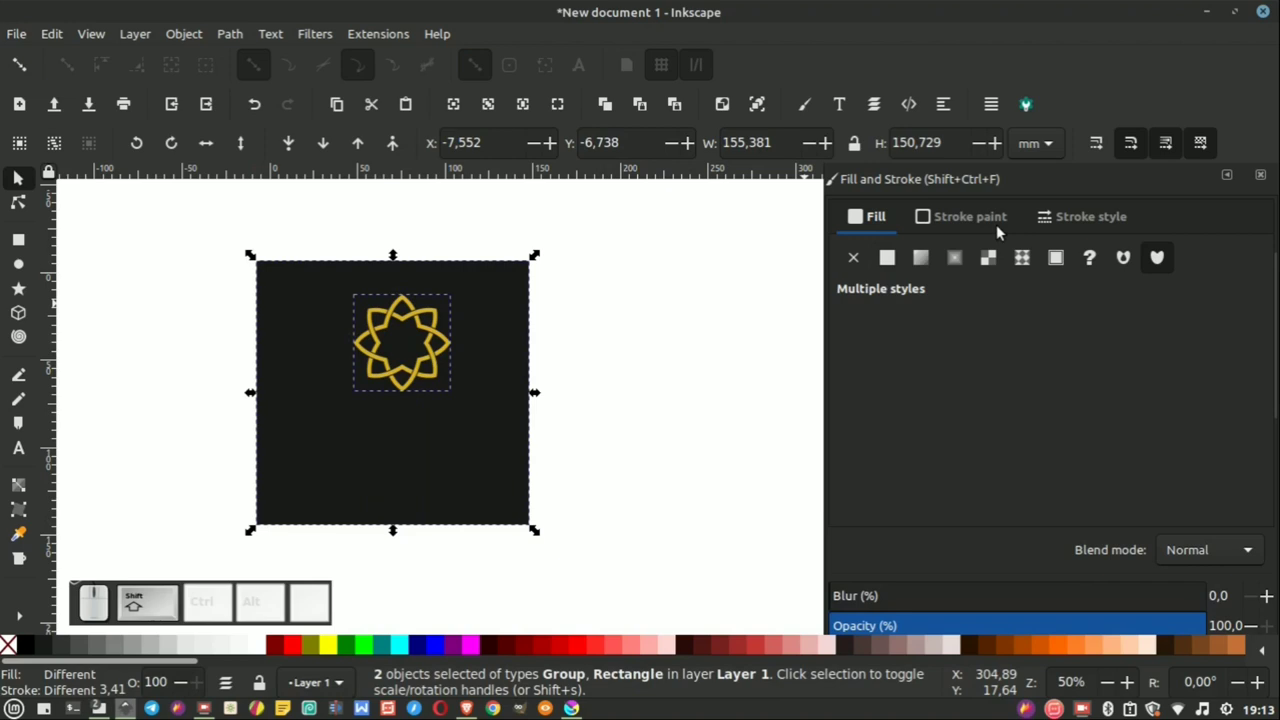
pyautogui.click(955, 111)
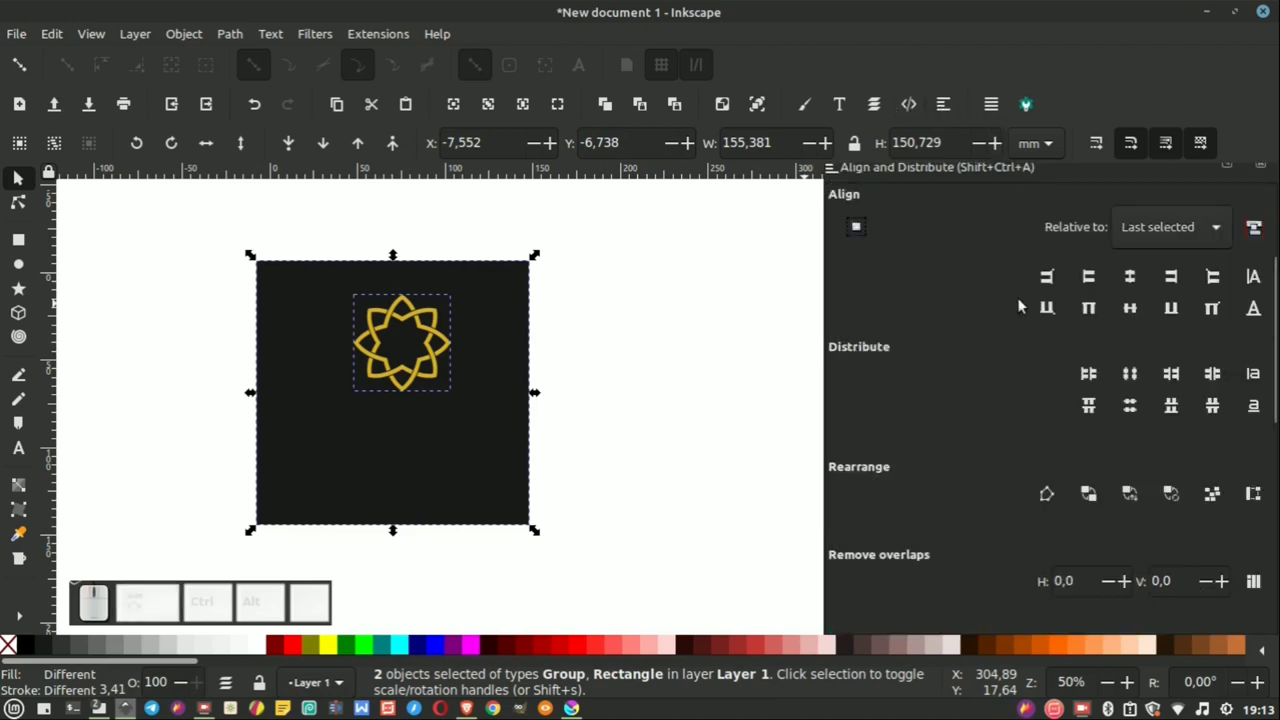
pyautogui.click(1139, 274)
pyautogui.click(705, 347)
pyautogui.scroll(3)
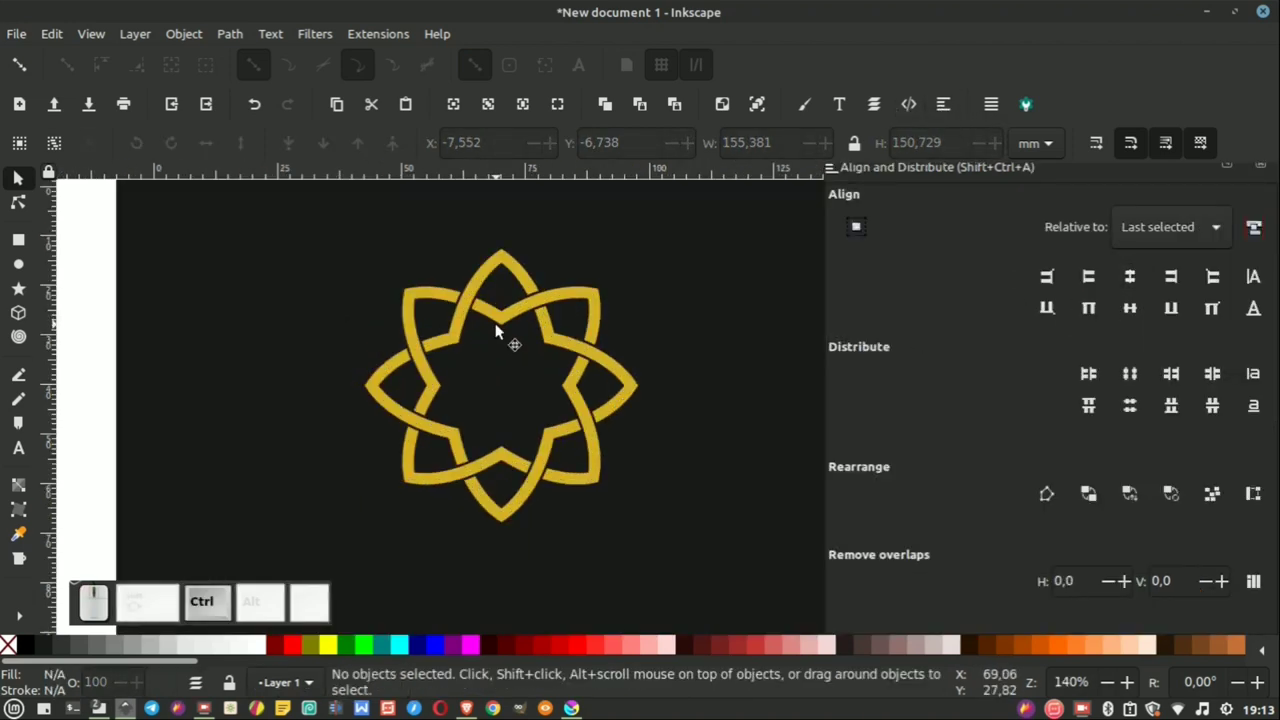
# Step: Open a file manager window at the Pictures/LOGO folder
pyautogui.click(507, 325)
pyautogui.rightClick(507, 325)
pyautogui.click(565, 581)
pyautogui.scroll(-3)
pyautogui.click(741, 278)
pyautogui.scroll(3)
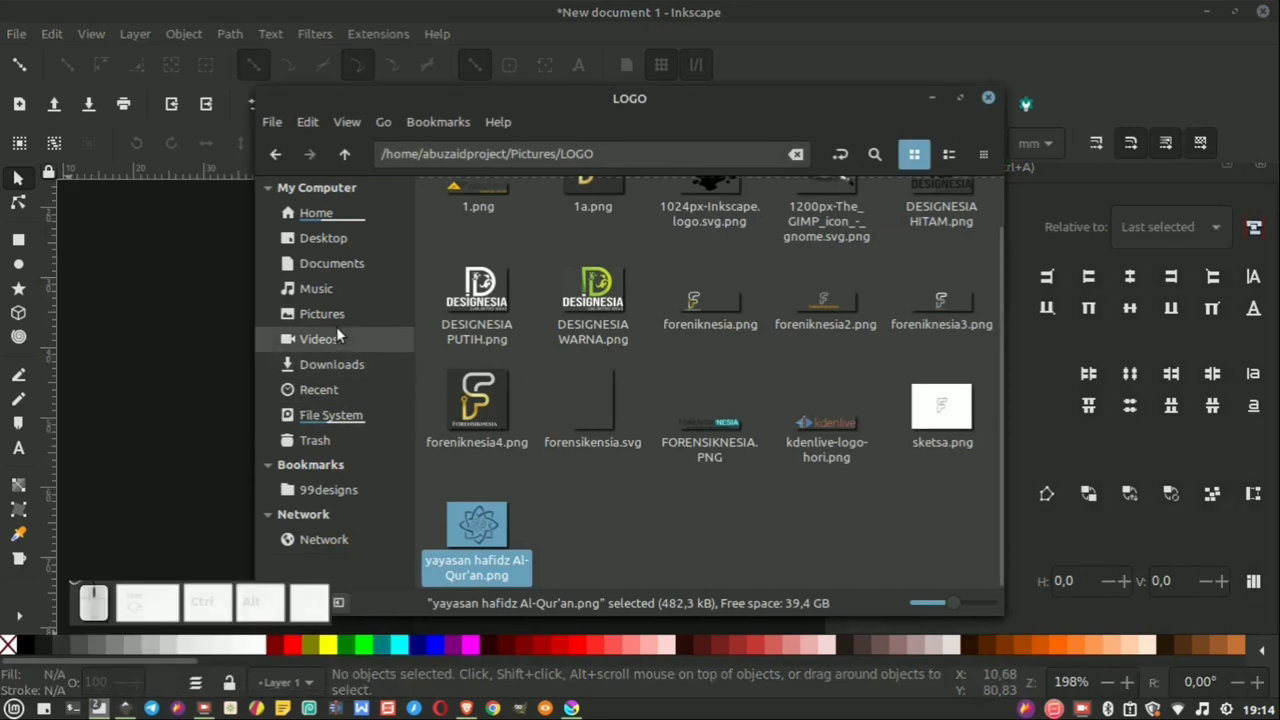
# Step: Browse to Downloads in Nemo and locate quran-logo-E42415D8AF-seeklogo.com.png
pyautogui.click(347, 371)
pyautogui.click(671, 326)
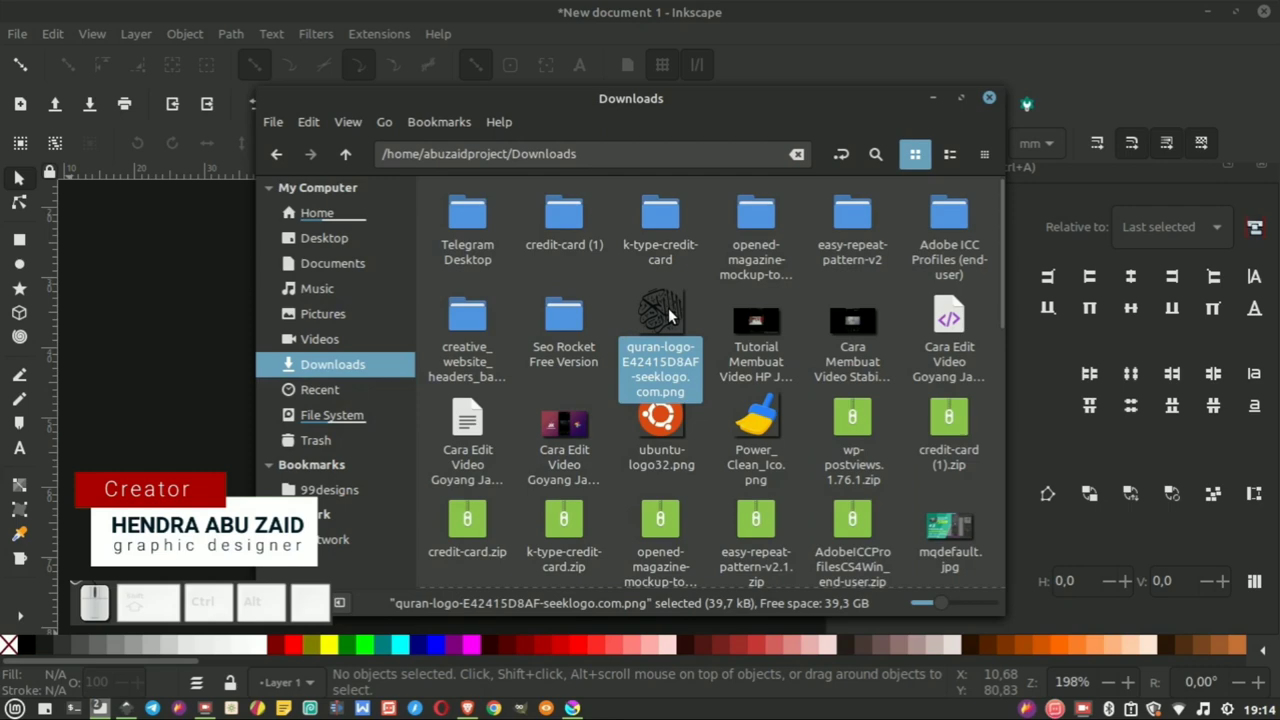
pyautogui.moveTo(676, 310); pyautogui.dragTo(202, 437)
pyautogui.click(193, 302)
pyautogui.scroll(-3)
pyautogui.click(266, 298)
pyautogui.scroll(-3)
pyautogui.moveTo(275, 356); pyautogui.dragTo(285, 386)
pyautogui.press('ctrl+y')
pyautogui.click(266, 402)
# Step: Drag the Quran calligraphy PNG onto the canvas beside the dark square
pyautogui.scroll(3)
pyautogui.scroll(-3)
pyautogui.click(297, 383)
pyautogui.moveTo(299, 381); pyautogui.dragTo(716, 359)
pyautogui.scroll(3)
pyautogui.scroll(-3)
pyautogui.scroll(3)
pyautogui.scroll(3)
pyautogui.scroll(-3)
pyautogui.scroll(3)
pyautogui.scroll(-3)
pyautogui.scroll(3)
# Step: Start Trace Bitmap on the calligraphy image with a brightness-cutoff single scan
pyautogui.click(243, 38)
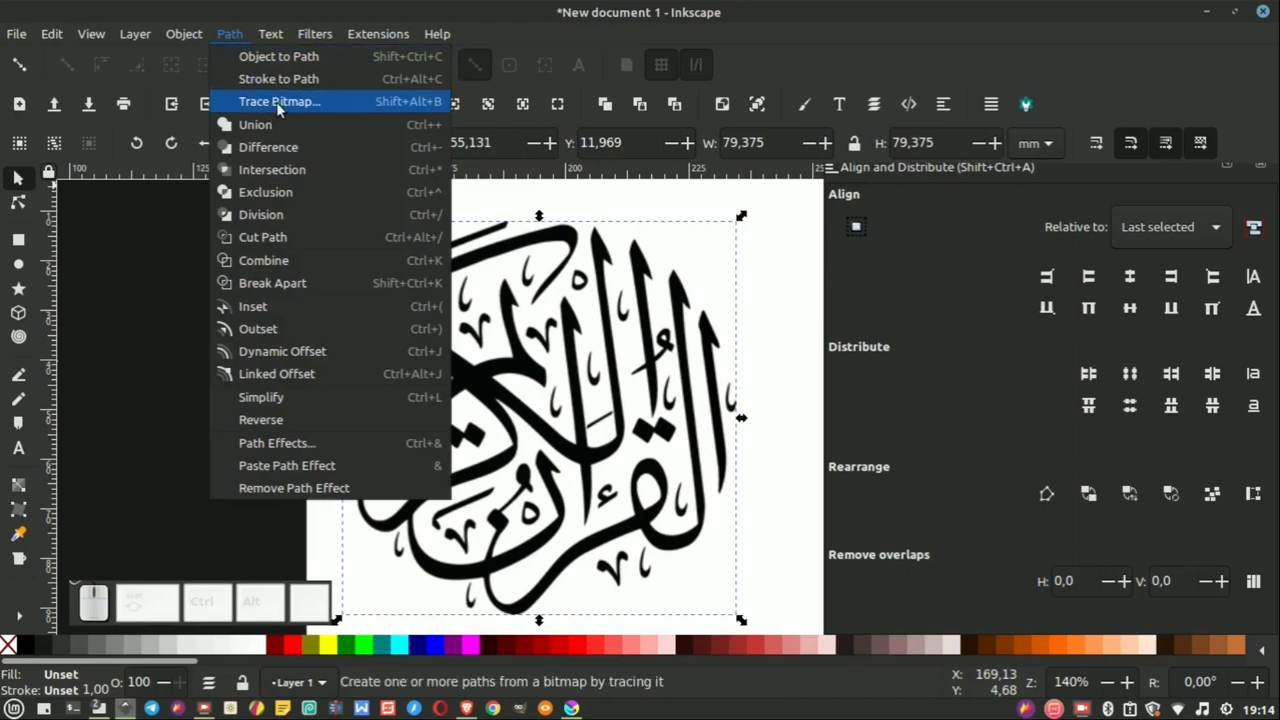
pyautogui.click(283, 110)
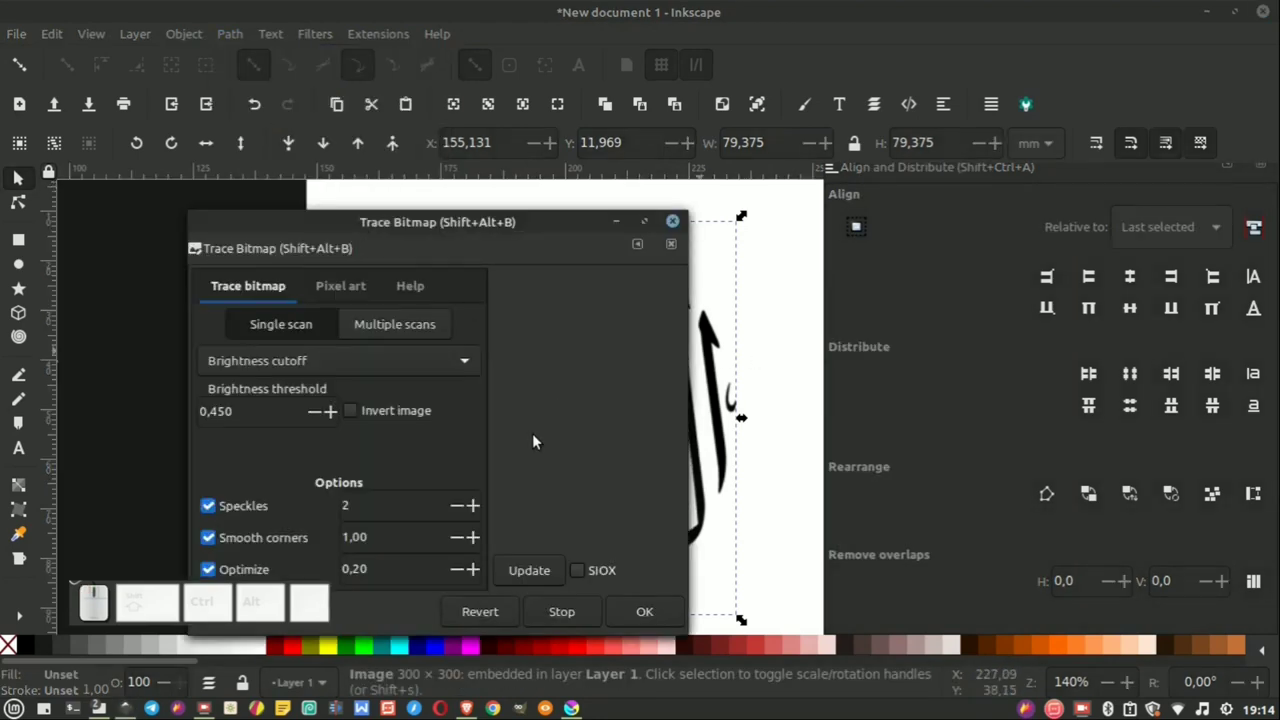
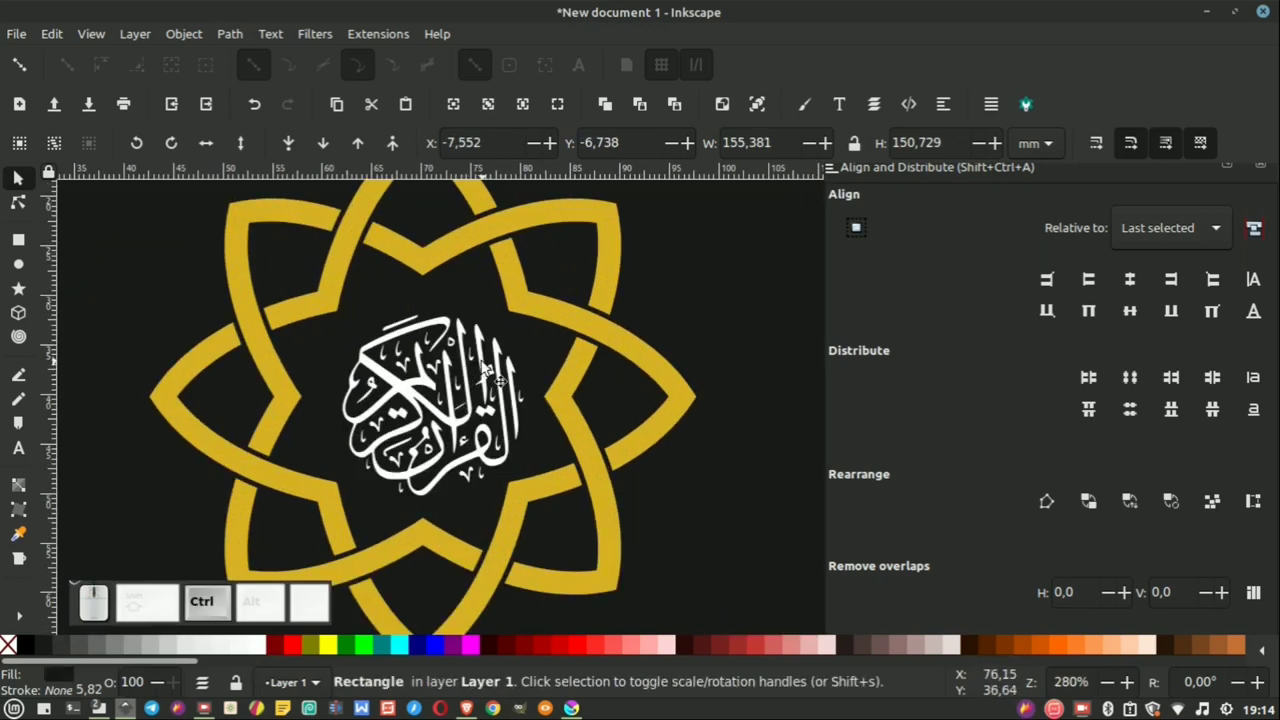
# Step: Scale the traced calligraphy and centre it on the star on both axes
pyautogui.click(487, 366)
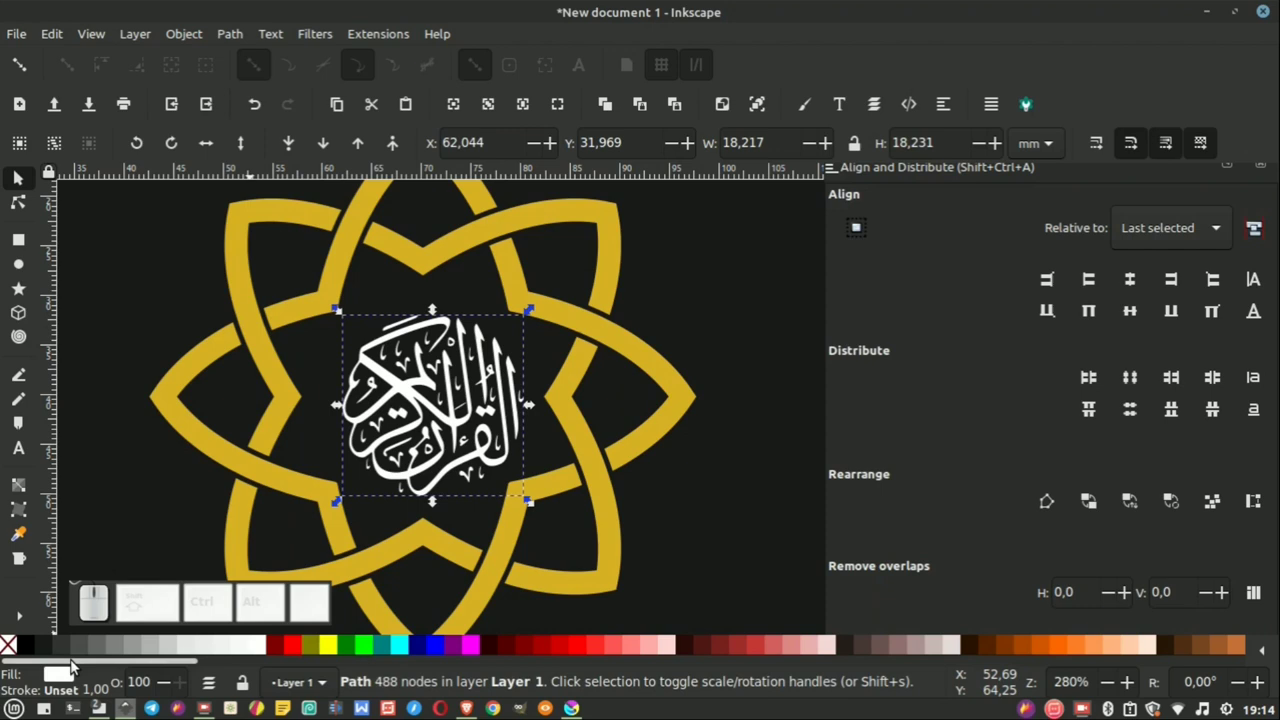
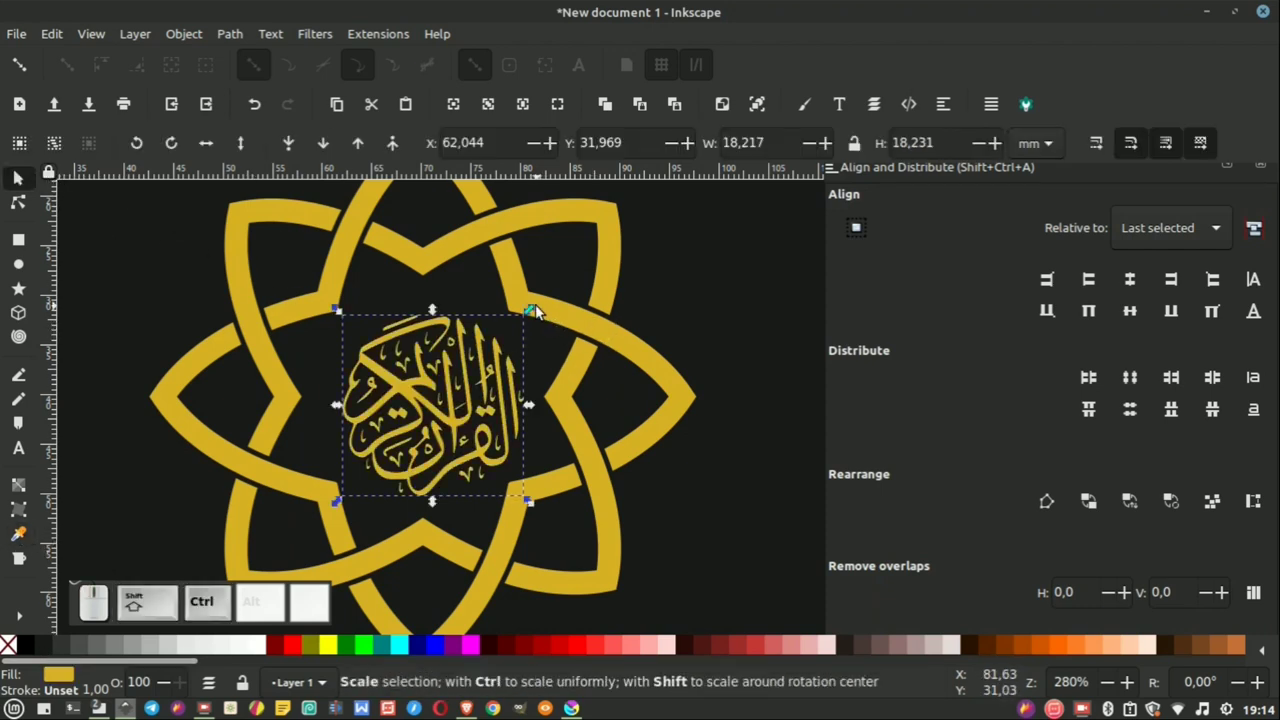
pyautogui.moveTo(540, 310); pyautogui.dragTo(533, 362)
pyautogui.scroll(-3)
pyautogui.click(628, 372)
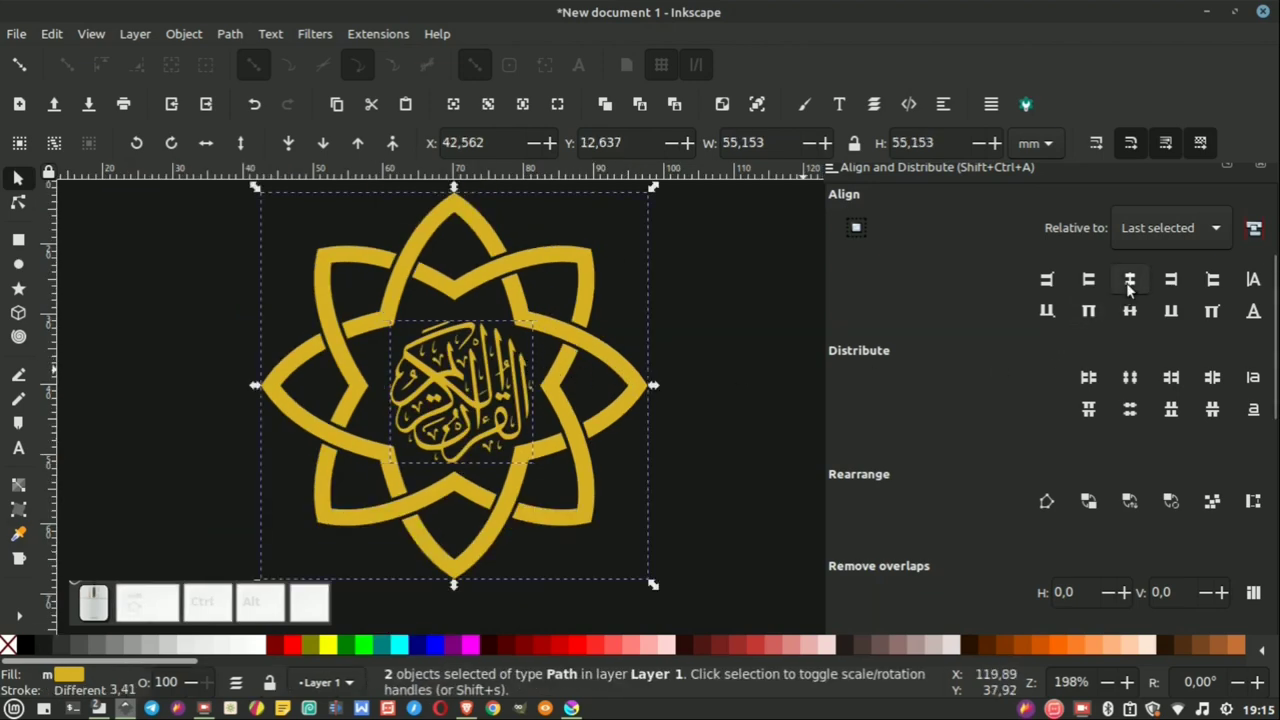
pyautogui.click(1133, 290)
pyautogui.click(1129, 321)
# Step: Zoom around the finished star and calligraphy to check the result, then deselect
pyautogui.click(765, 342)
pyautogui.scroll(-3)
pyautogui.click(701, 358)
pyautogui.scroll(3)
pyautogui.scroll(3)
pyautogui.scroll(-3)
pyautogui.scroll(3)
pyautogui.scroll(-3)
pyautogui.scroll(3)
pyautogui.scroll(-3)
pyautogui.scroll(3)
pyautogui.scroll(-3)
pyautogui.click(717, 307)
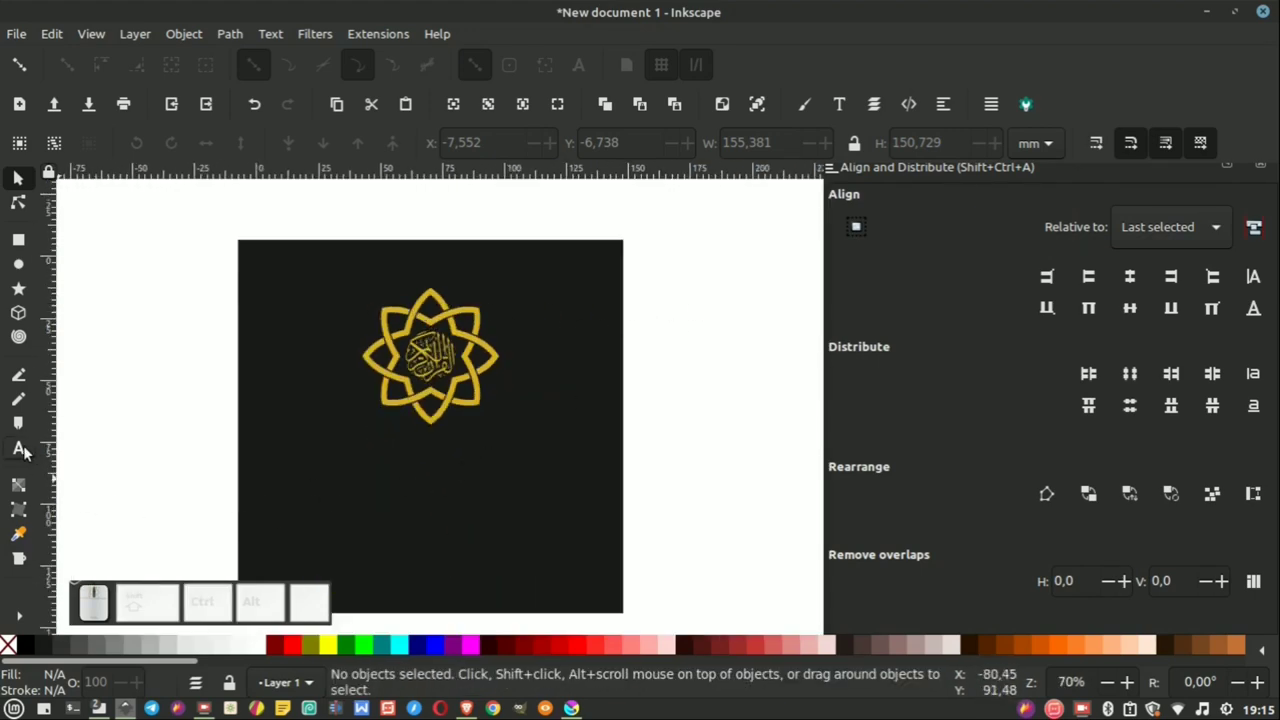
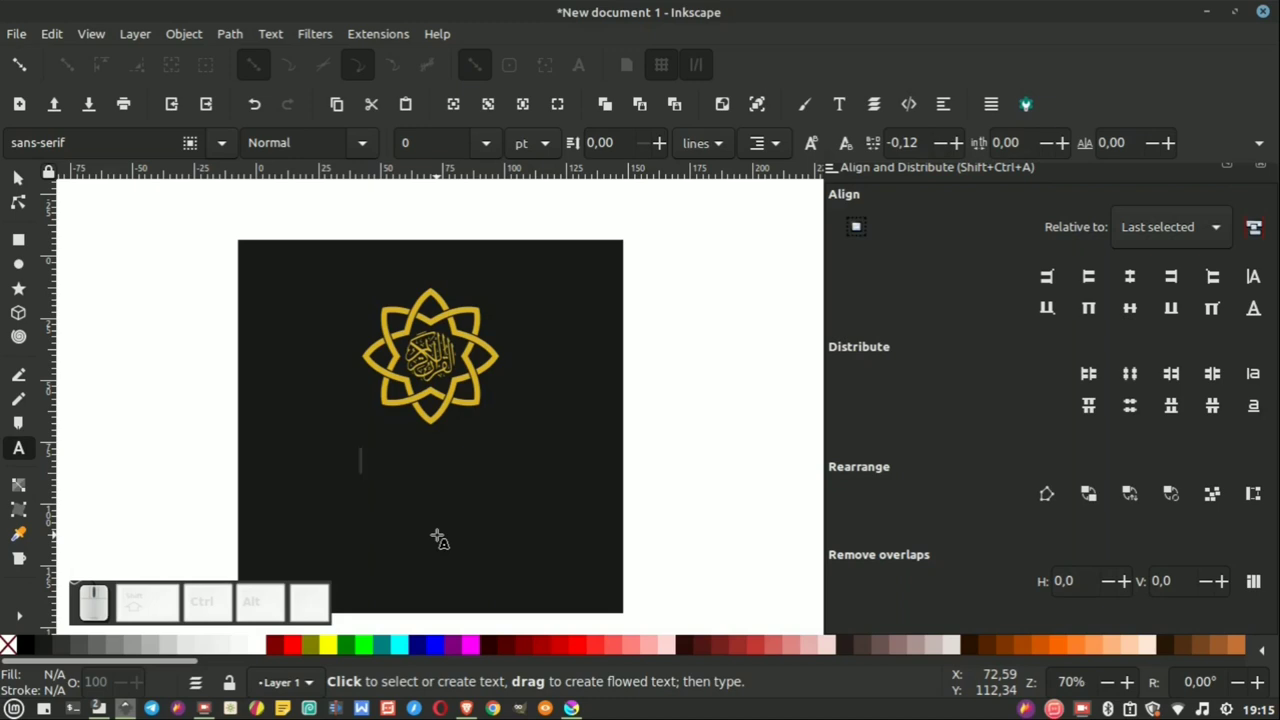
# Step: Make the RUMAH TAHFIDZ text white and shrink it under the star
pyautogui.press('space')
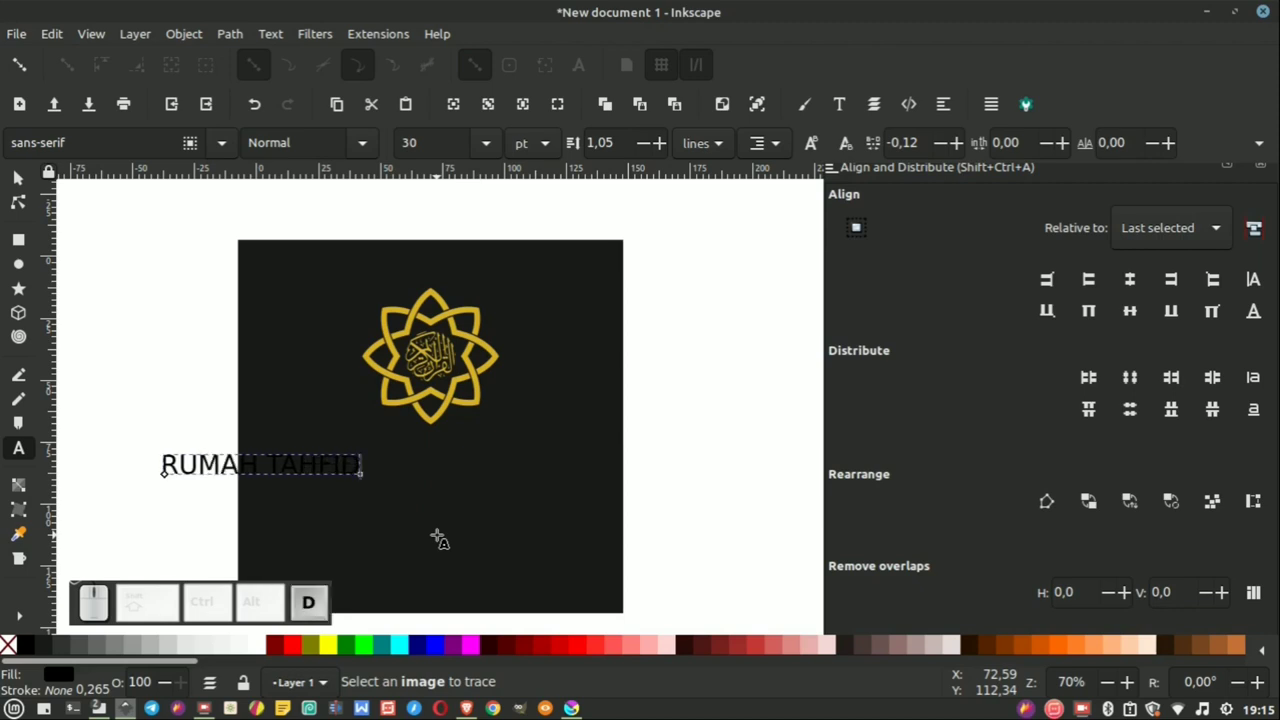
pyautogui.press('ctrl+a')
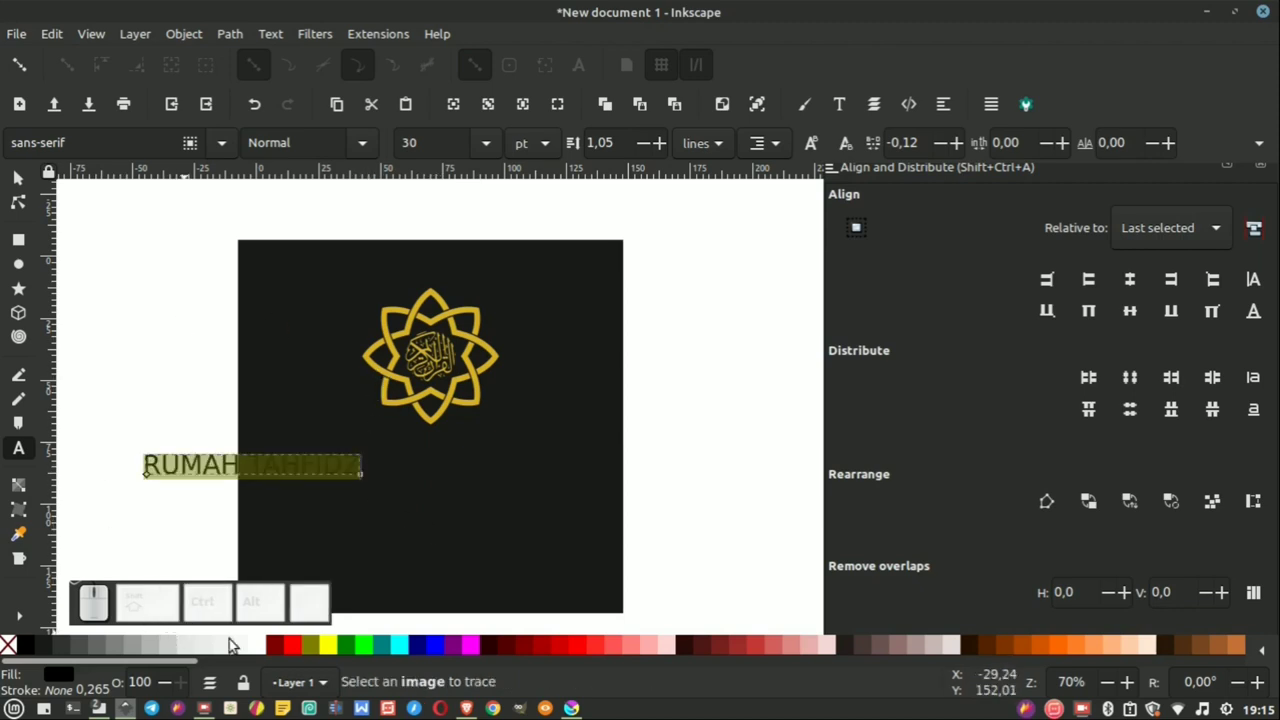
pyautogui.click(266, 648)
pyautogui.click(25, 184)
pyautogui.click(21, 176)
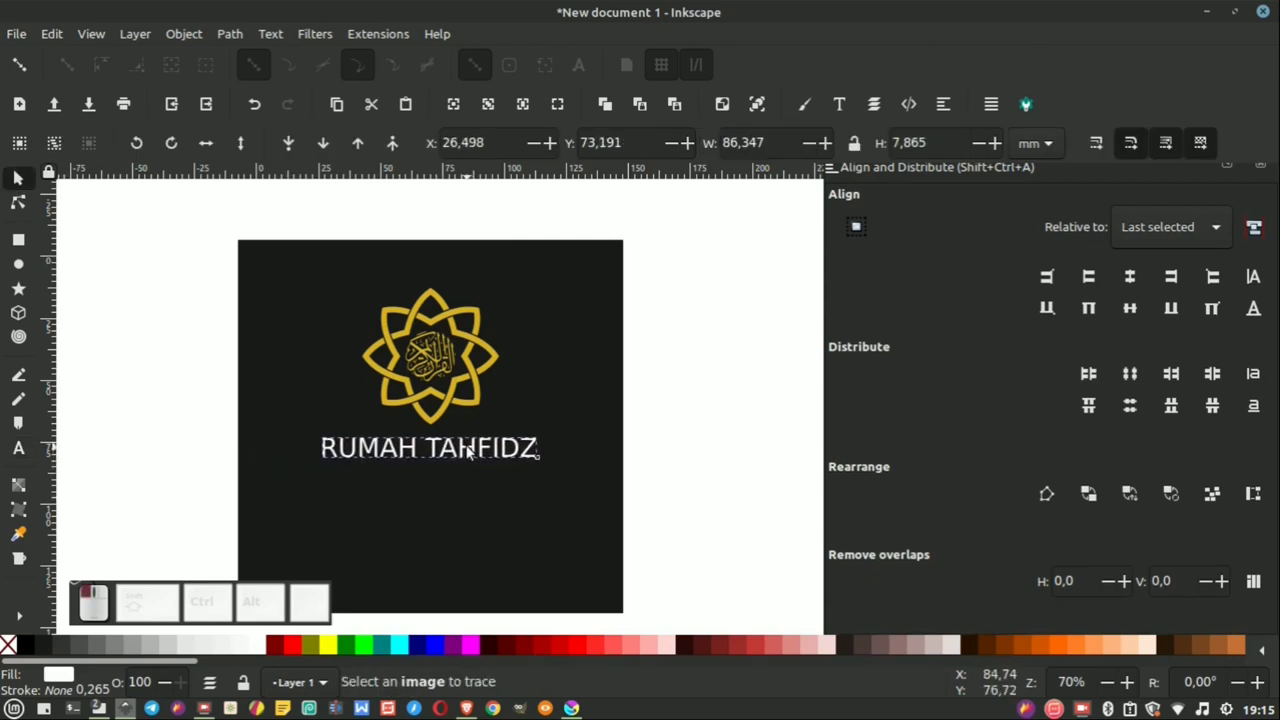
pyautogui.click(21, 176)
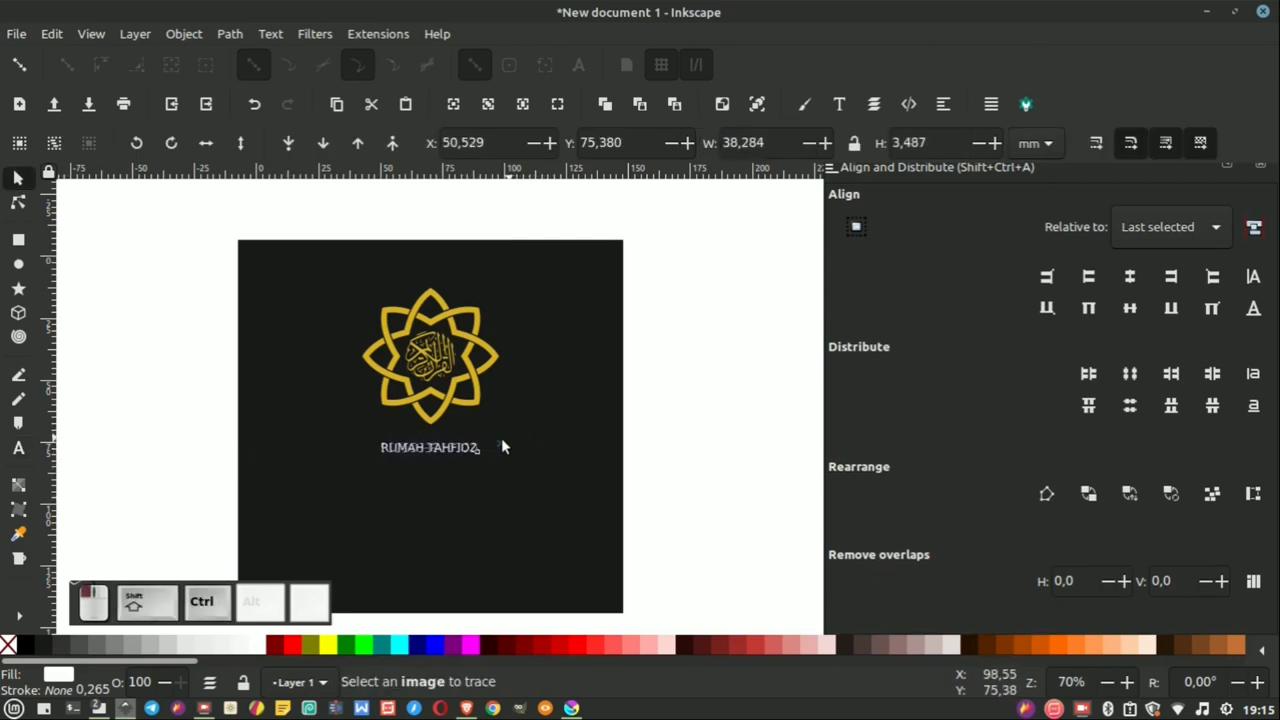
# Step: Position the line and start a second text line below RUMAH TAHFIDZ
pyautogui.scroll(3)
pyautogui.scroll(3)
pyautogui.click(21, 176)
pyautogui.scroll(-3)
pyautogui.scroll(-3)
pyautogui.click(21, 176)
pyautogui.click(21, 176)
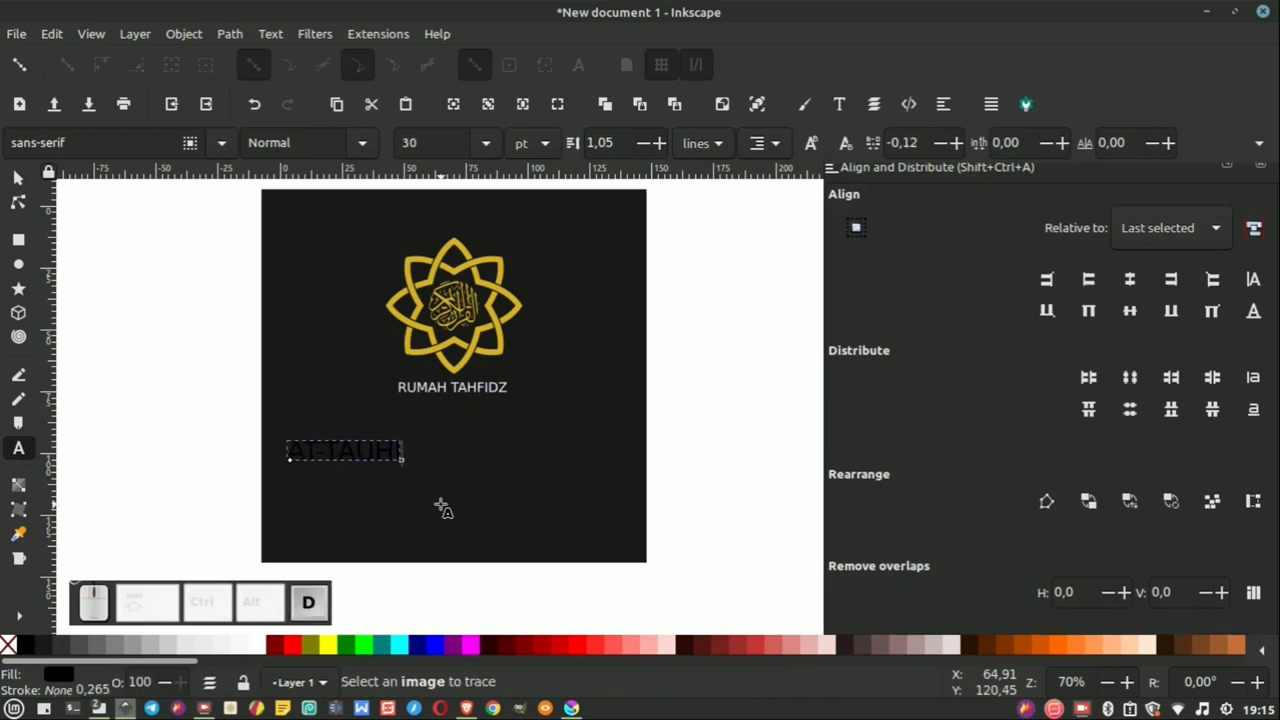
# Step: Set the selected AT-TAUHID text in the Roboto font with gold fill
pyautogui.press('ctrl+a')
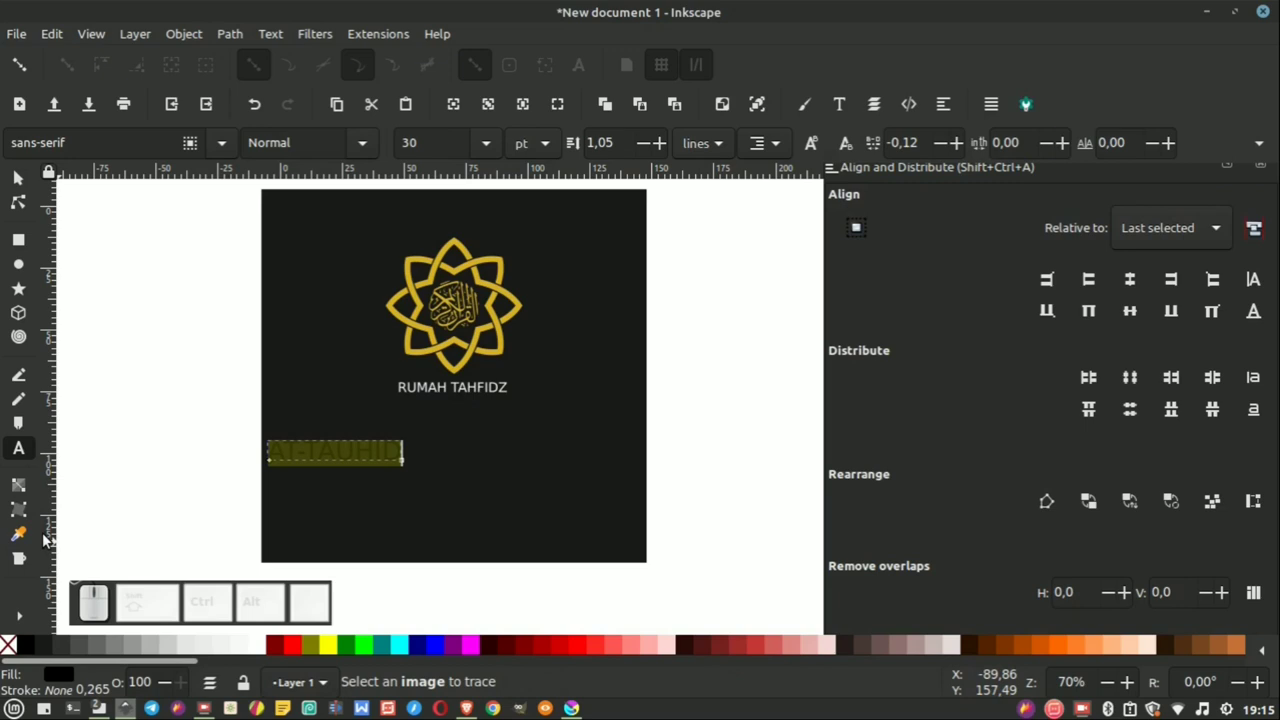
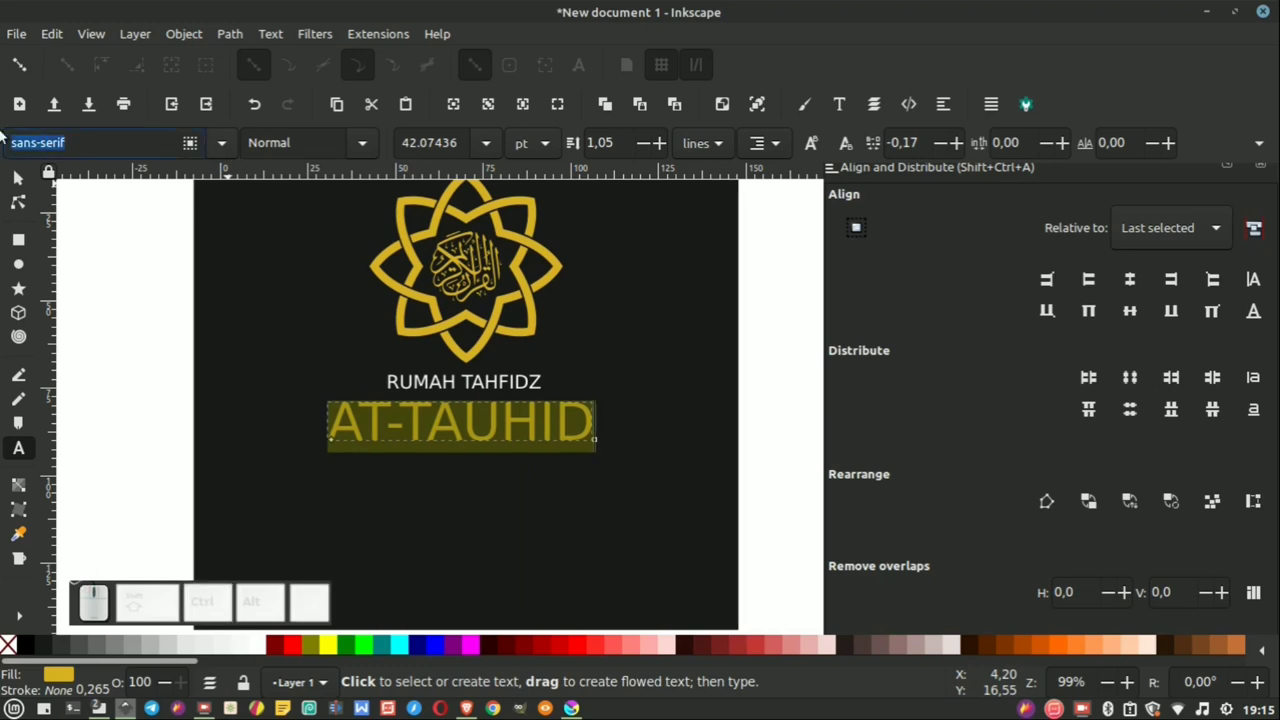
pyautogui.click(39, 178)
pyautogui.middleClick(21, 176)
pyautogui.click(21, 176)
pyautogui.middleClick(21, 176)
pyautogui.press('ctrl+a')
# Step: Make AT-TAUHID bold and enlarged beneath RUMAH TAHFIDZ, then deselect it
pyautogui.click(21, 176)
pyautogui.click(21, 176)
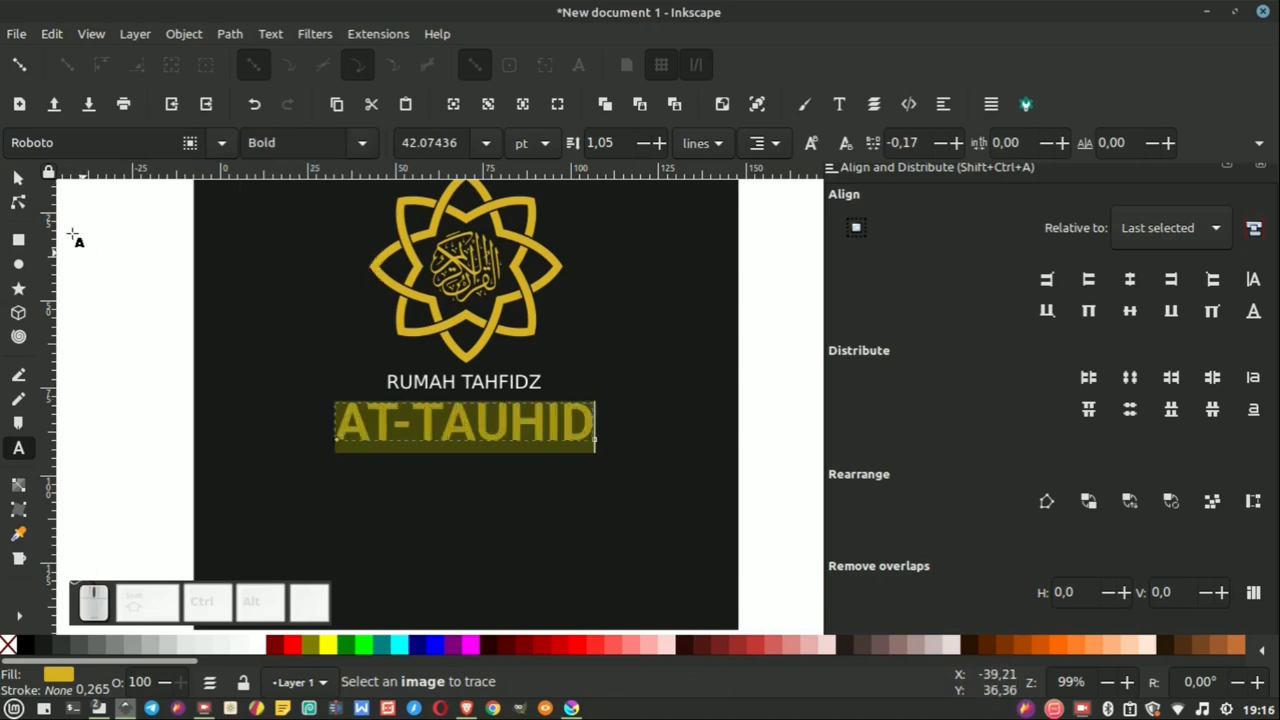
pyautogui.click(20, 184)
pyautogui.scroll(-3)
pyautogui.click(21, 176)
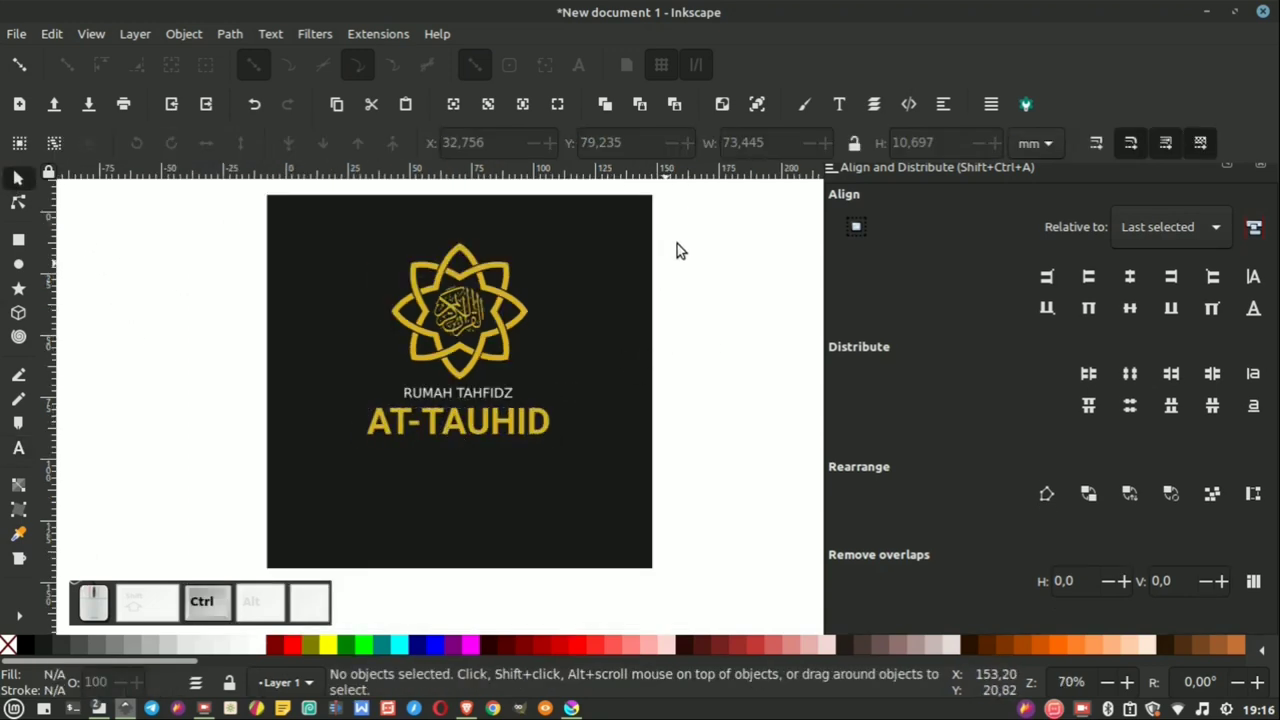
# Step: Center the star, calligraphy, RUMAH TAHFIDZ and AT-TAUHID on one vertical axis and review the result
pyautogui.click(21, 176)
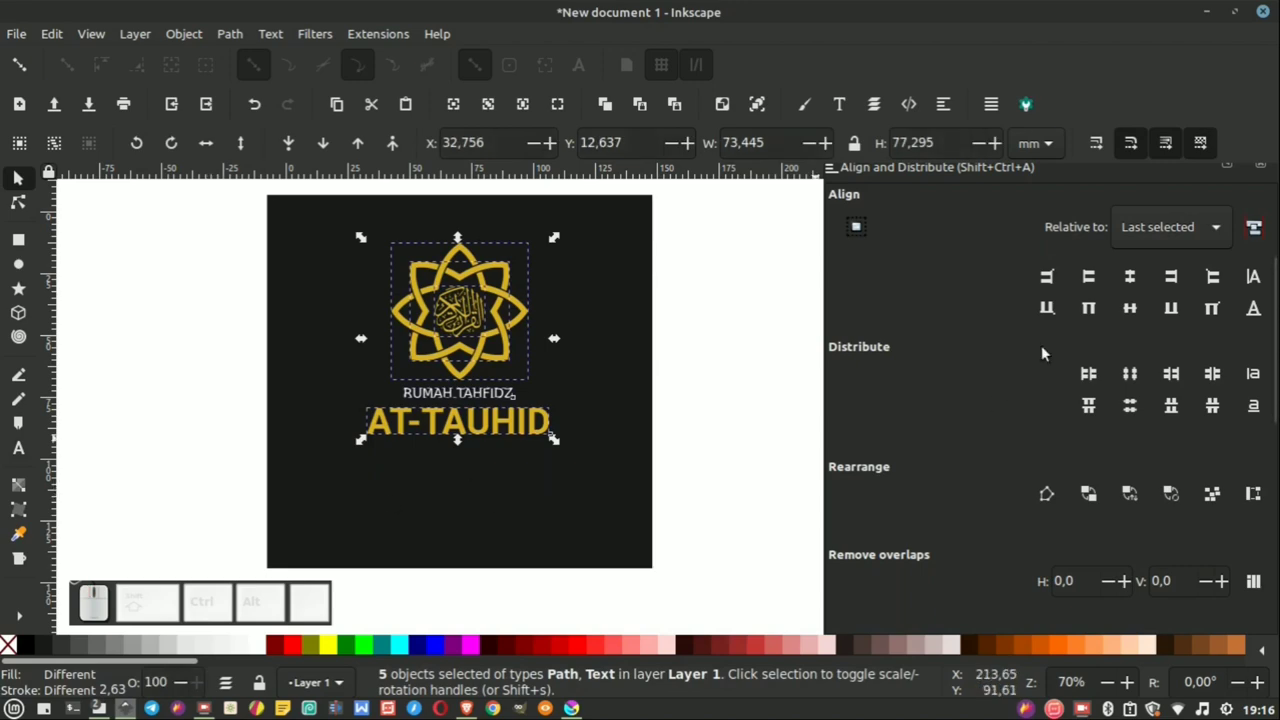
pyautogui.scroll(3)
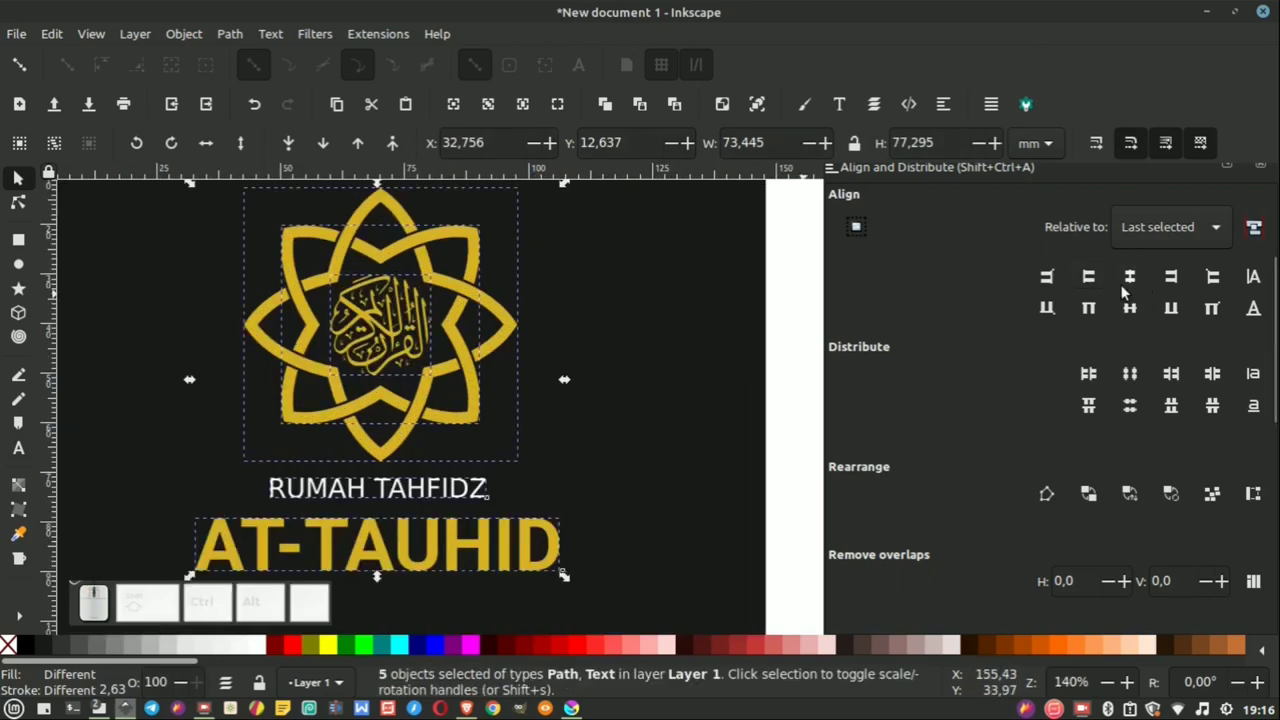
pyautogui.click(21, 176)
pyautogui.scroll(-3)
pyautogui.click(21, 176)
pyautogui.scroll(3)
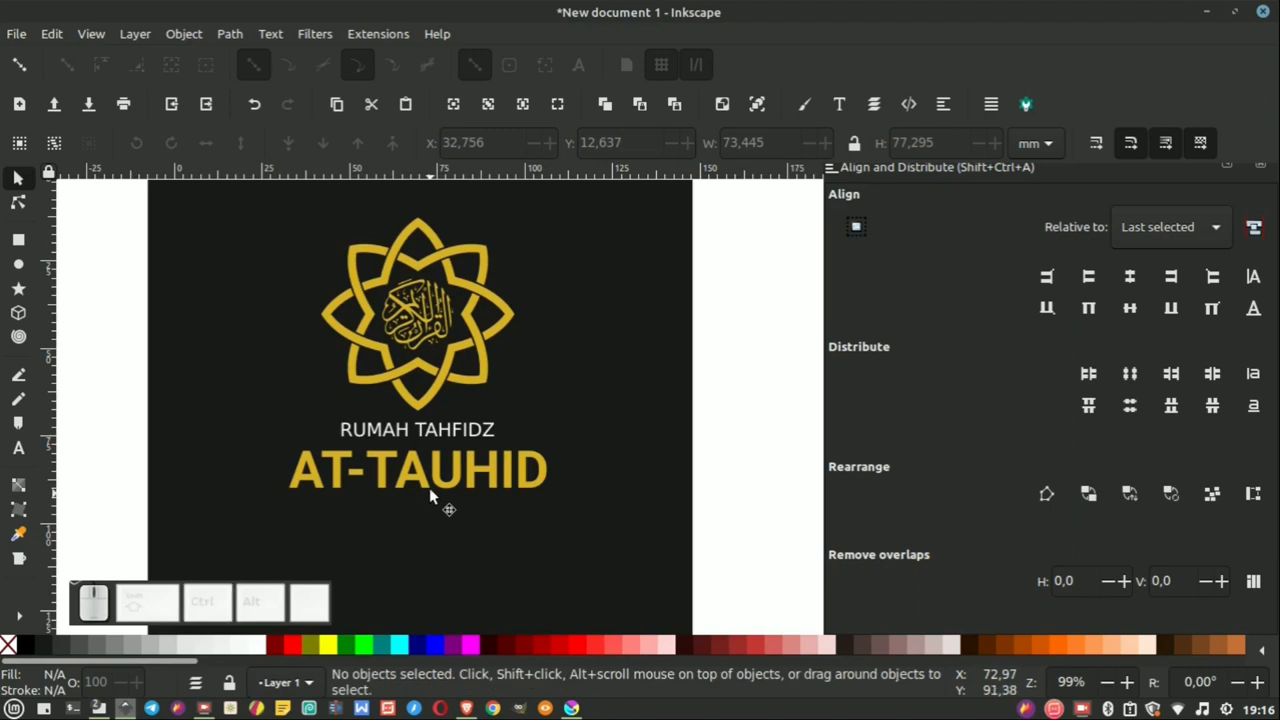
pyautogui.scroll(-3)
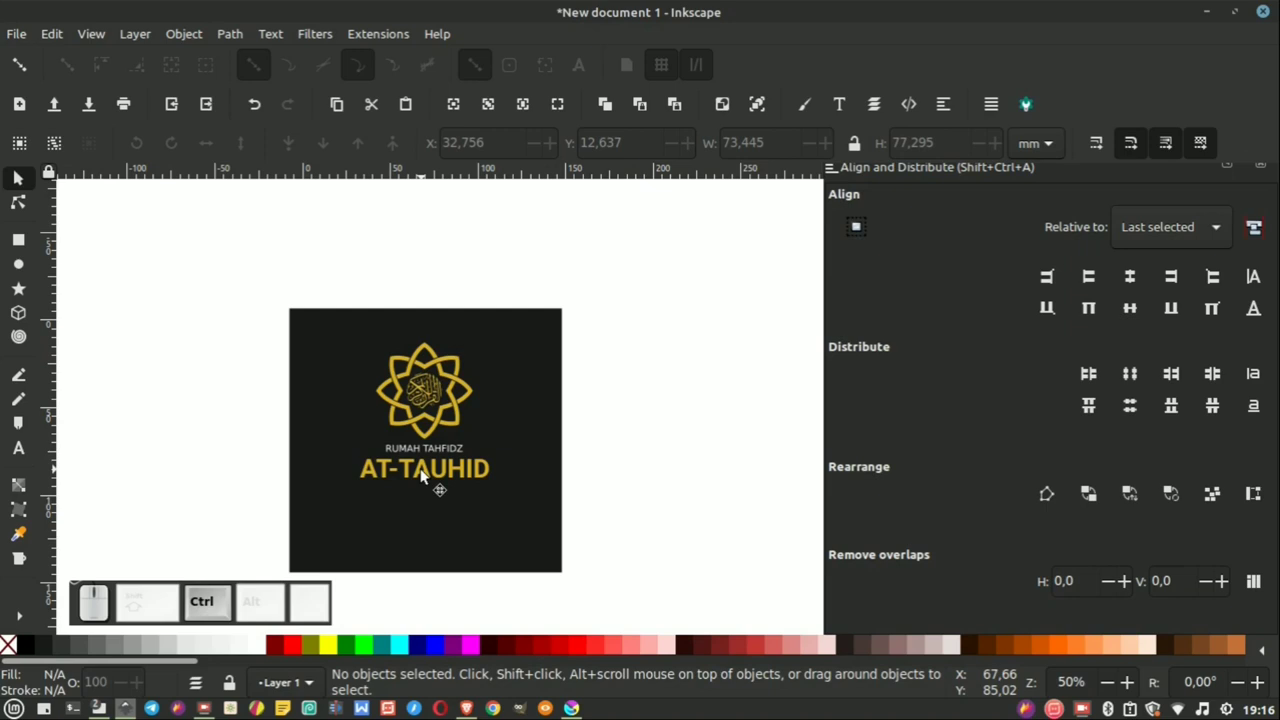
pyautogui.scroll(3)
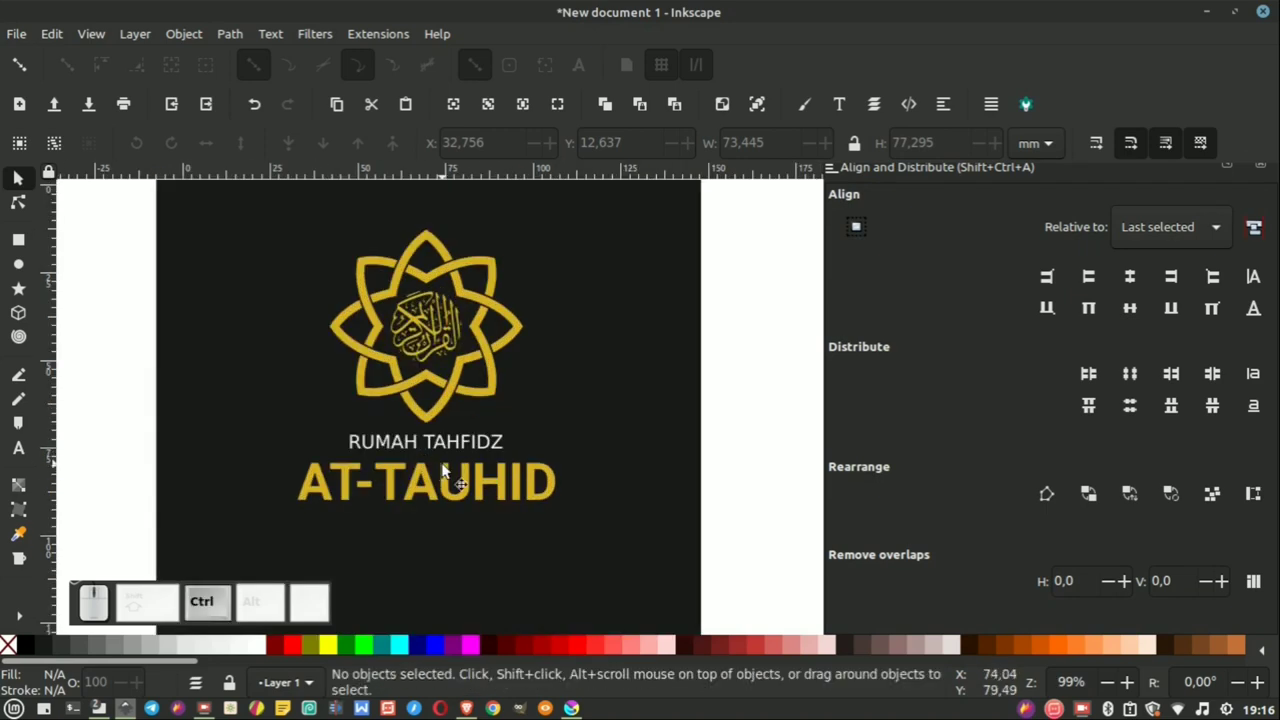